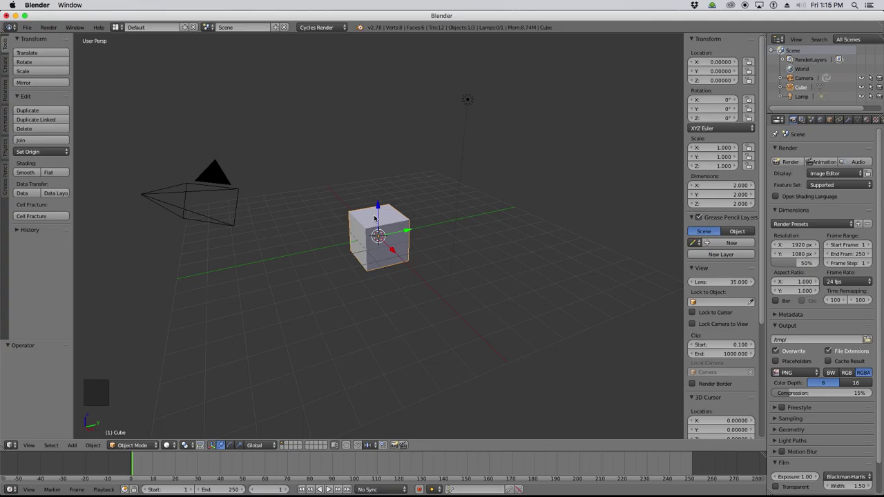
Delete the default cube from the scene.
key(Delete)
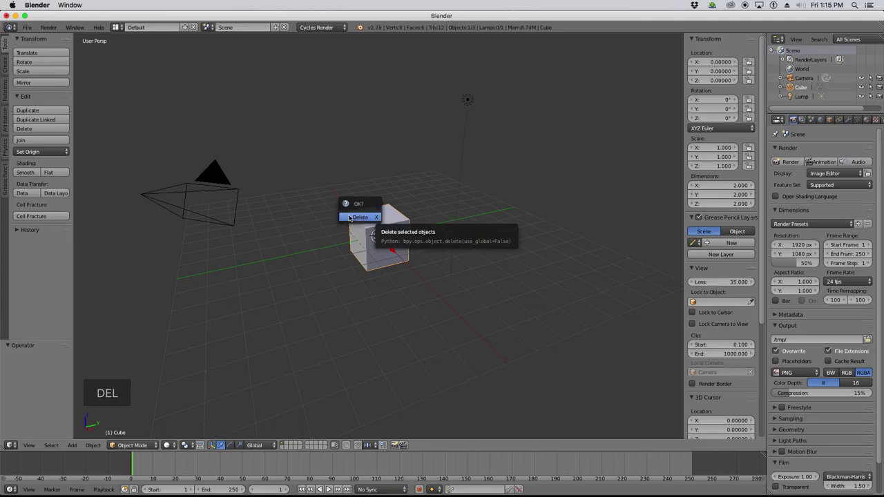
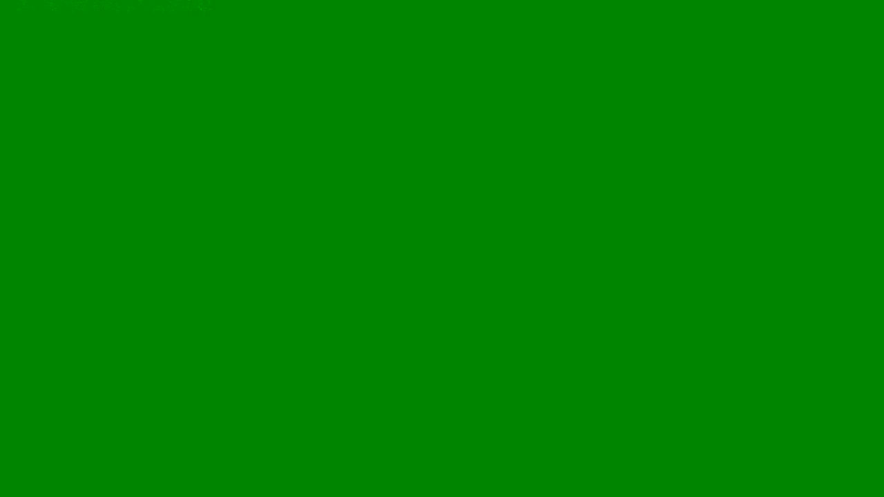
Zoom the viewport out and back in around the new sphere.
scroll(down, 3)
scroll(up, 3)
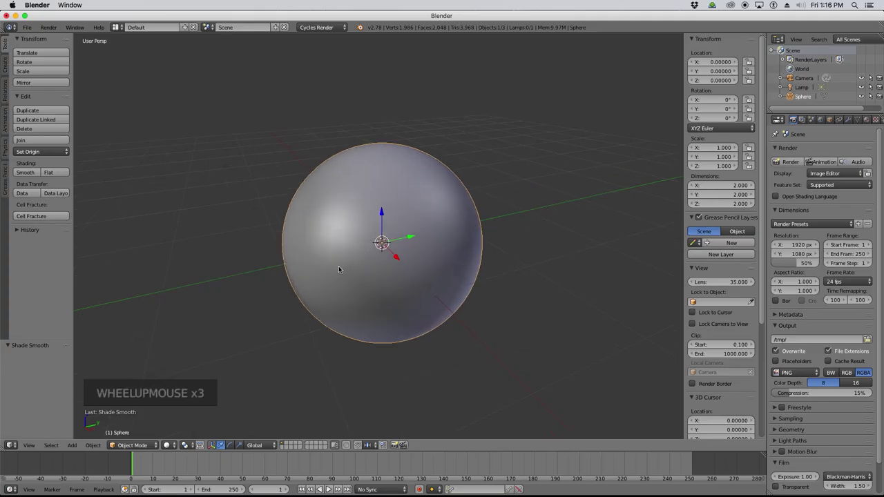
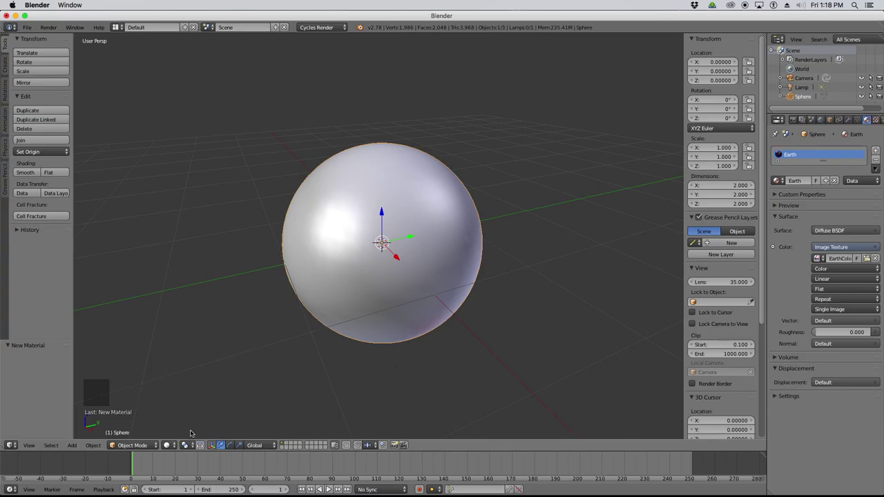
Switch the viewport shading to Rendered for a live Cycles preview.
click(171, 447)
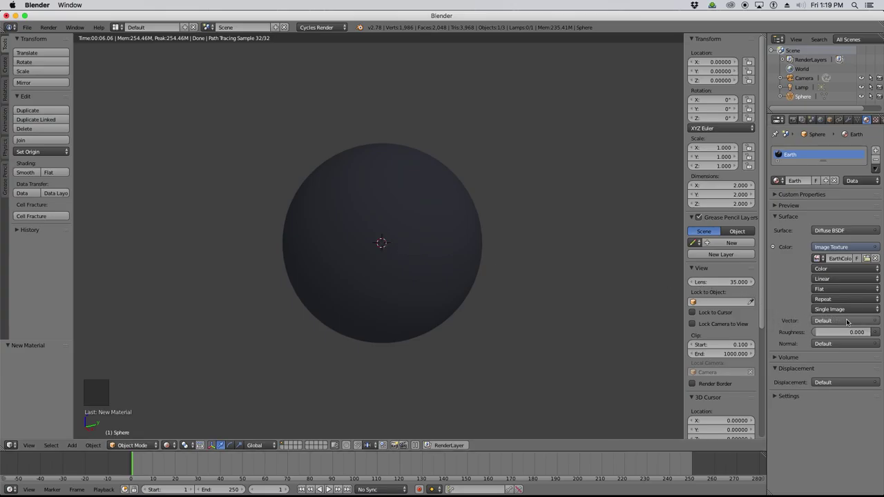
Map the Earth image with Generated coordinates and change its projection from Flat to Sphere.
click(840, 322)
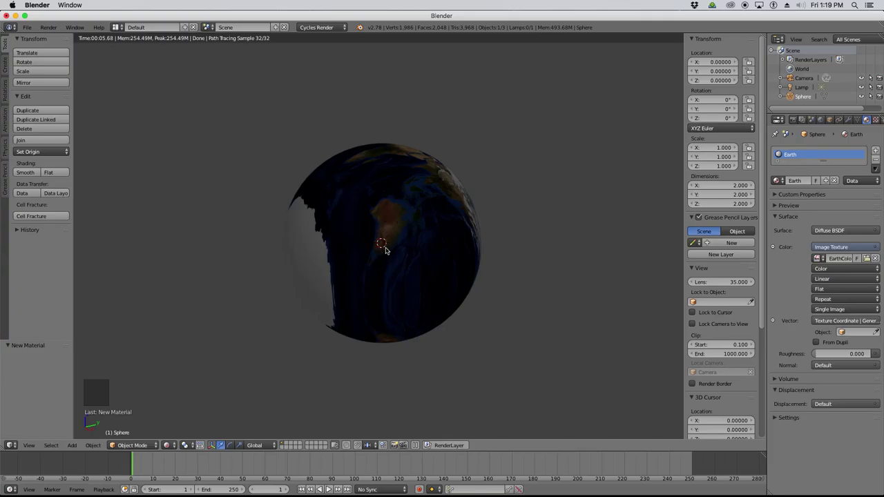
middle_click(451, 234)
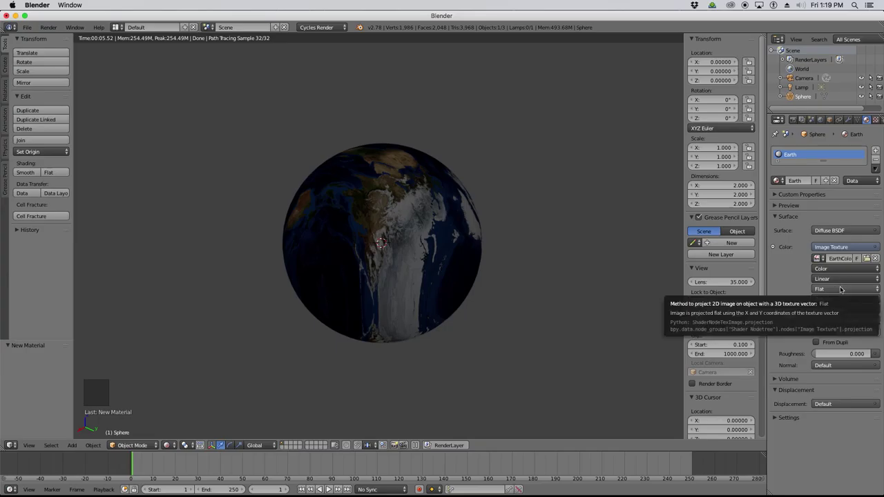
click(838, 288)
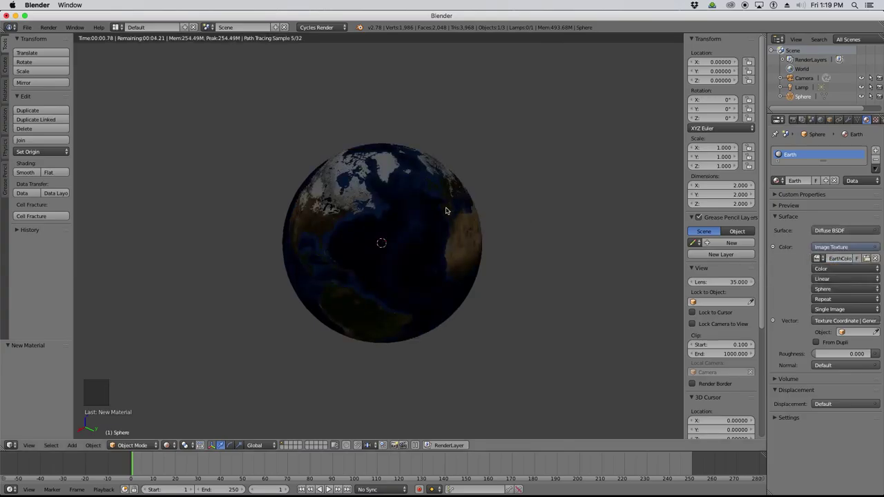
Orbit the view around the globe to check the spherical mapping.
middle_click(336, 220)
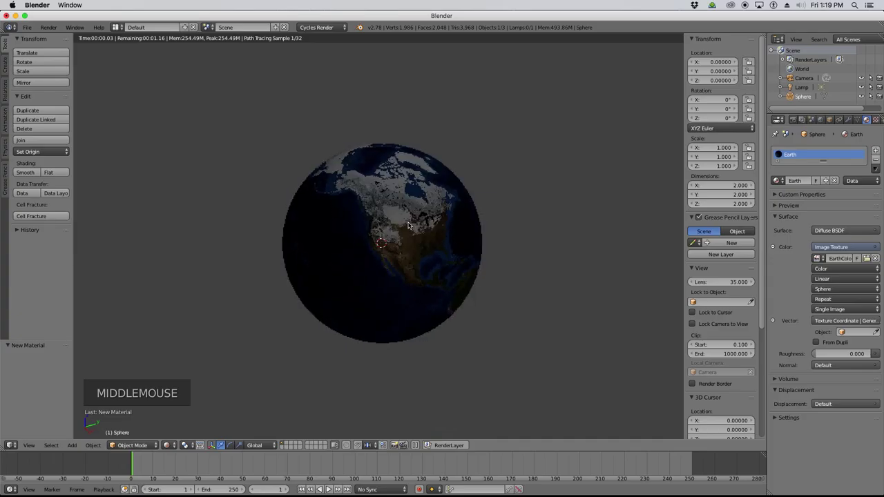
middle_click(402, 215)
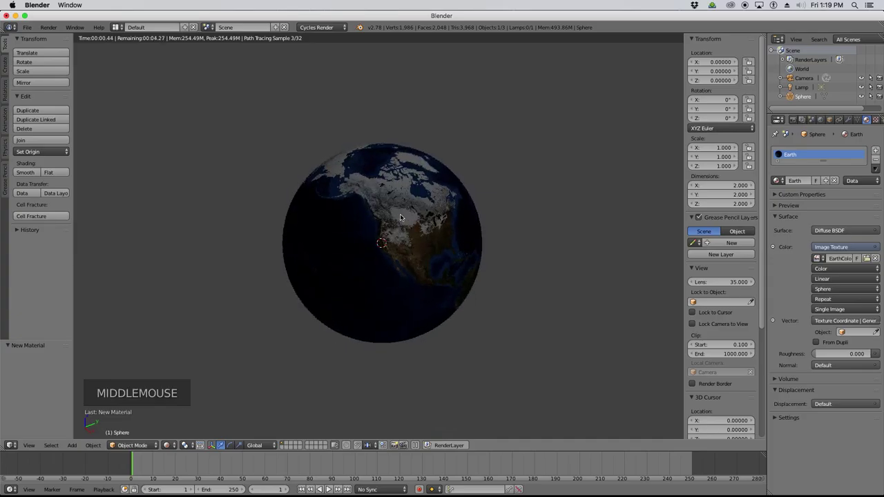
middle_click(417, 200)
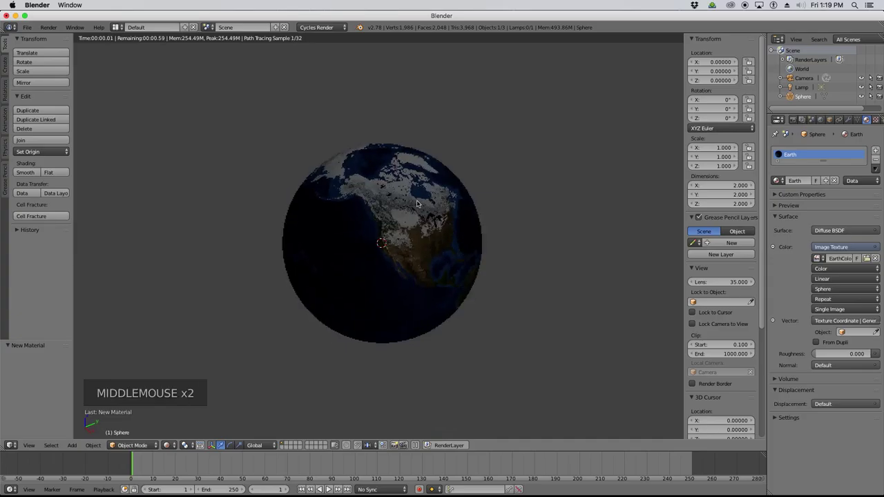
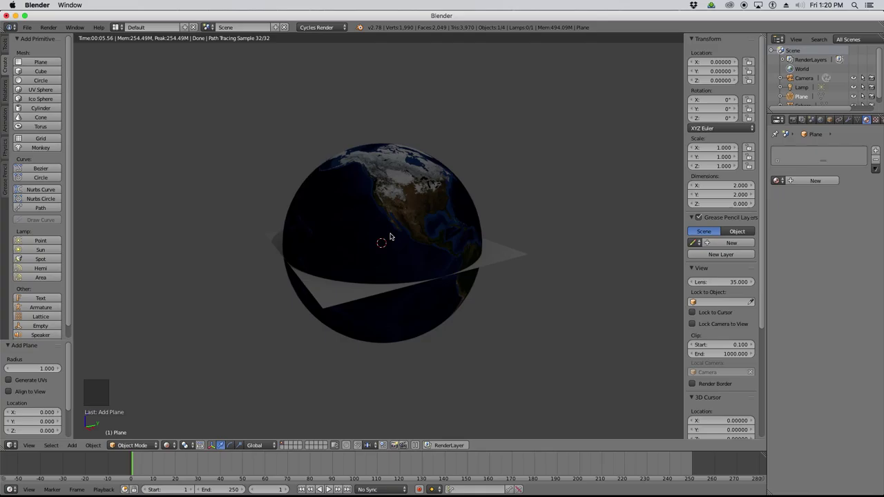
Move the plane under the sphere and scale it up into a large ground surface.
key(g)
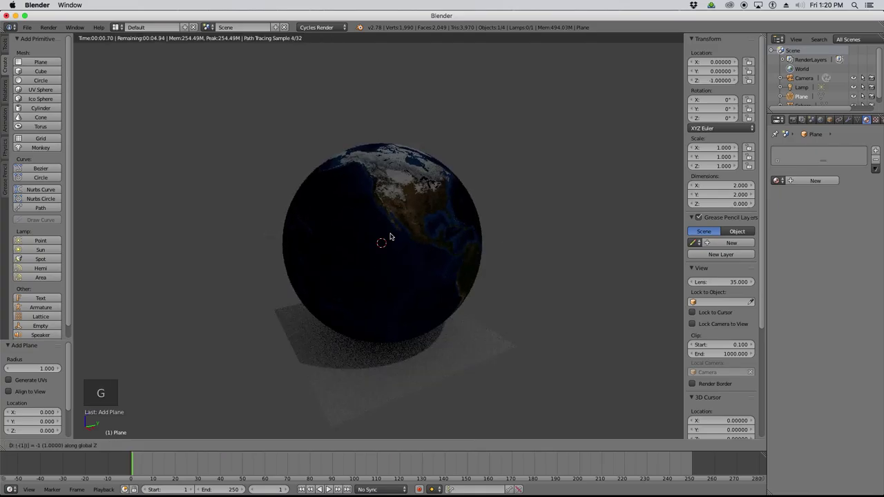
middle_click(393, 300)
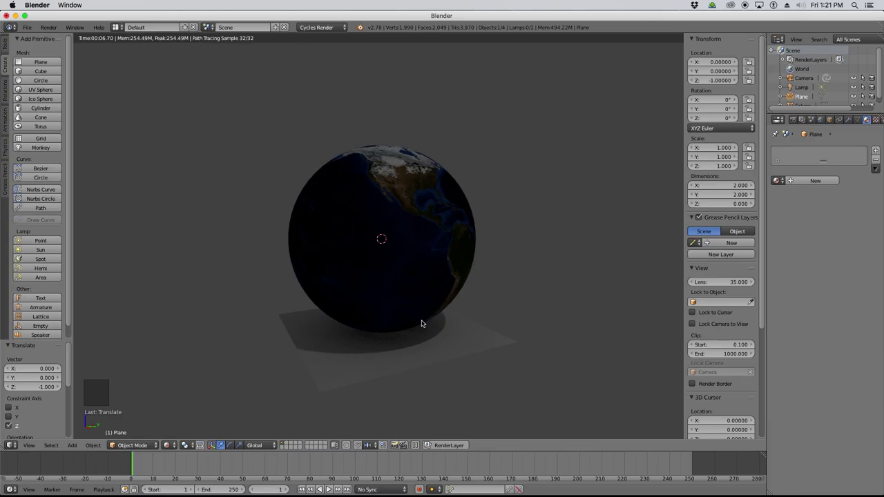
key(s)
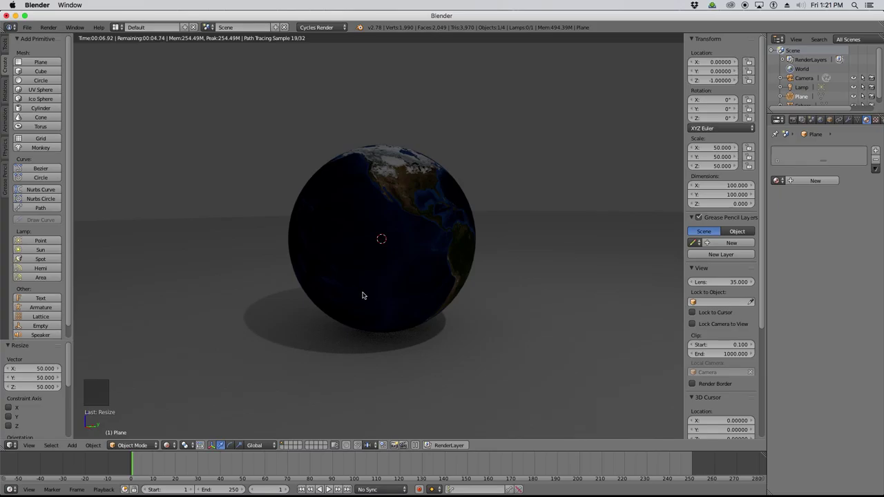
middle_click(368, 293)
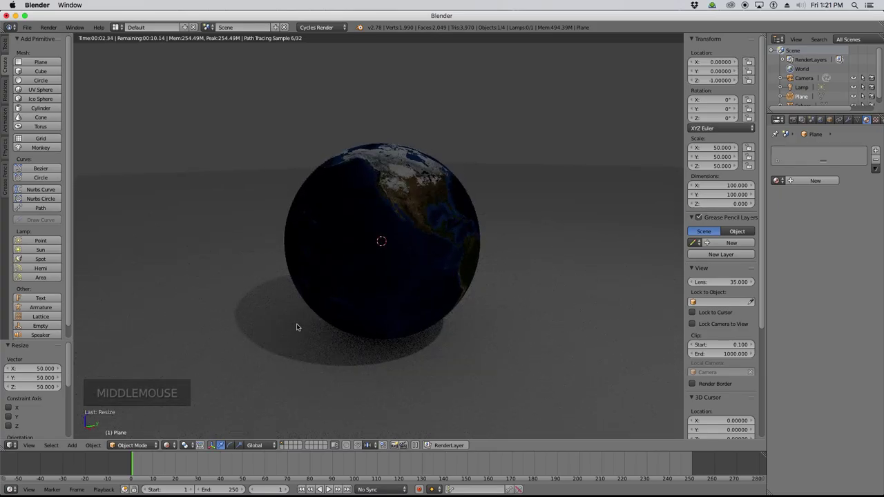
scroll(down, 3)
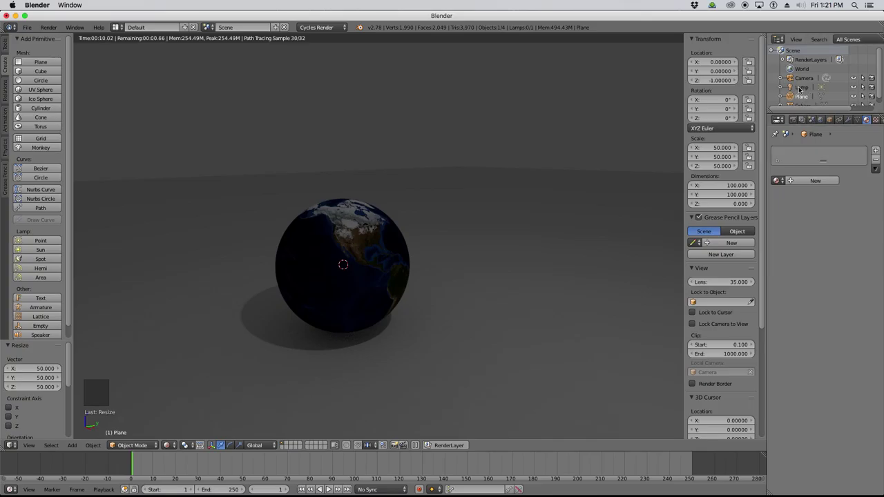
Select the lamp, return the viewport to solid shading and zoom out.
click(804, 87)
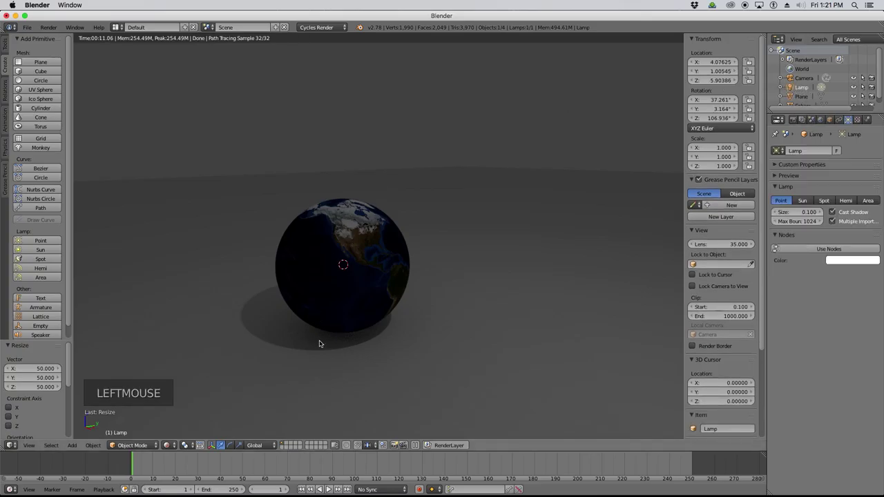
key(z)
key(z)
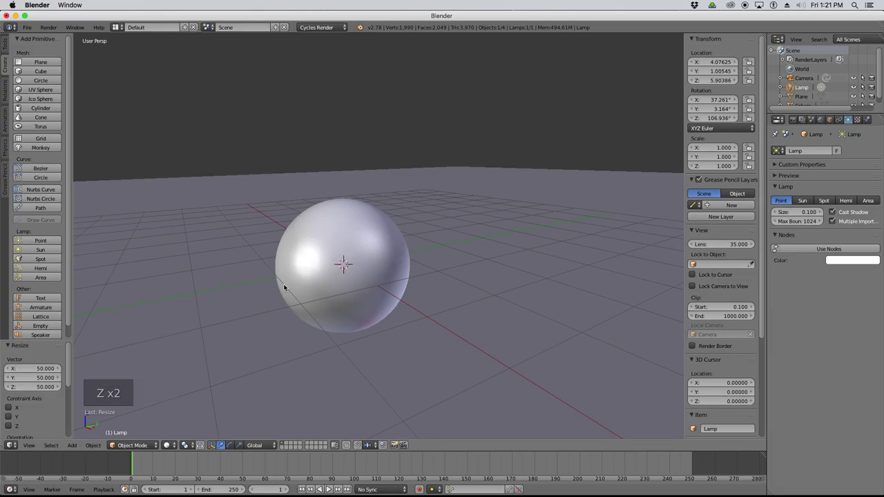
scroll(down, 3)
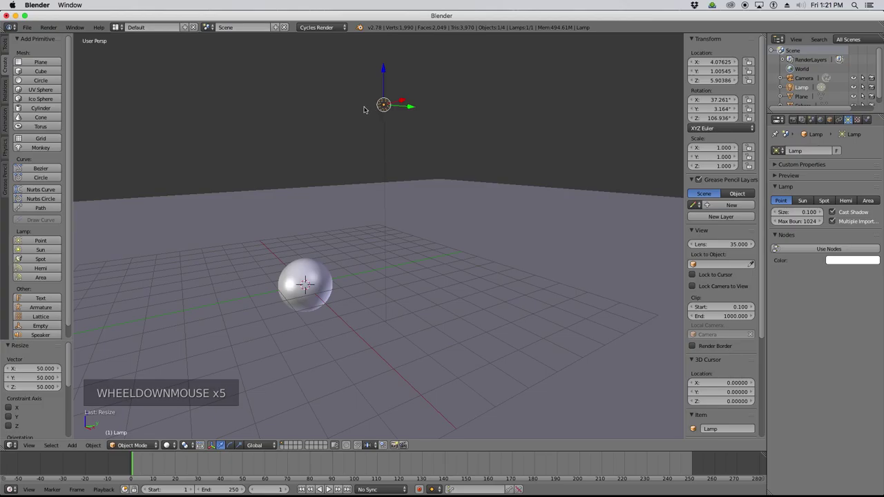
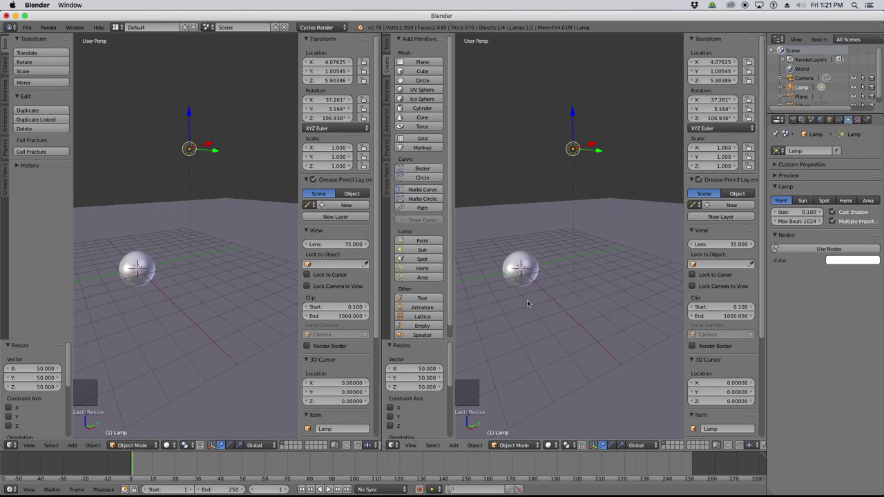
Hide the side panels in the right-hand view and zoom in on the Earth for the live render.
key(n)
key(t)
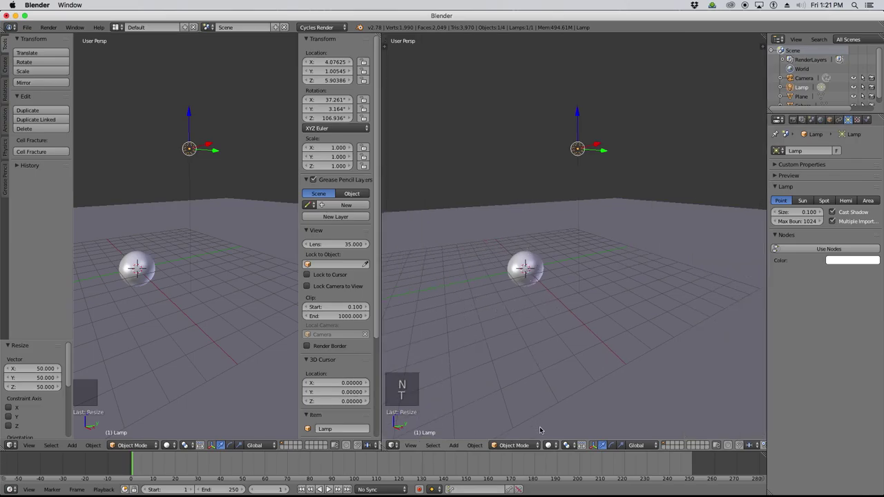
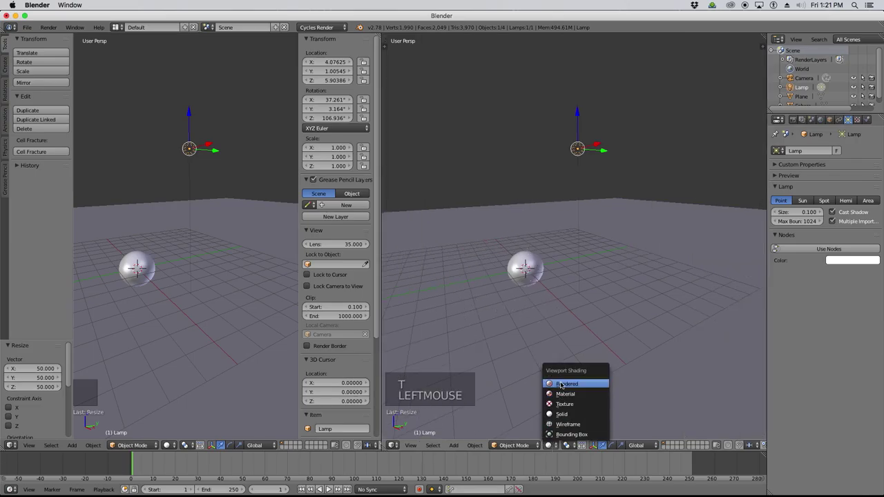
scroll(up, 3)
scroll(up, 3)
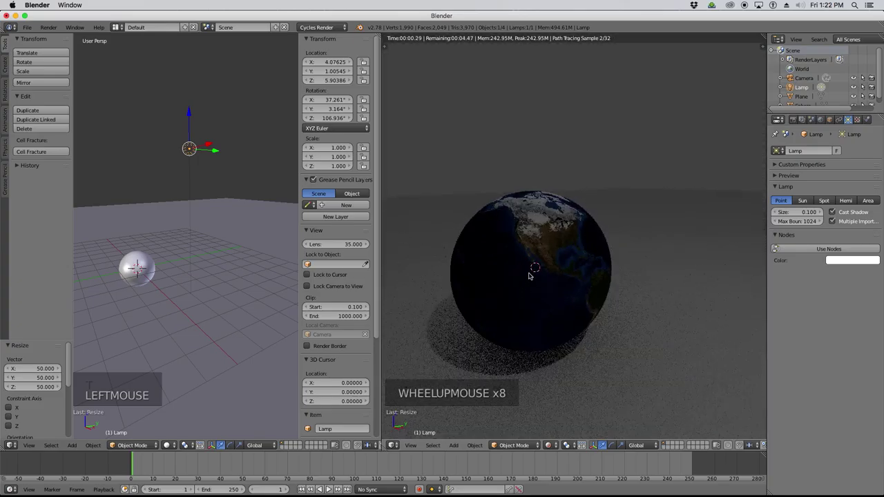
scroll(down, 3)
scroll(up, 3)
scroll(up, 3)
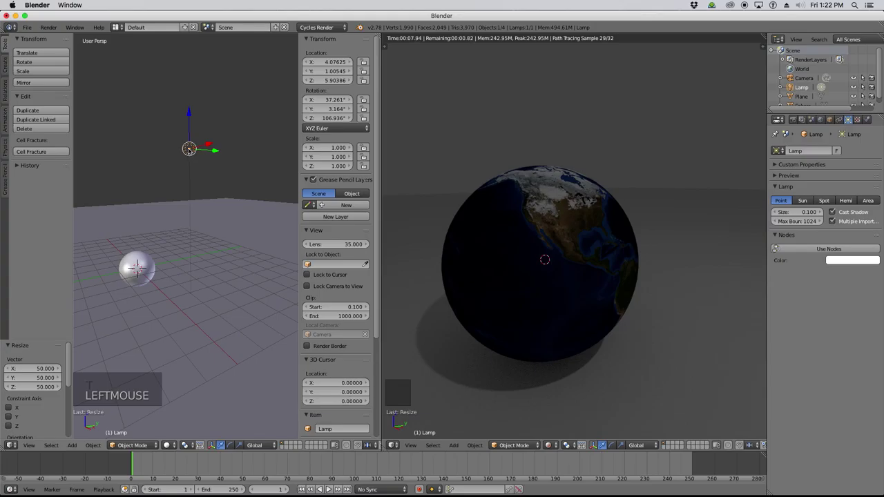
key(n)
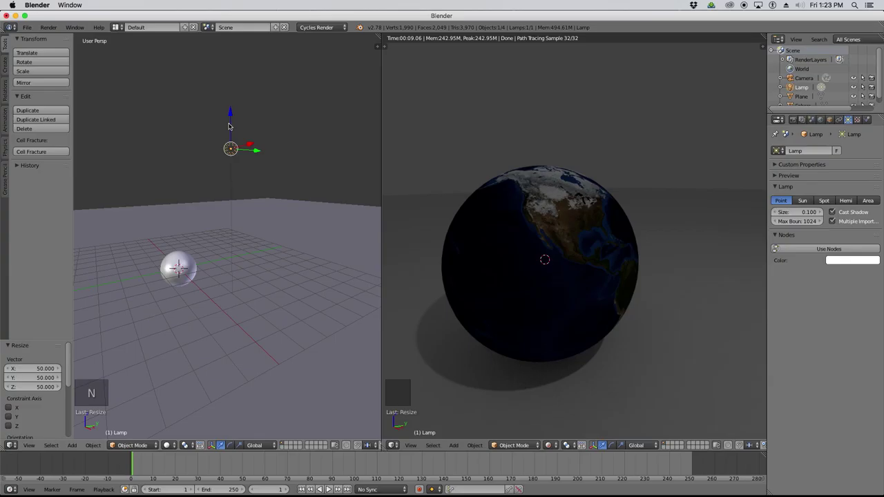
Move the lamp along its vertical axis and enable Use Nodes for an Emission surface at strength 100.
key(g)
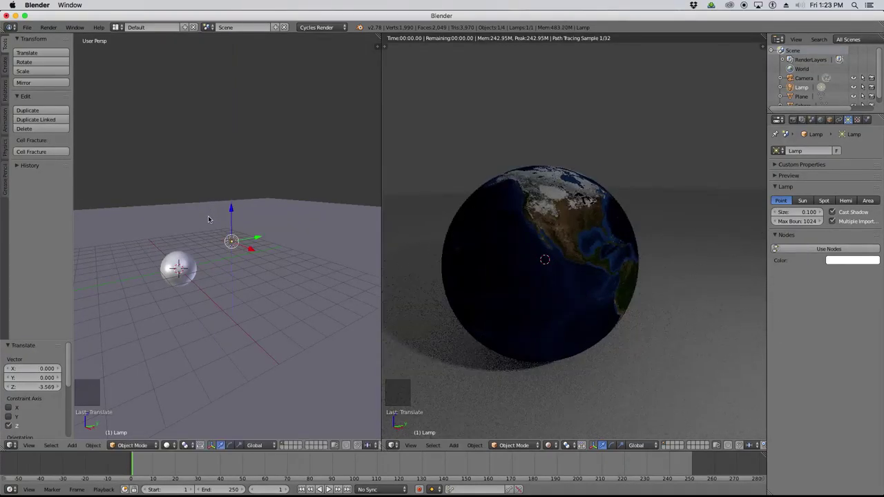
click(212, 215)
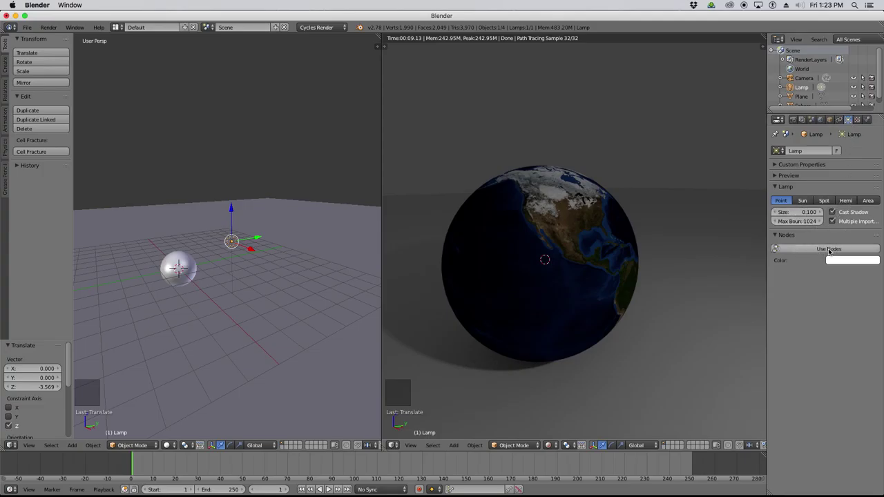
click(830, 248)
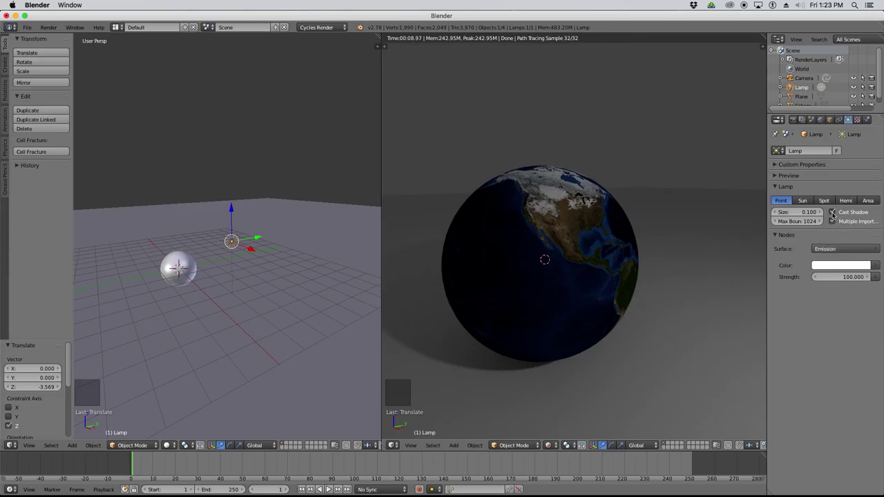
Set the lamp's Emission strength to 600 so the globe renders brighter.
click(835, 212)
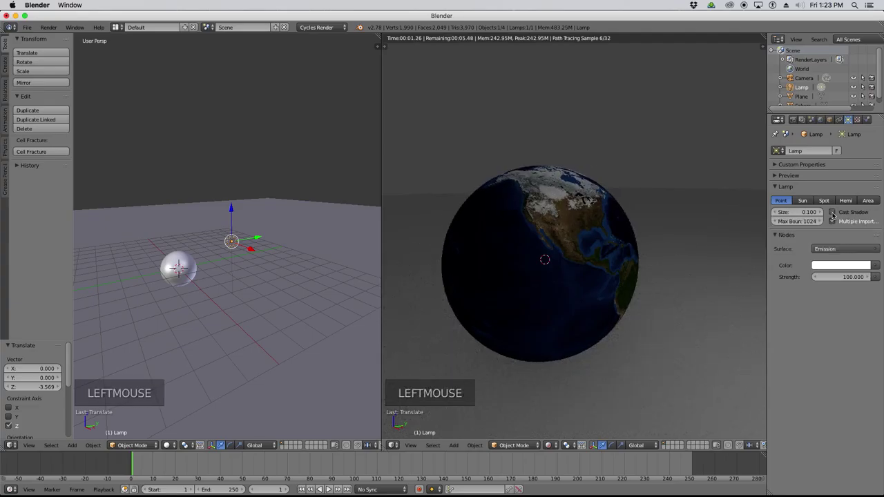
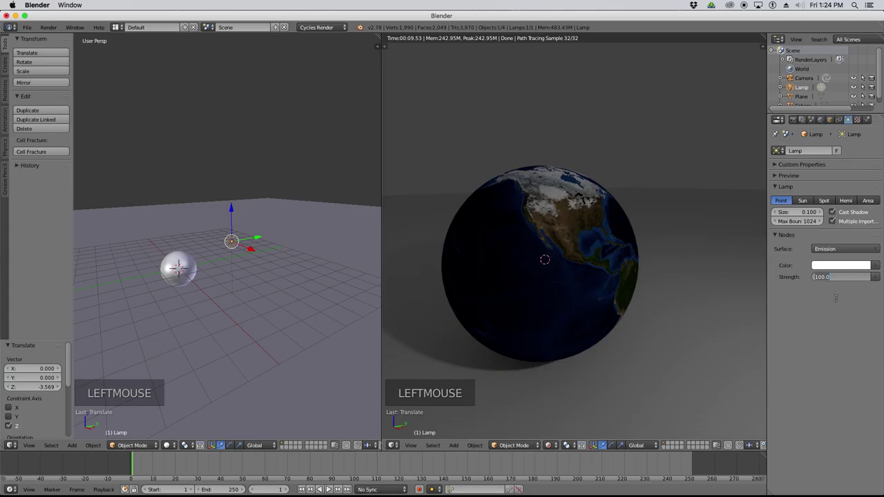
key(KP_0)
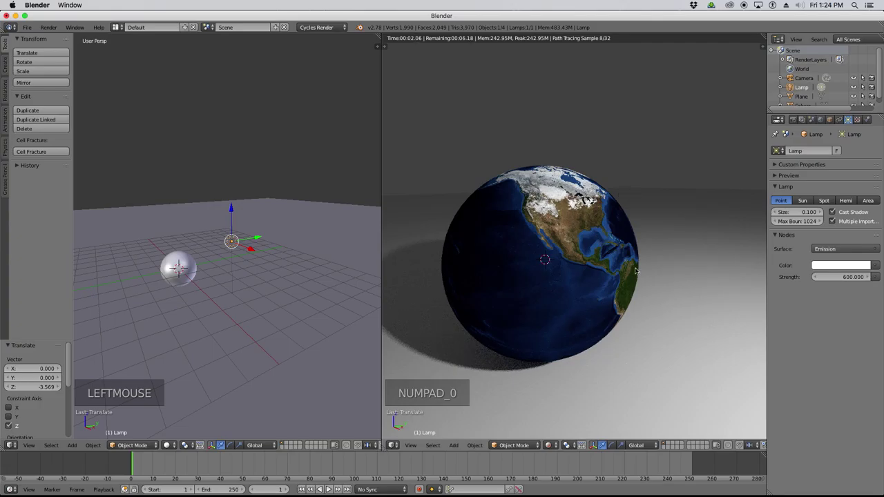
scroll(down, 3)
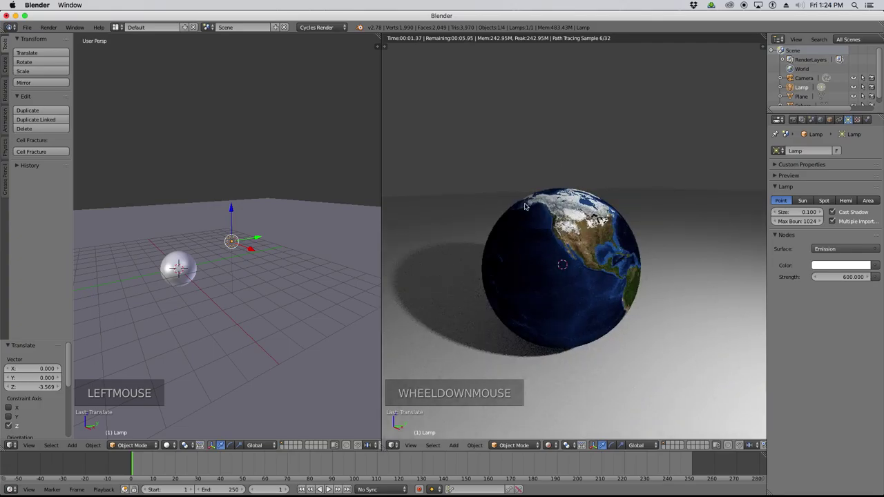
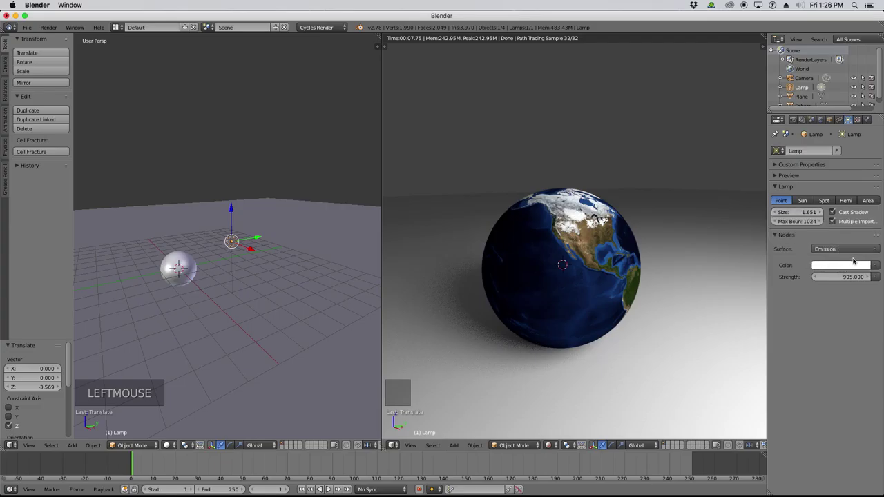
Bring up the colour picker for the lamp's Emission colour, still pure white.
click(837, 264)
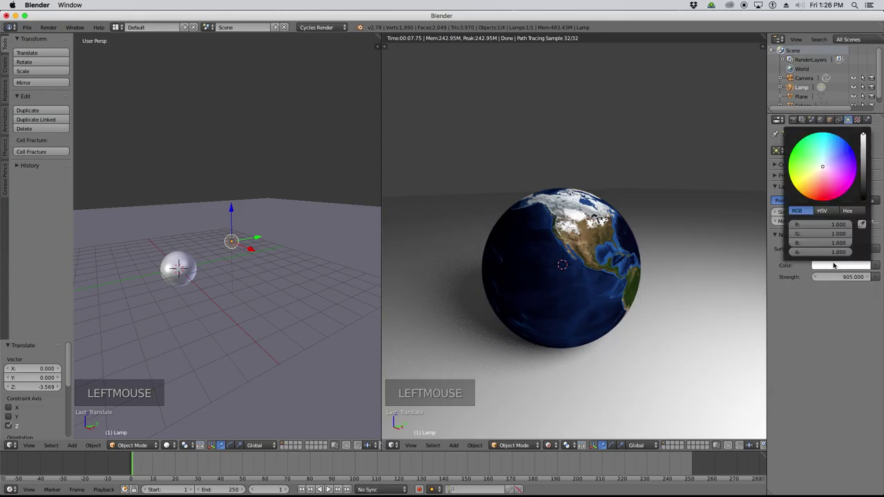
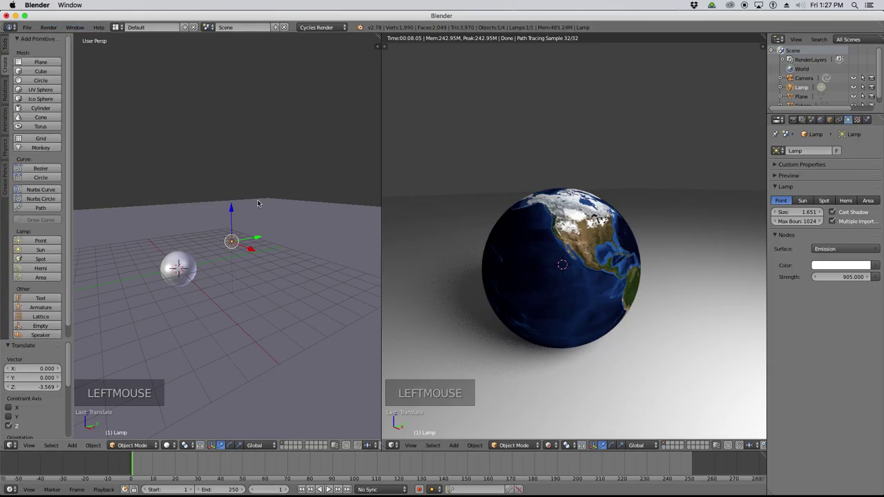
Show the Add object list, then select the ground plane in the viewport.
key(shift+a)
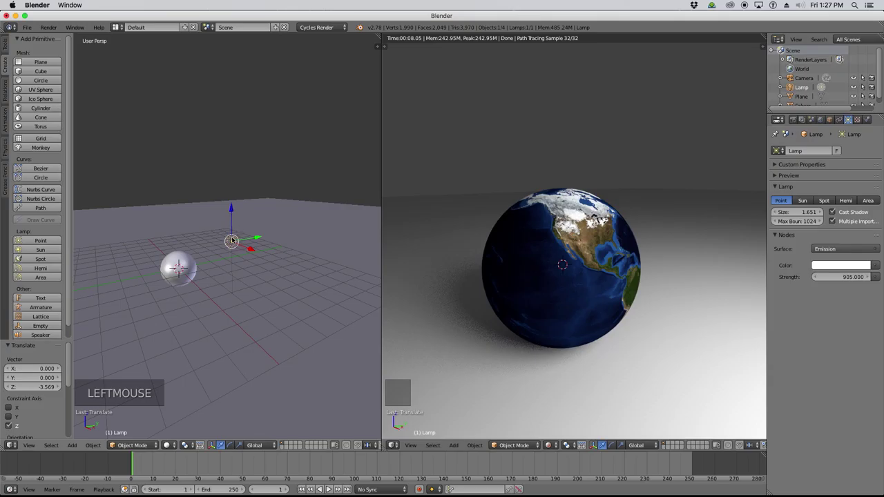
scroll(down, 3)
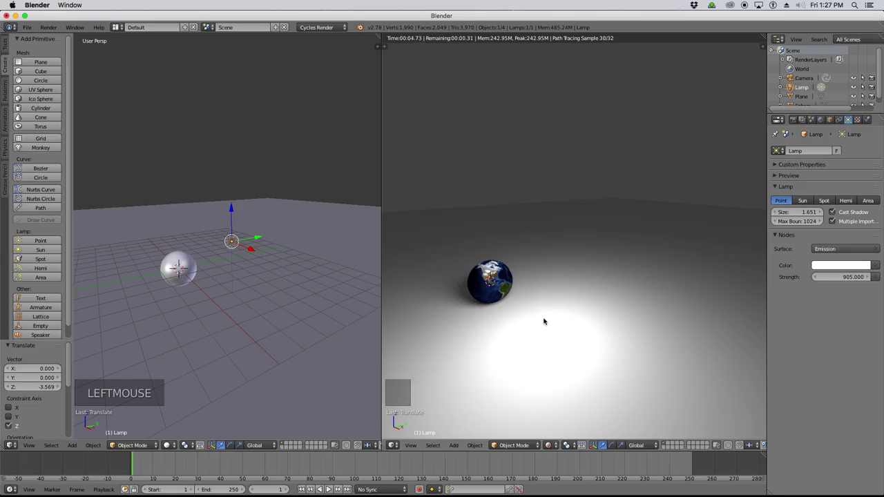
scroll(down, 3)
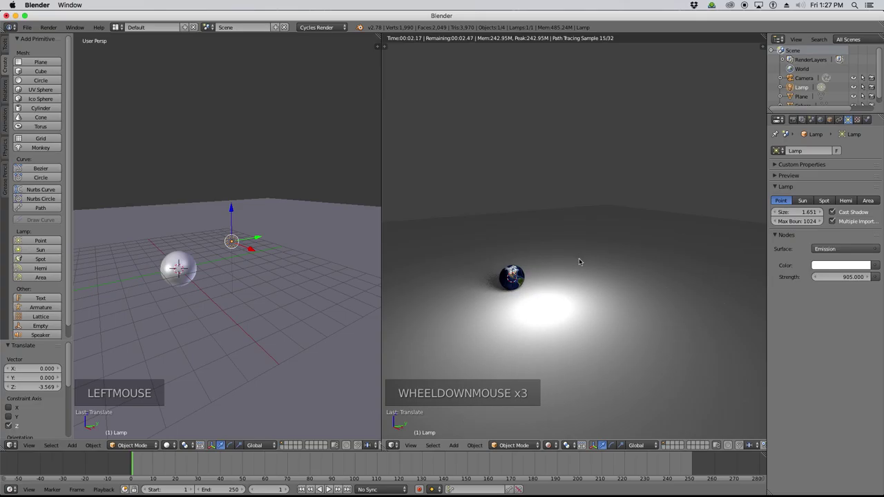
click(588, 264)
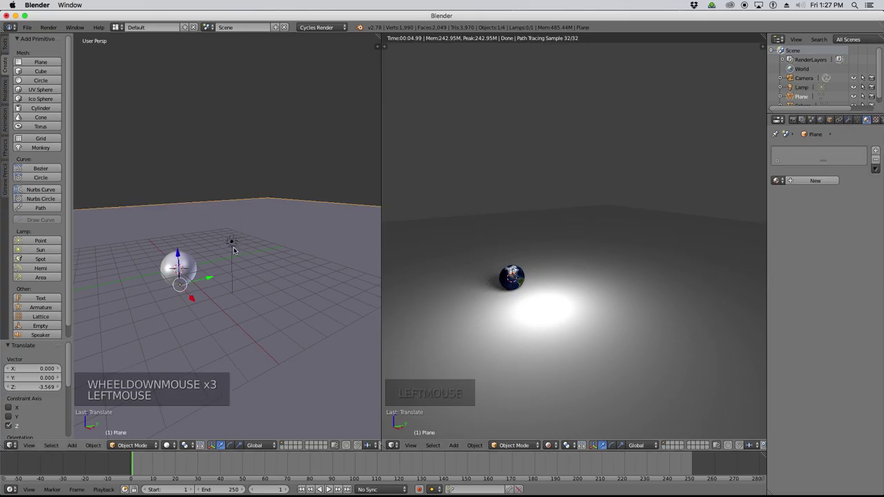
Duplicate the ground plane as Plane.001 and confirm the copy raised above the scene.
key(shift+d)
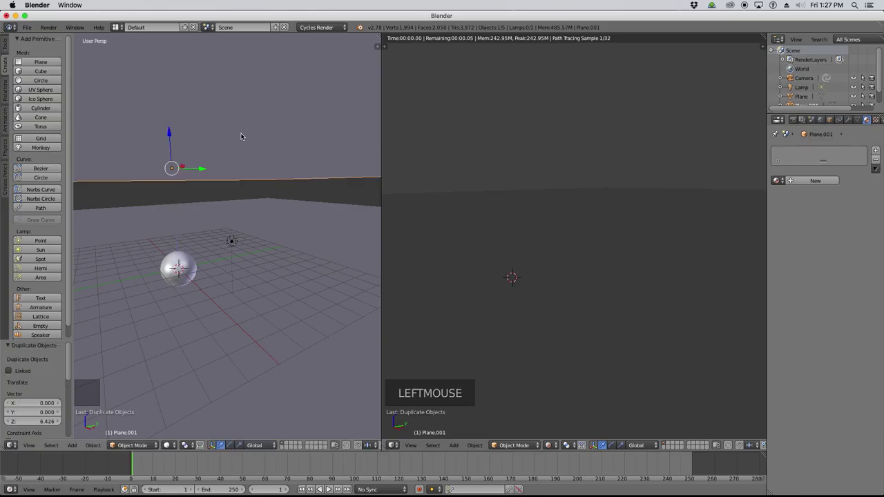
click(558, 268)
scroll(down, 3)
scroll(up, 3)
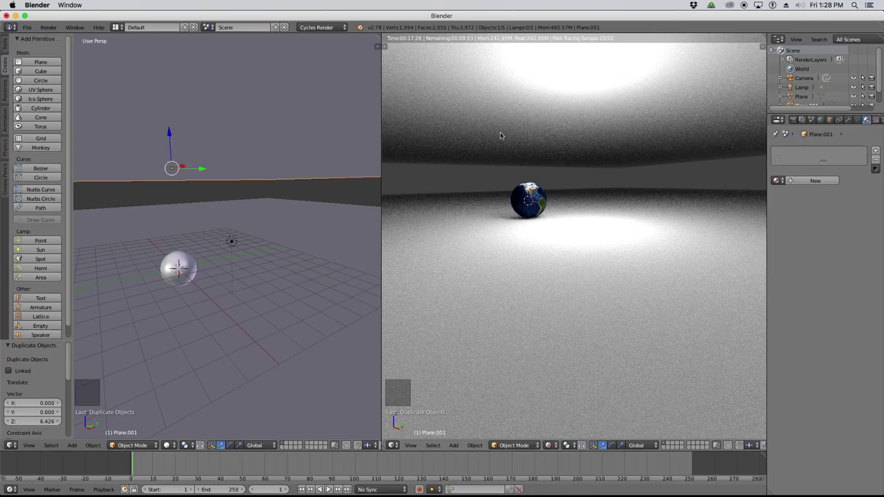
scroll(up, 3)
scroll(down, 3)
scroll(down, 3)
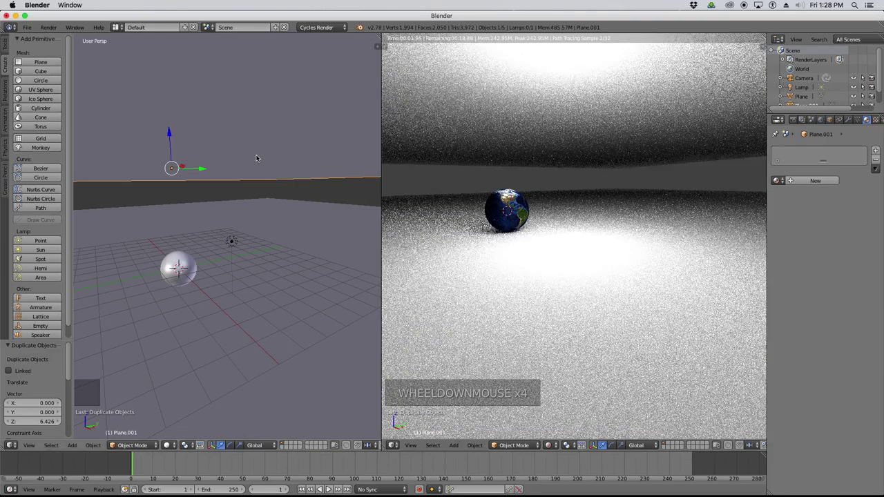
Delete the copied plane Plane.001 and select the point lamp.
key(Delete)
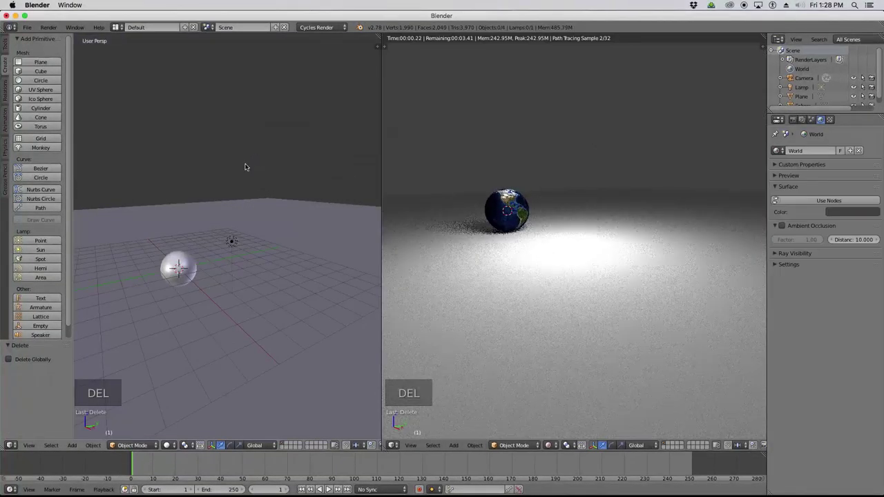
click(234, 240)
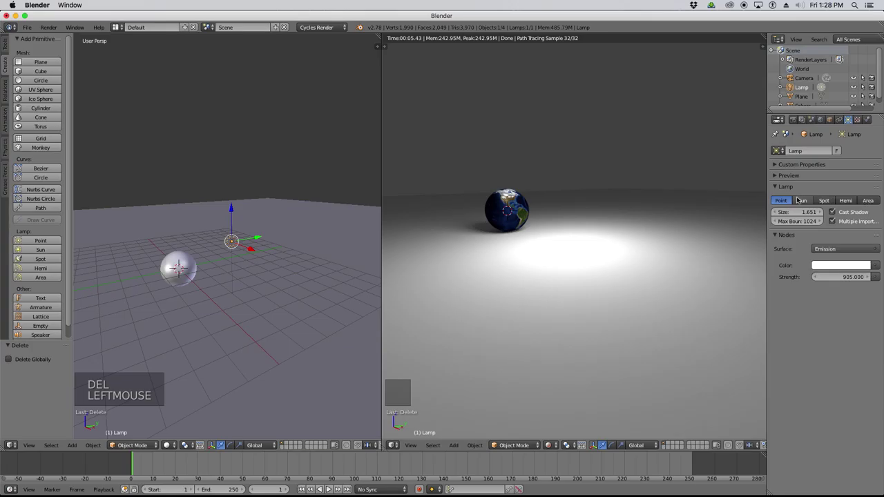
Turn the lamp into a Spot light and orbit the view to see its cone over the globe.
click(828, 203)
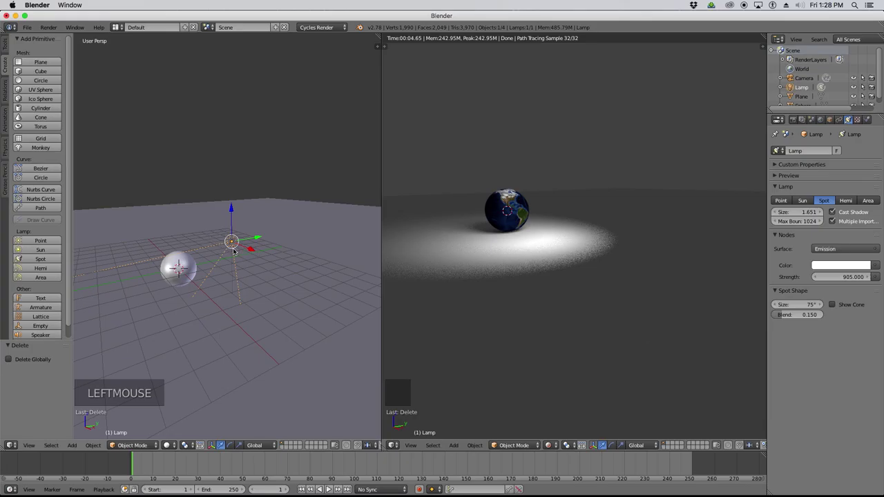
middle_click(279, 244)
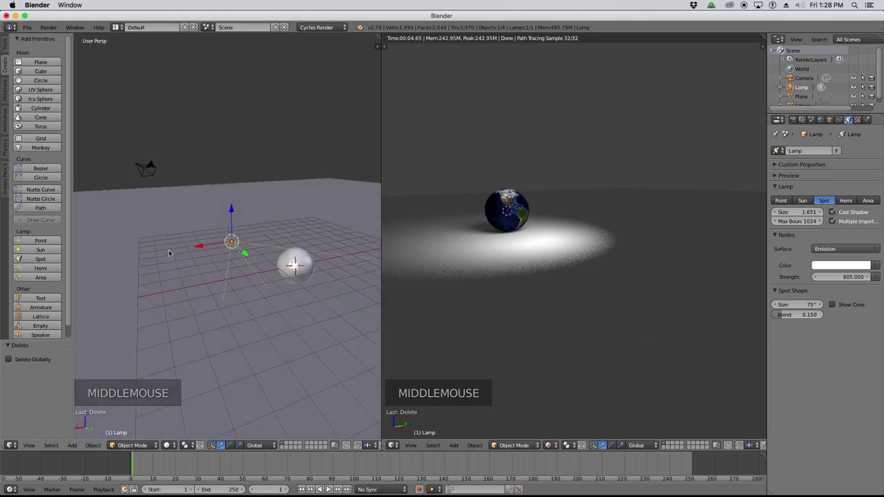
key(z)
scroll(down, 3)
scroll(down, 3)
middle_click(314, 232)
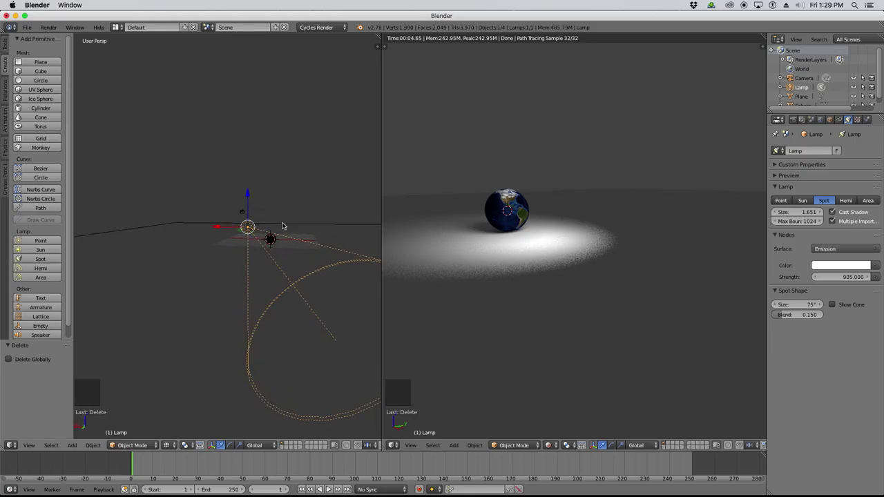
scroll(down, 3)
scroll(up, 3)
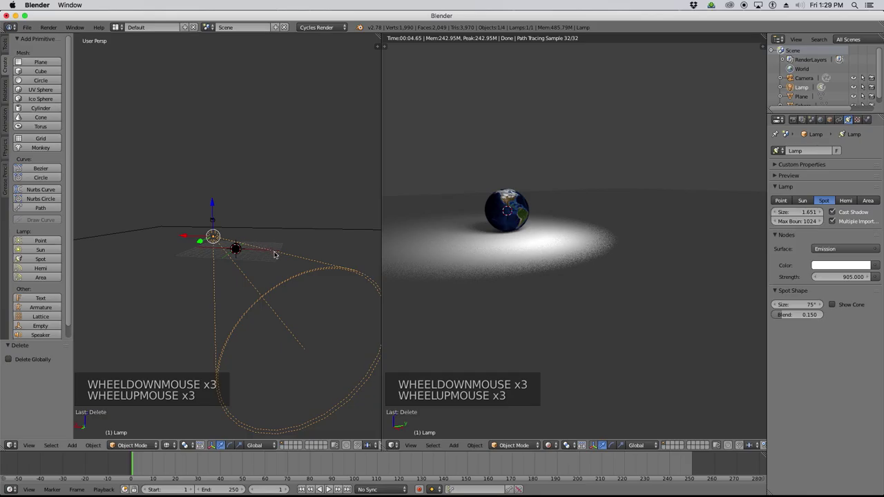
Raise the spot lamp above the globe and rotate it to aim down at the sphere.
key(g)
scroll(up, 3)
click(253, 232)
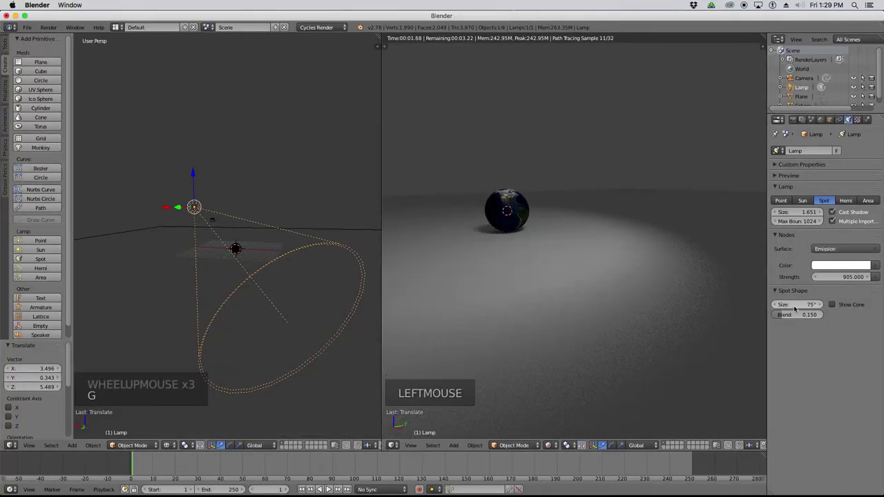
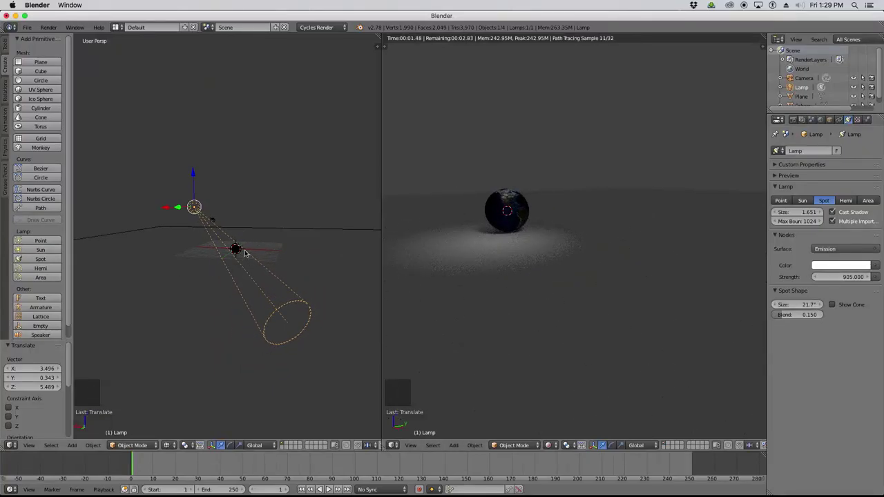
scroll(up, 3)
scroll(up, 3)
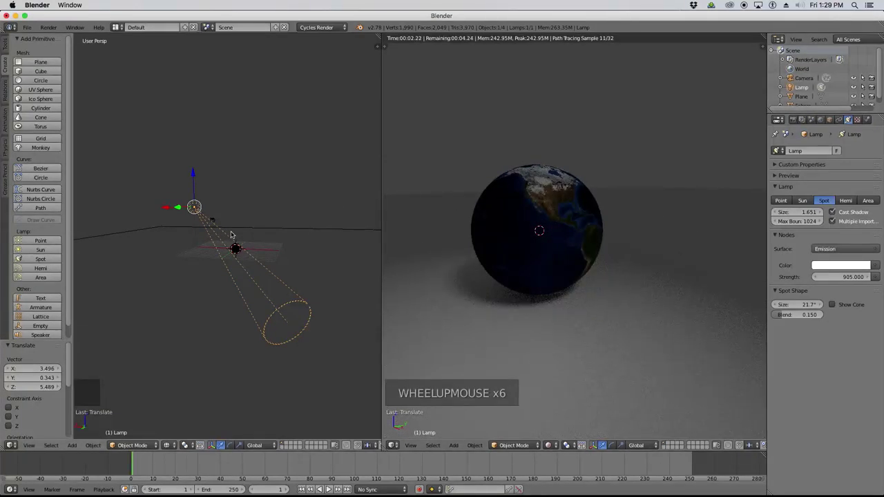
middle_click(235, 250)
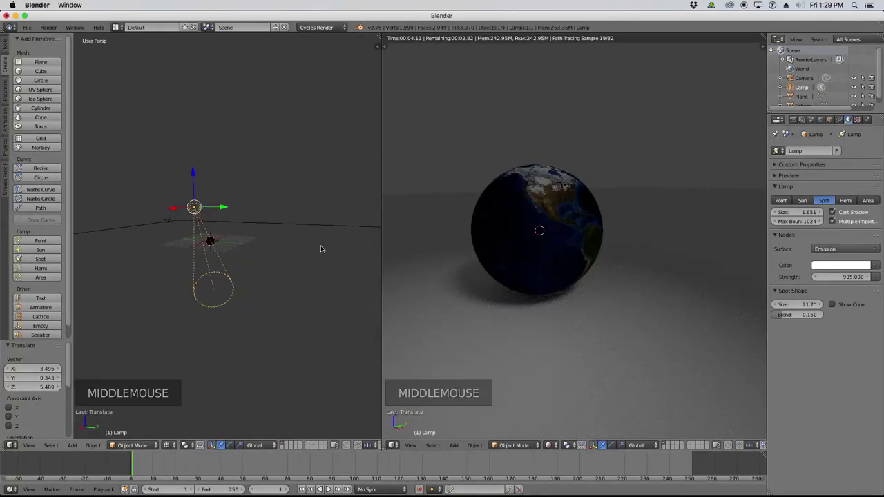
key(KP_7)
scroll(up, 3)
key(r)
click(244, 135)
key(KP_1)
key(KP_5)
scroll(down, 3)
scroll(up, 3)
key(r)
click(168, 196)
key(KP_3)
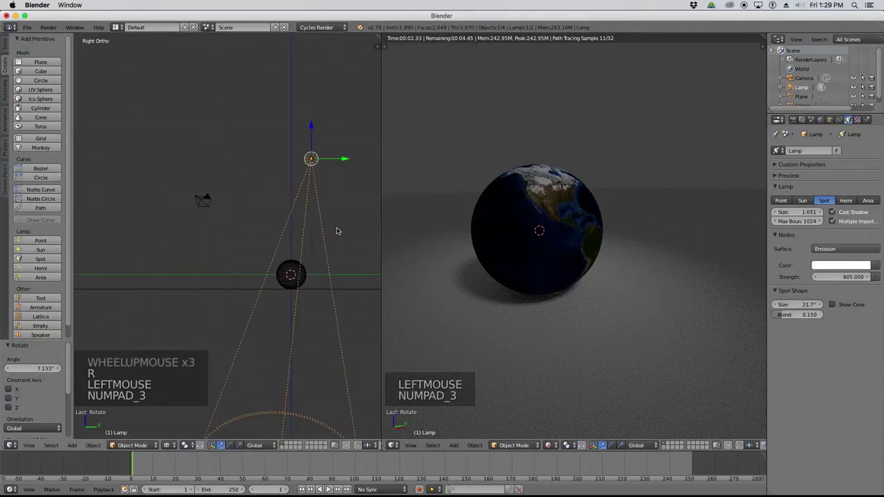
key(r)
click(335, 235)
key(KP_1)
key(KP_7)
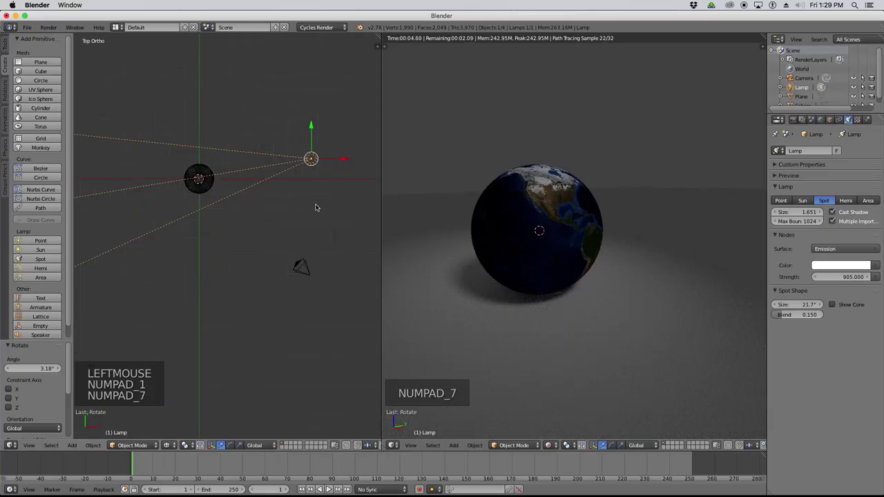
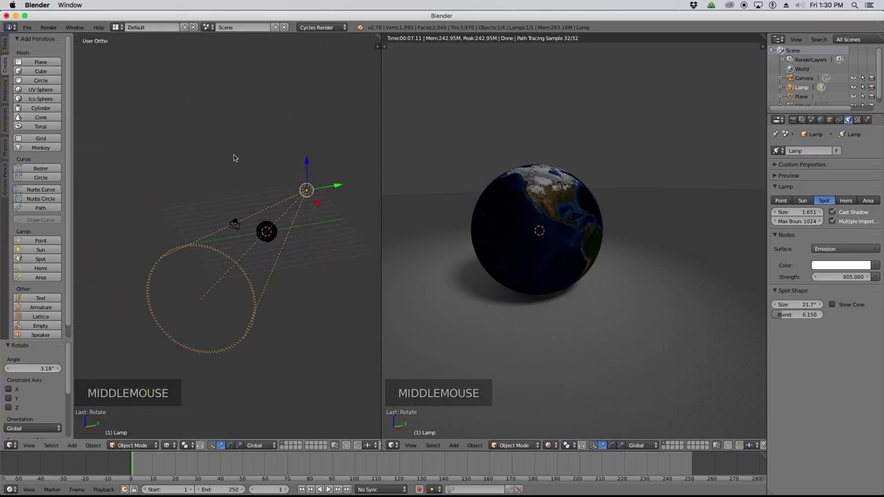
Raise the spot lamp's Emission Strength to 9000.
scroll(up, 3)
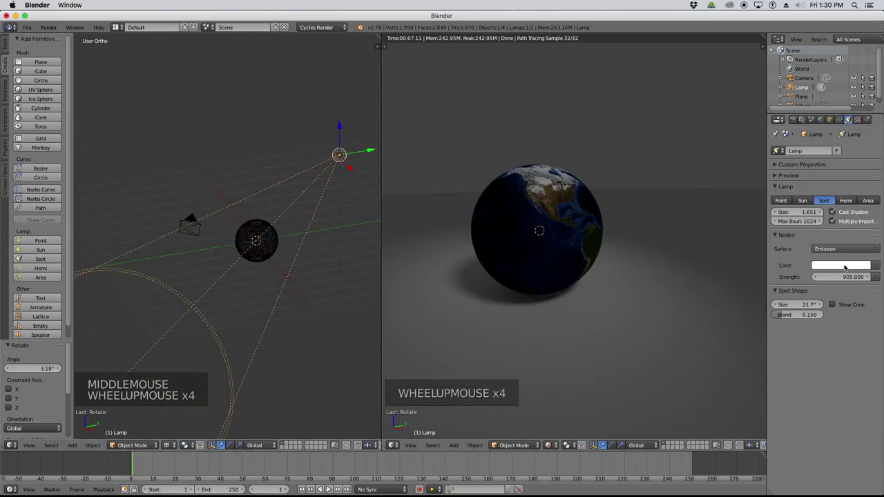
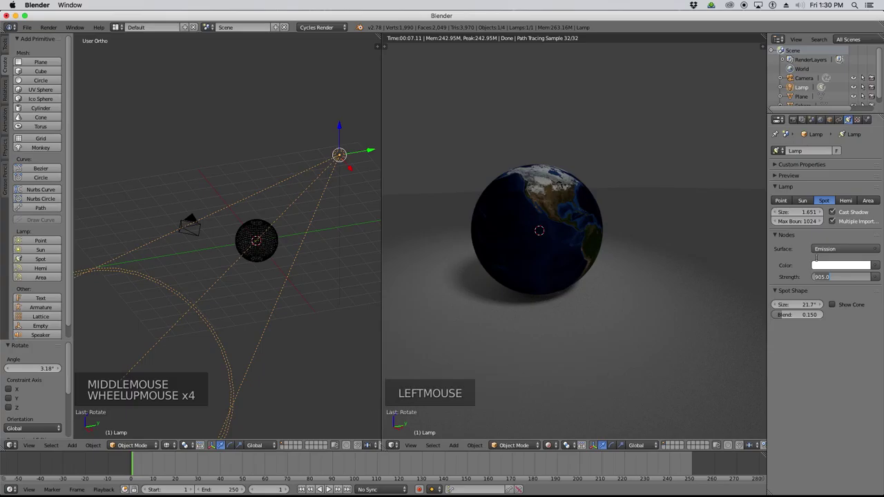
key(KP_0)
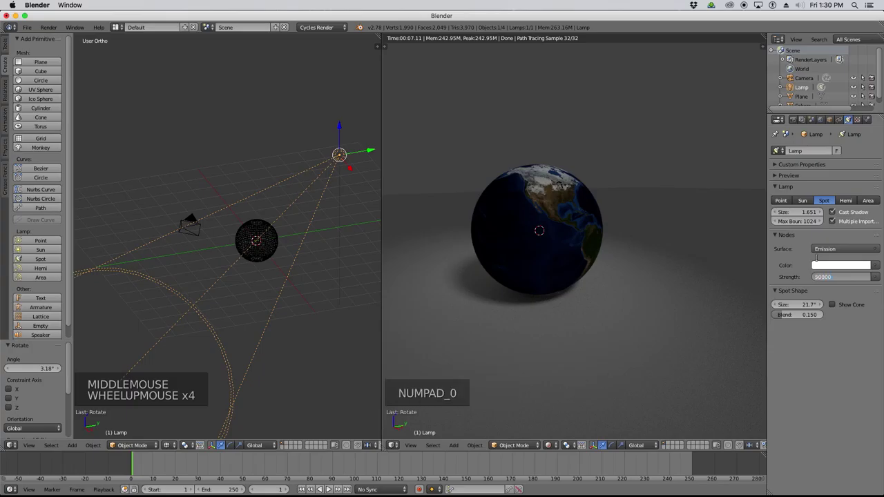
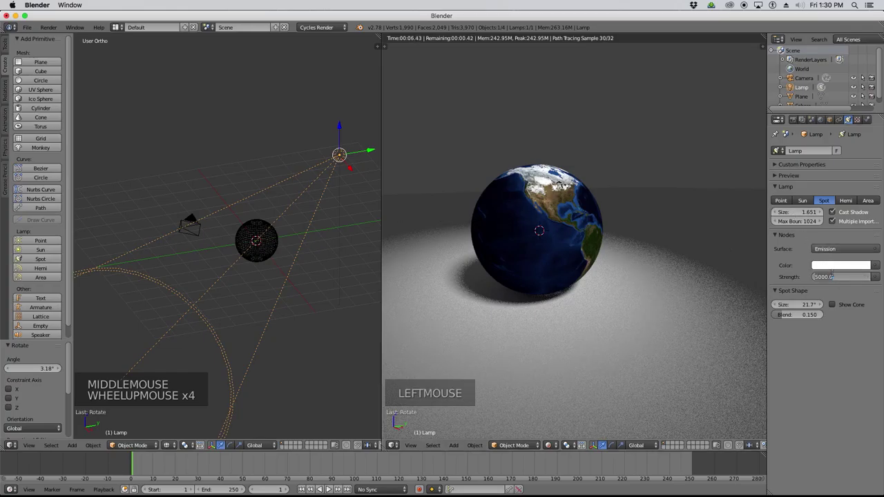
key(KP_0)
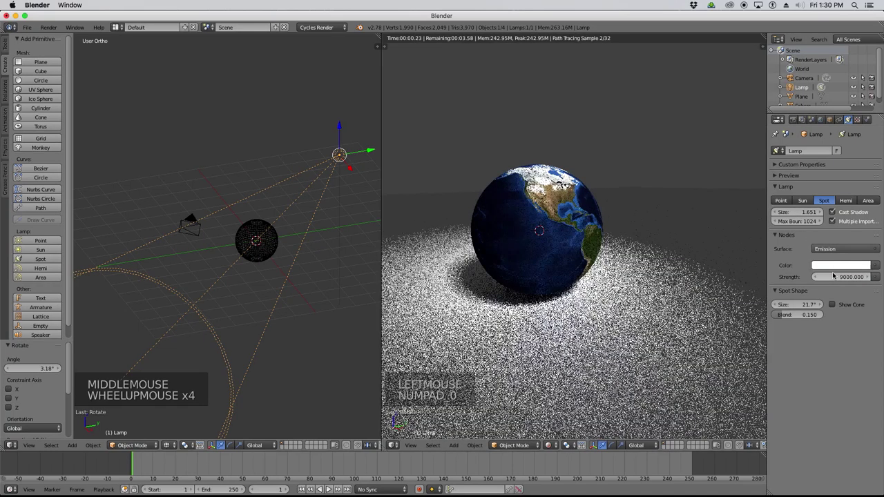
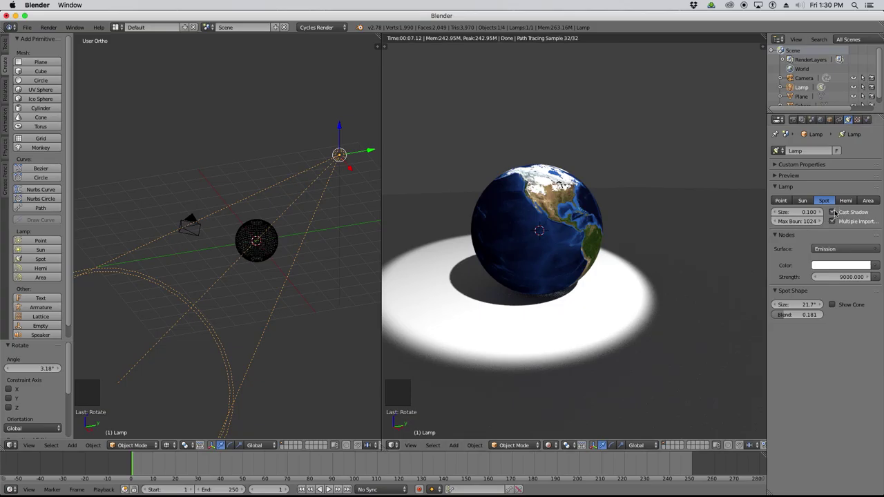
Shrink the spot lamp's Size to 0.1 for a crisp bright pool beneath the globe.
click(836, 210)
click(836, 210)
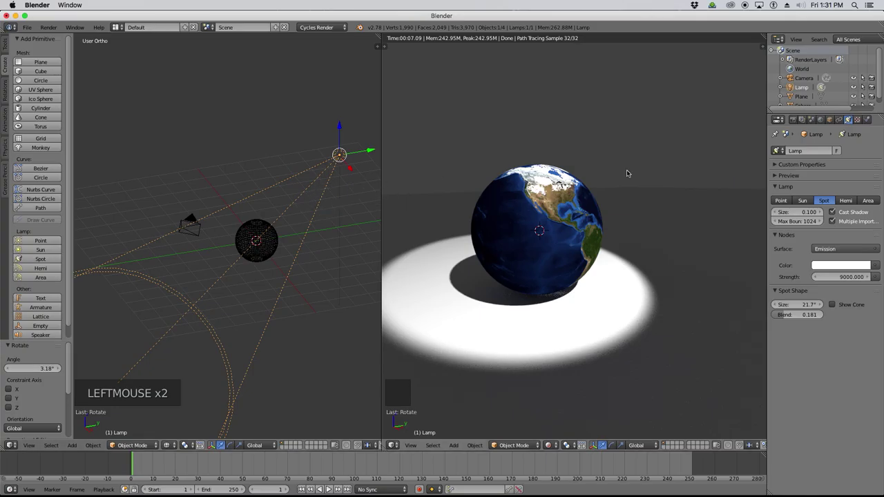
Turn the lamp into an Area light sized 0.1 by 0.1 and zoom the view onto it.
click(874, 199)
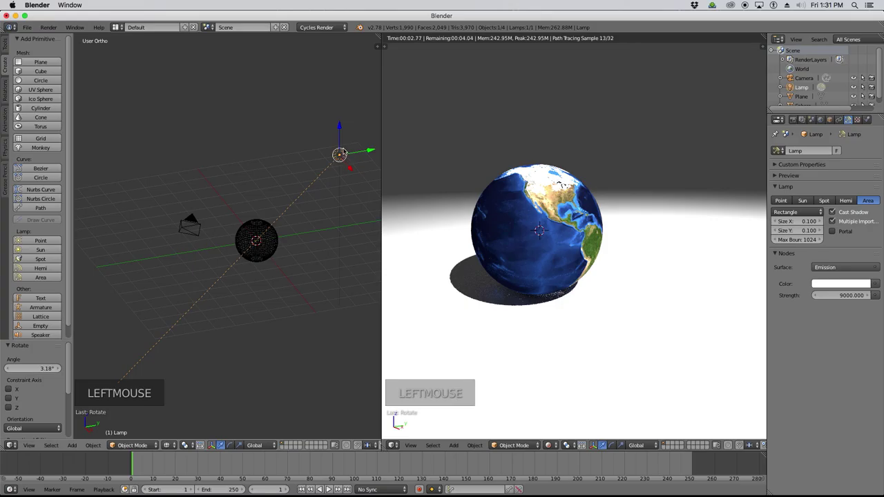
scroll(up, 3)
scroll(up, 3)
scroll(down, 3)
scroll(up, 3)
scroll(down, 3)
scroll(down, 3)
scroll(up, 3)
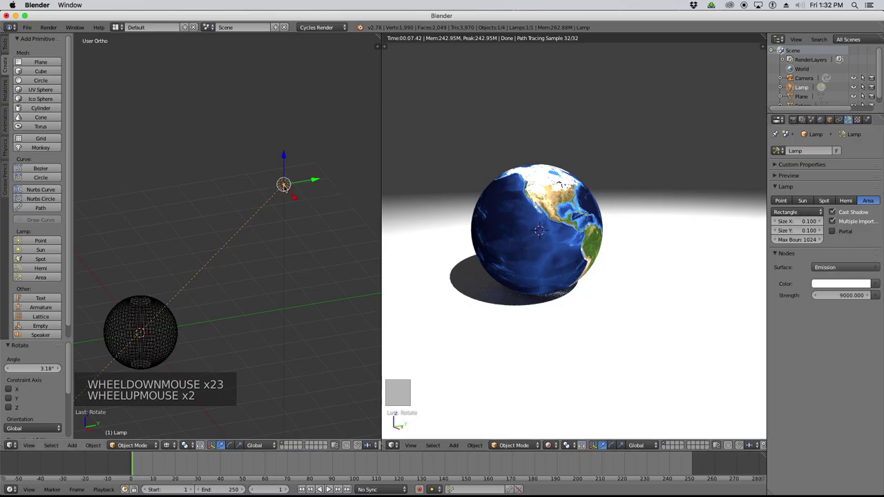
scroll(up, 3)
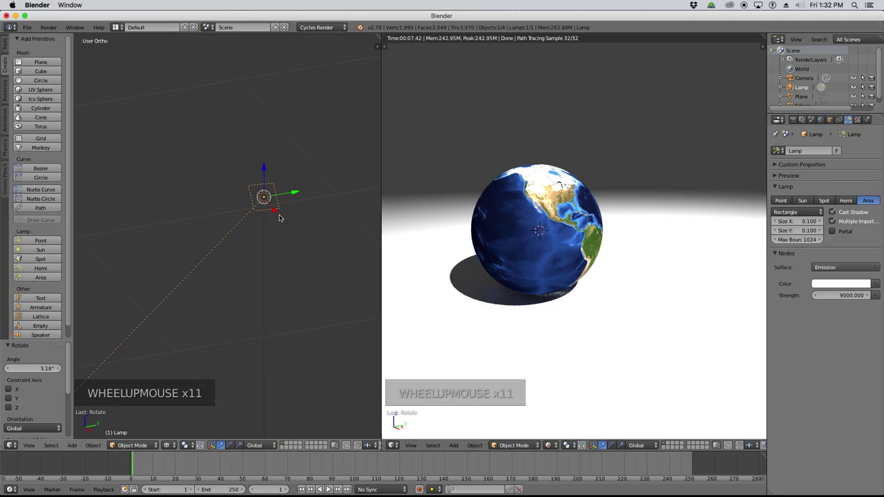
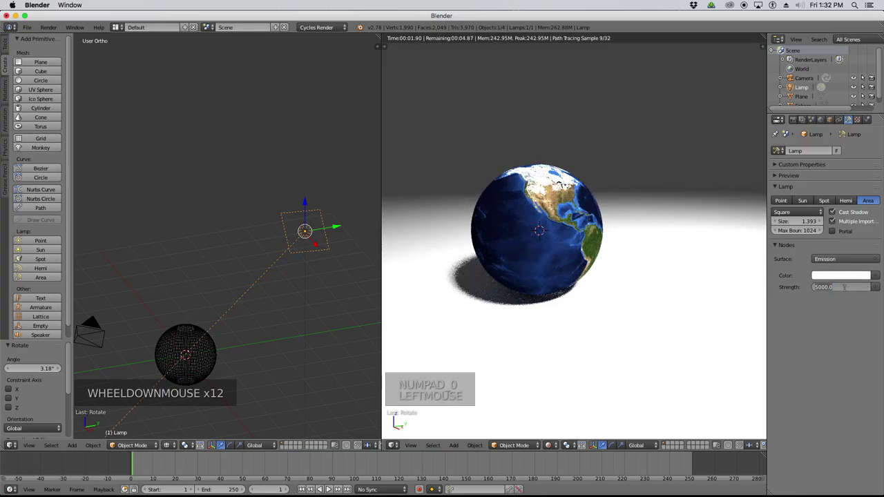
Lower the area lamp's Emission Strength to 1000, then settle on 2500.
key(KP_0)
key(KP_0)
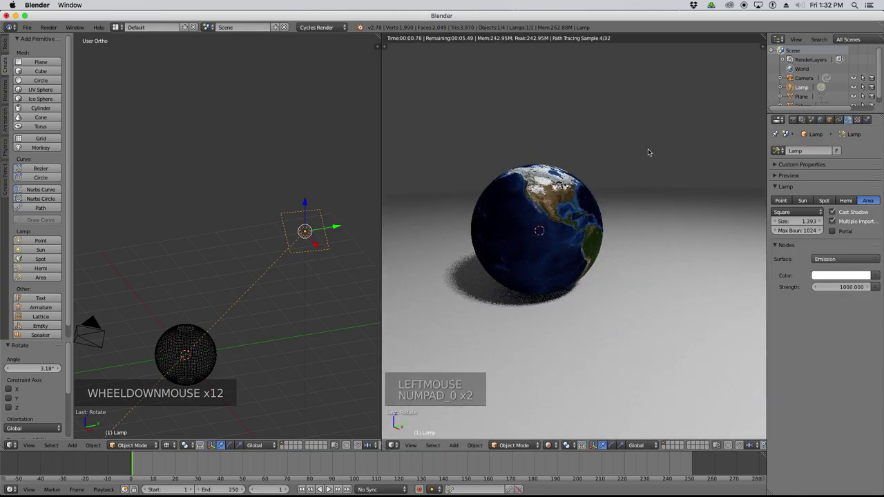
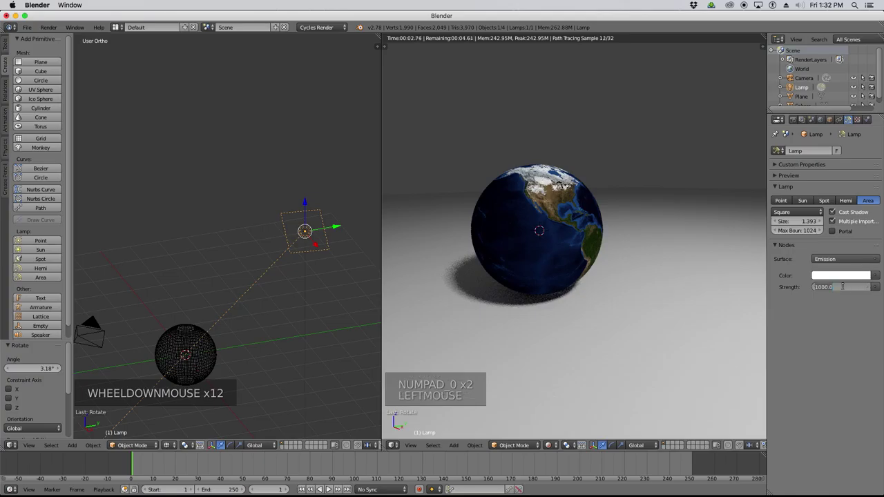
key(KP_0)
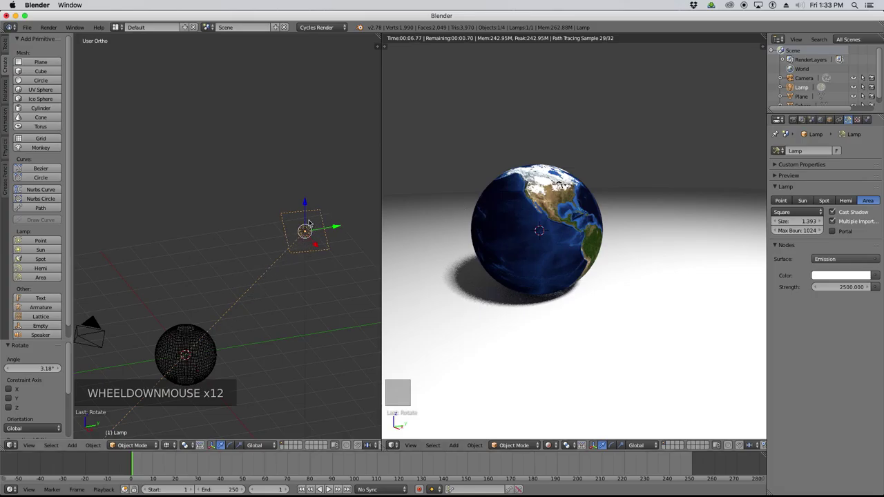
scroll(down, 3)
middle_click(259, 302)
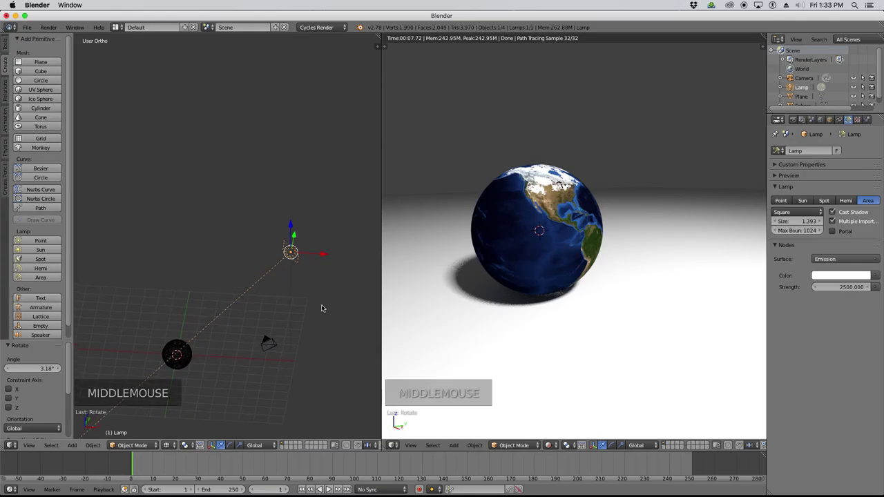
scroll(up, 3)
middle_click(169, 296)
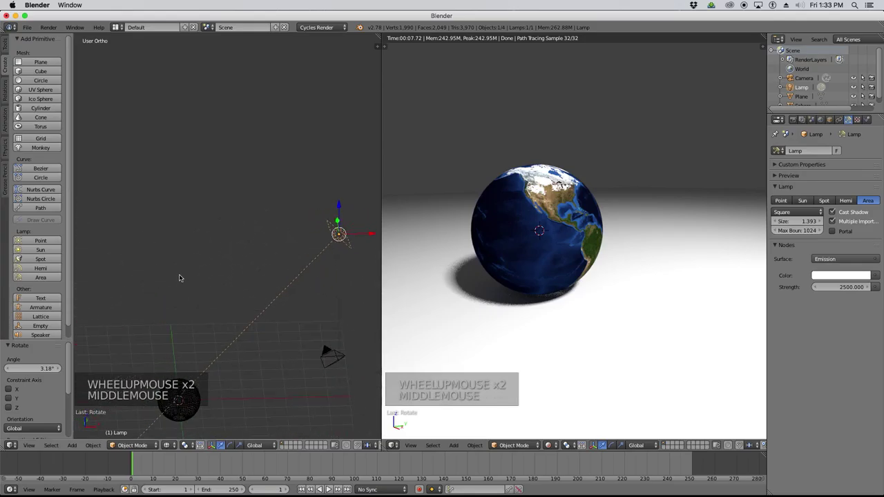
scroll(down, 3)
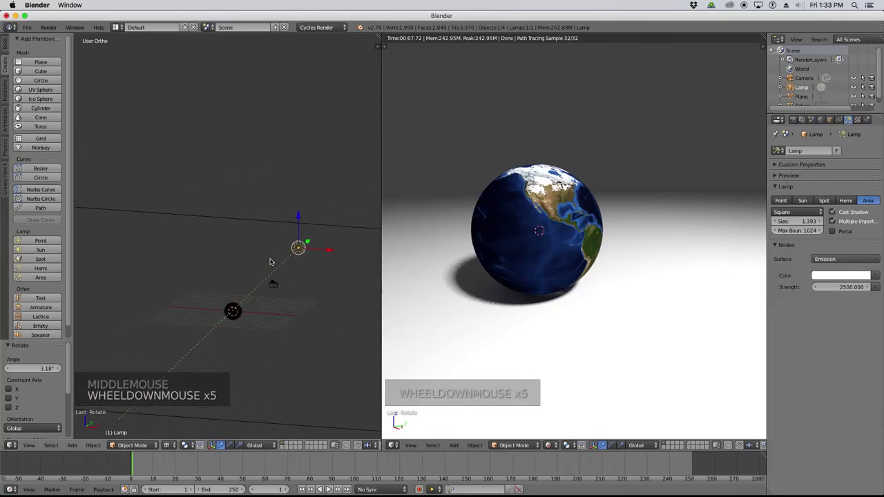
scroll(down, 3)
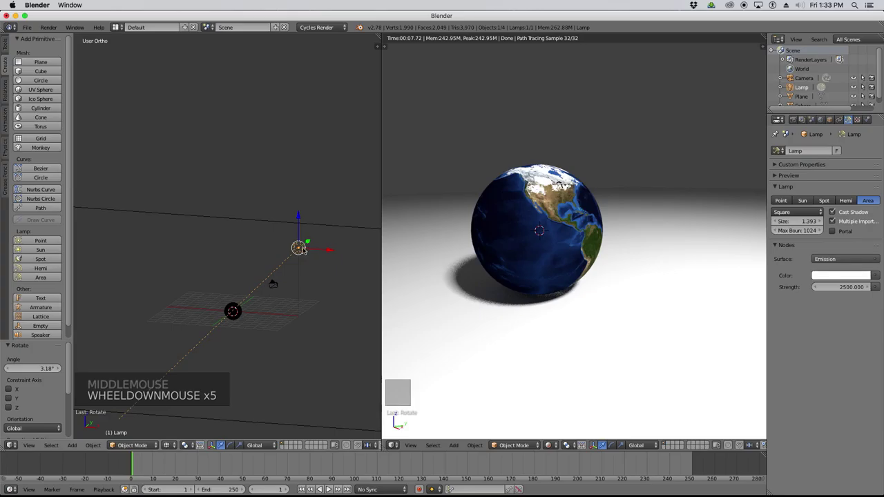
scroll(down, 3)
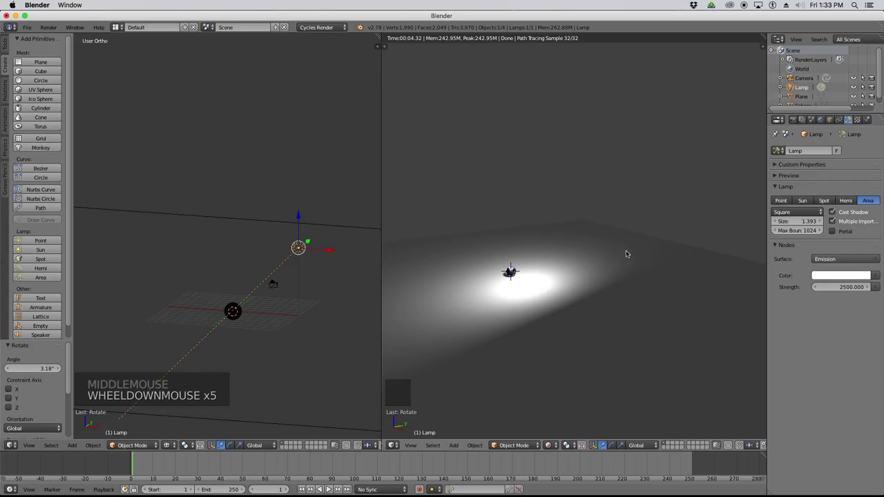
Set the square area lamp's Size to 0.1 so the globe shows again in the render.
scroll(up, 3)
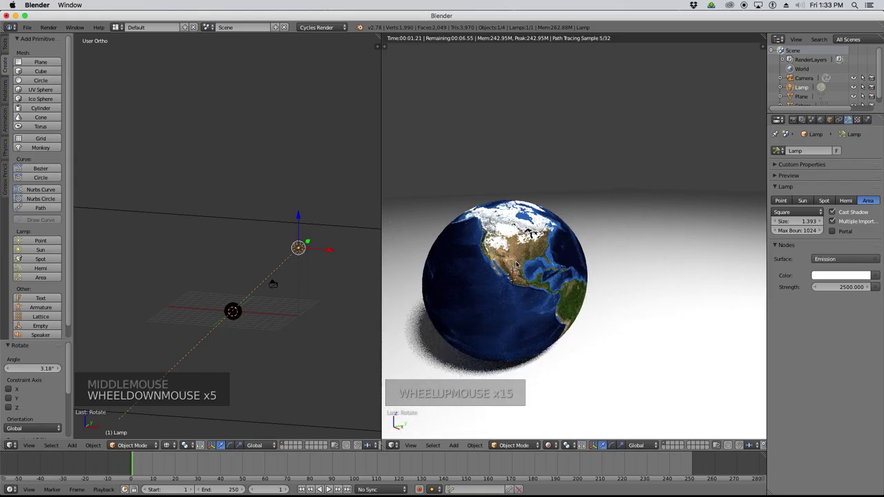
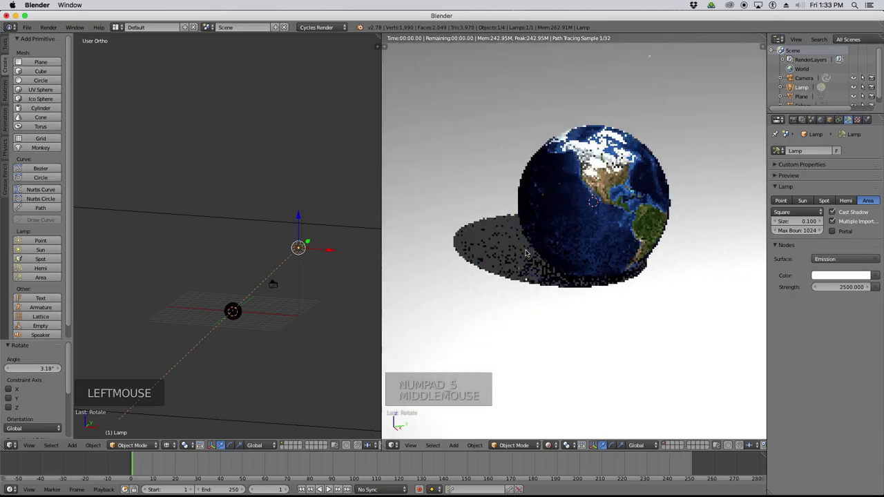
scroll(down, 3)
scroll(down, 3)
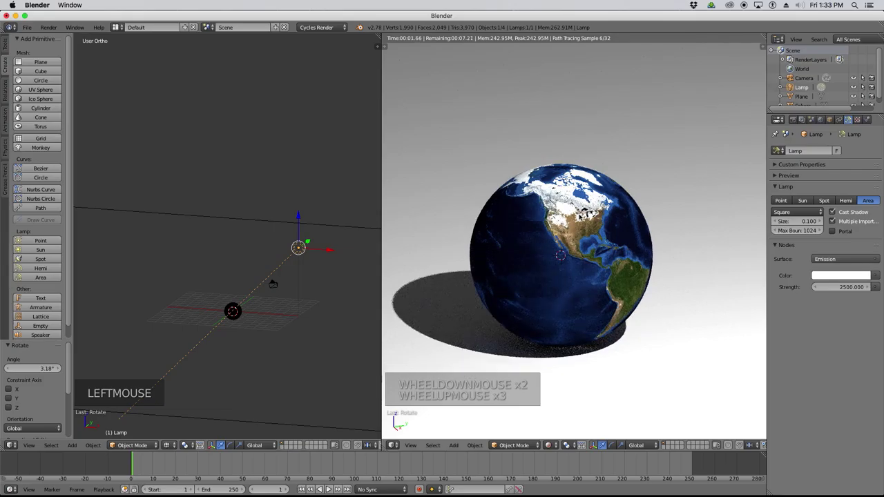
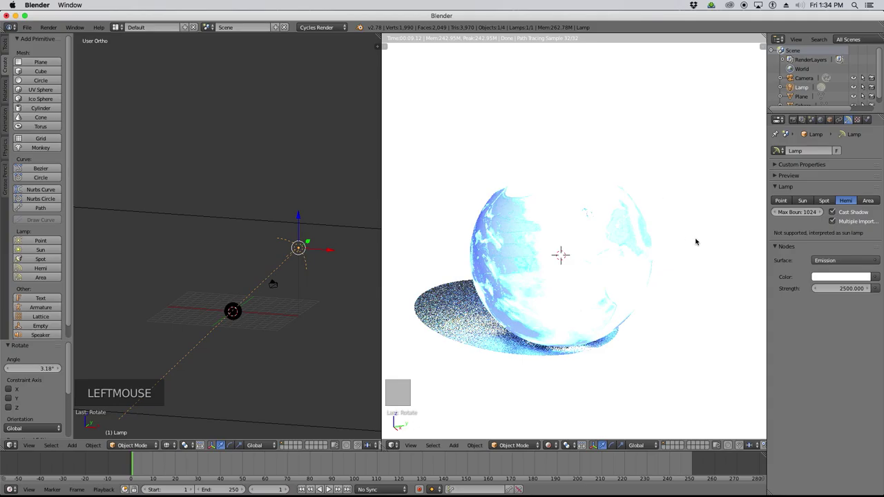
Make the lamp an Area light again and toggle its Portal option, darkening the globe render.
click(869, 199)
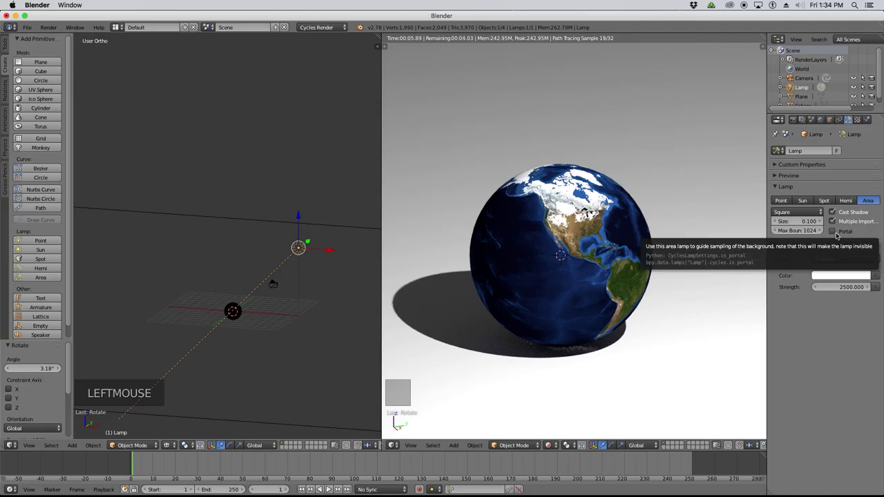
click(837, 232)
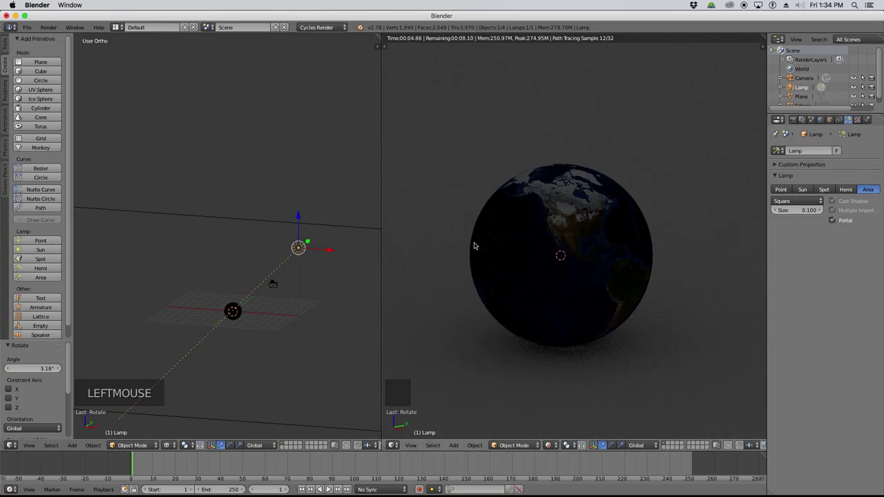
scroll(up, 3)
scroll(up, 3)
scroll(up, 3)
scroll(down, 3)
scroll(up, 3)
scroll(up, 3)
scroll(down, 3)
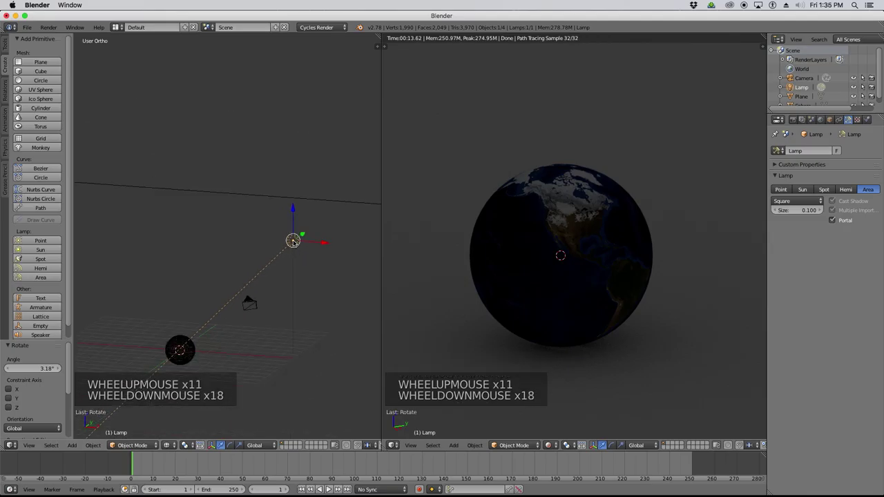
scroll(down, 3)
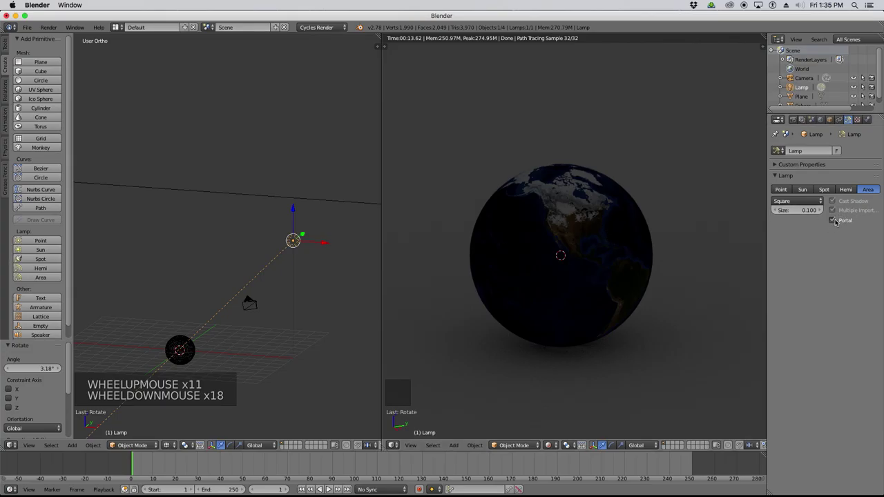
Disable Portal and switch the lamp to Sun type, size 0.1 at strength 2500.
click(837, 219)
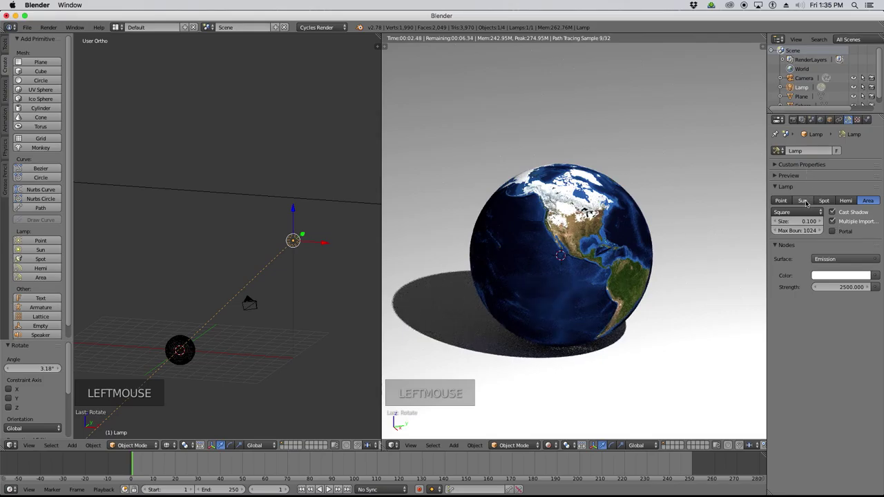
click(807, 203)
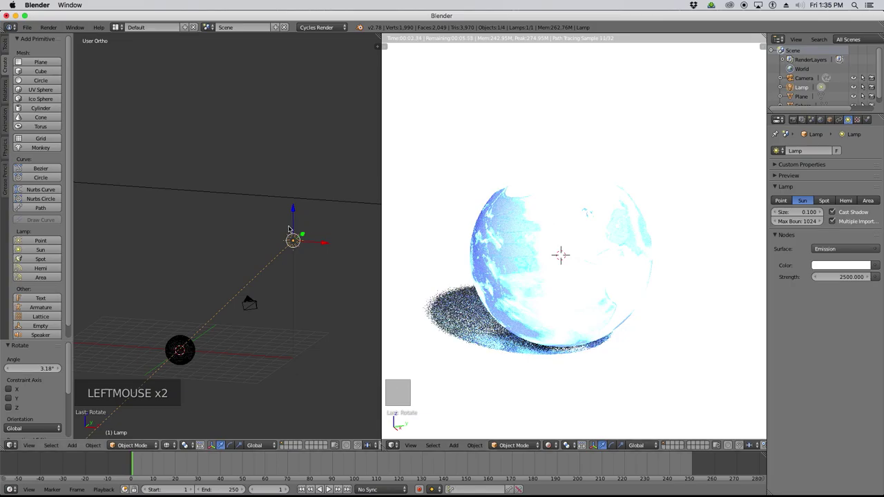
scroll(up, 3)
scroll(down, 3)
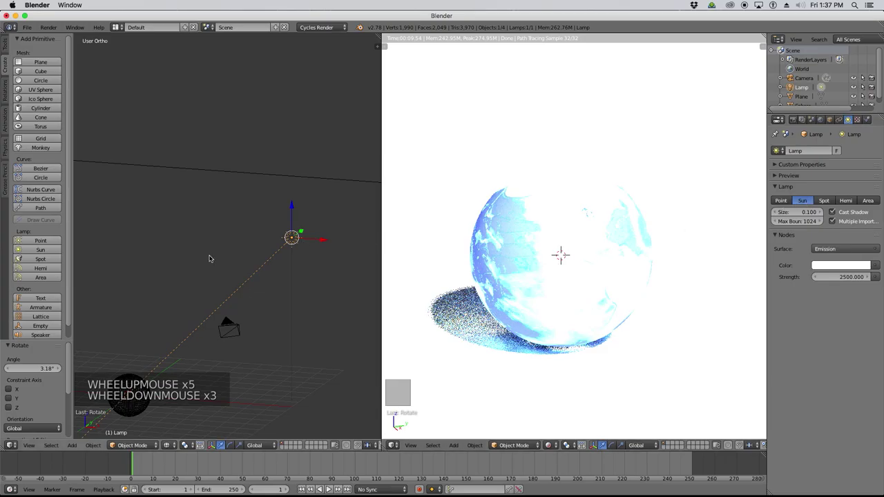
scroll(down, 3)
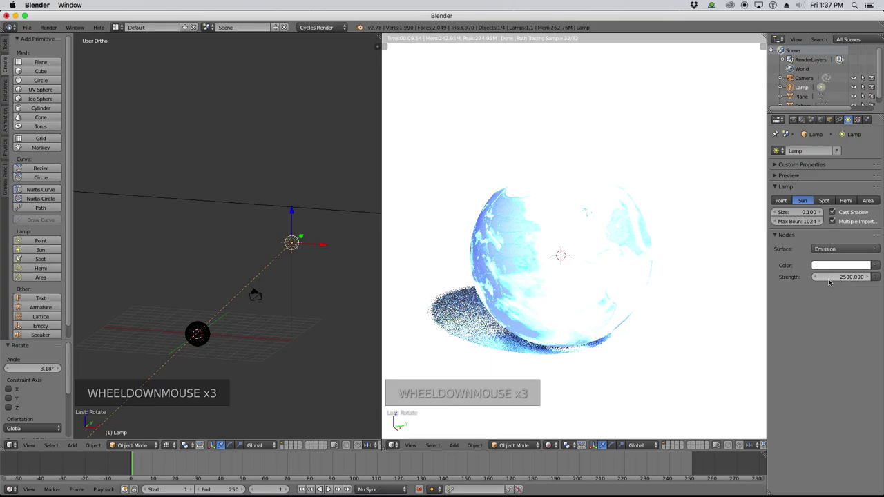
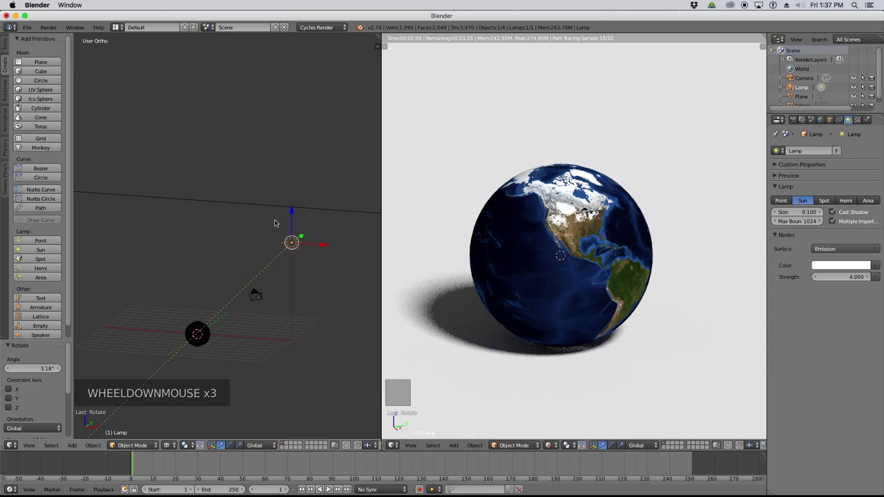
Rotate the sun lamp from top and front views so it lights the globe from a new angle.
key(g)
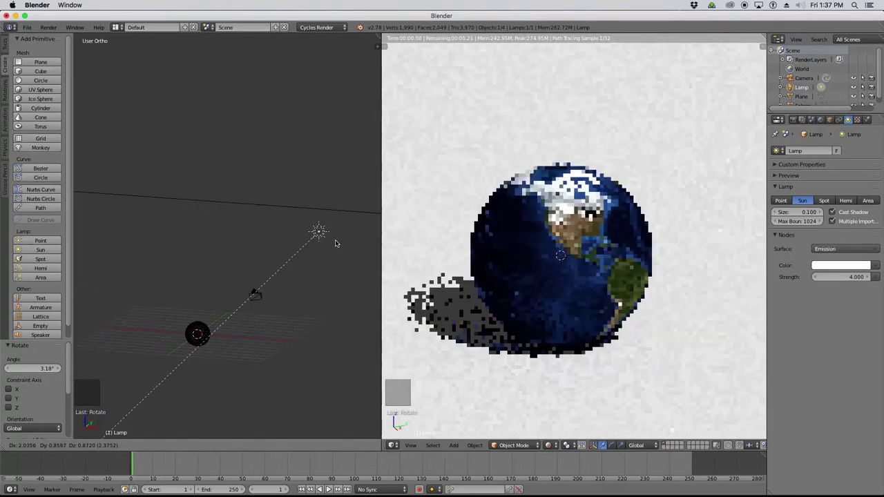
key(r)
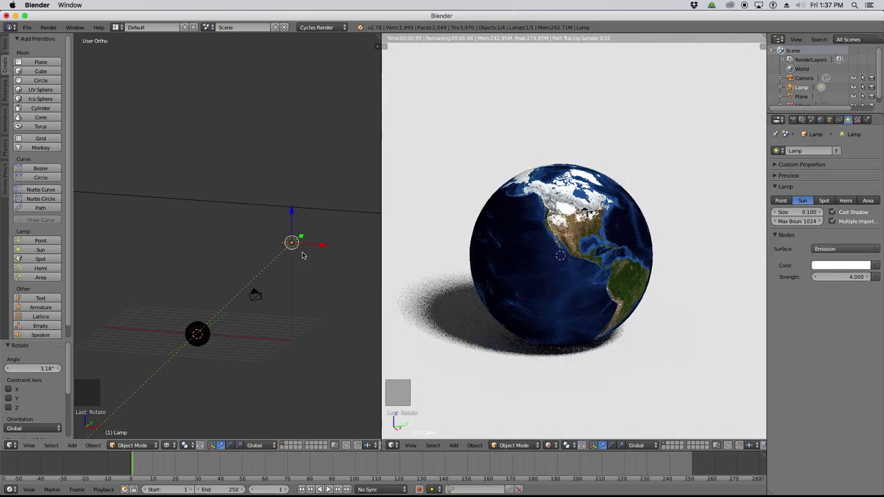
key(KP_7)
key(r)
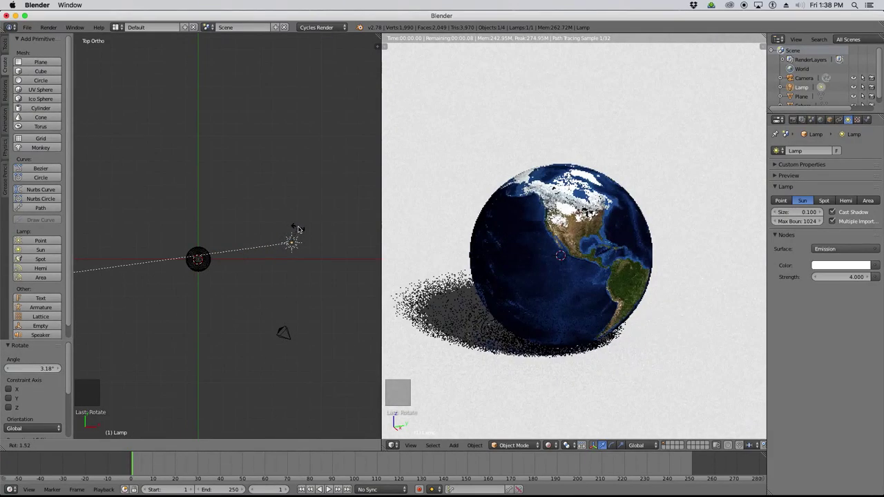
key(KP_1)
key(g)
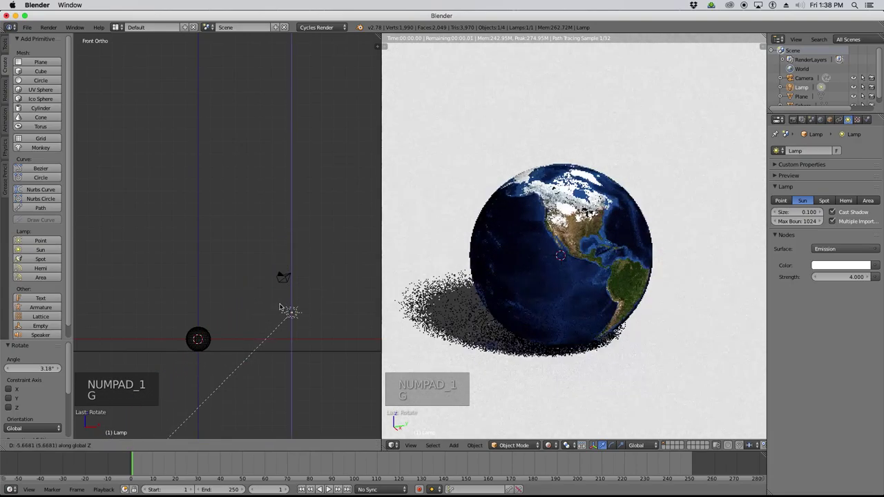
Orbit back to a perspective angle to check the sun-lit globe in the Cycles preview.
click(277, 383)
middle_click(289, 266)
scroll(down, 3)
key(z)
scroll(down, 3)
scroll(down, 3)
scroll(up, 3)
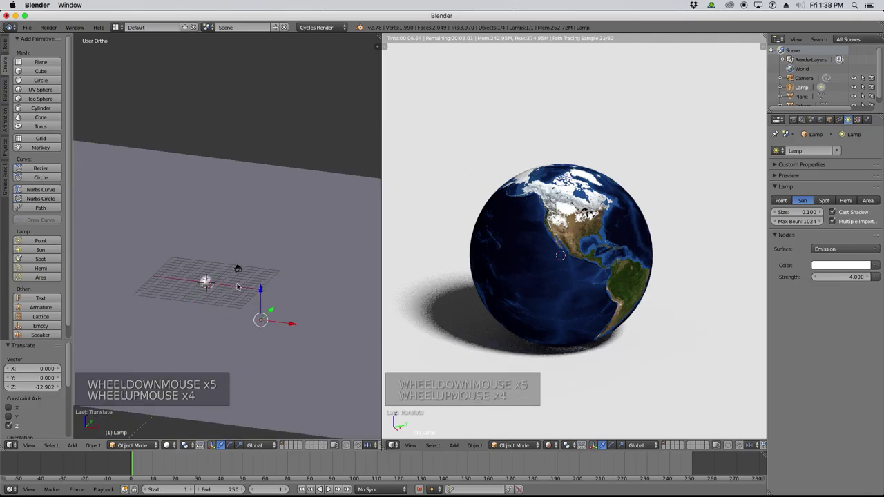
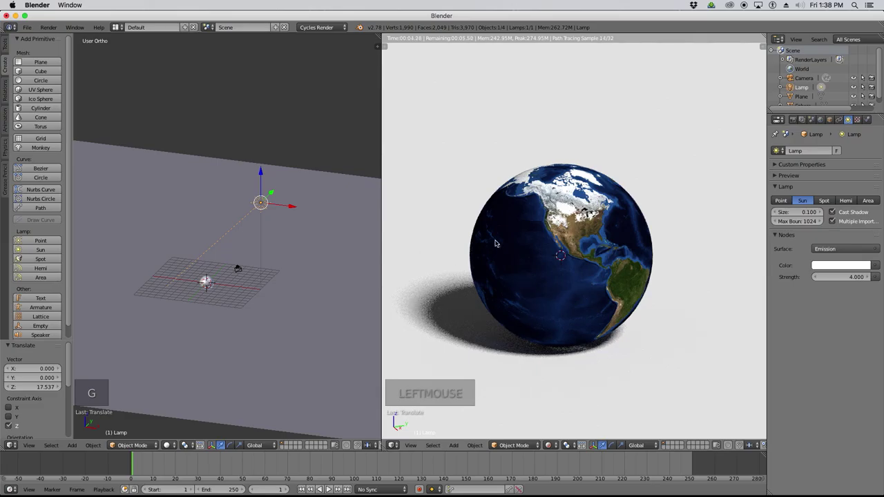
scroll(down, 3)
scroll(down, 3)
scroll(up, 3)
scroll(up, 3)
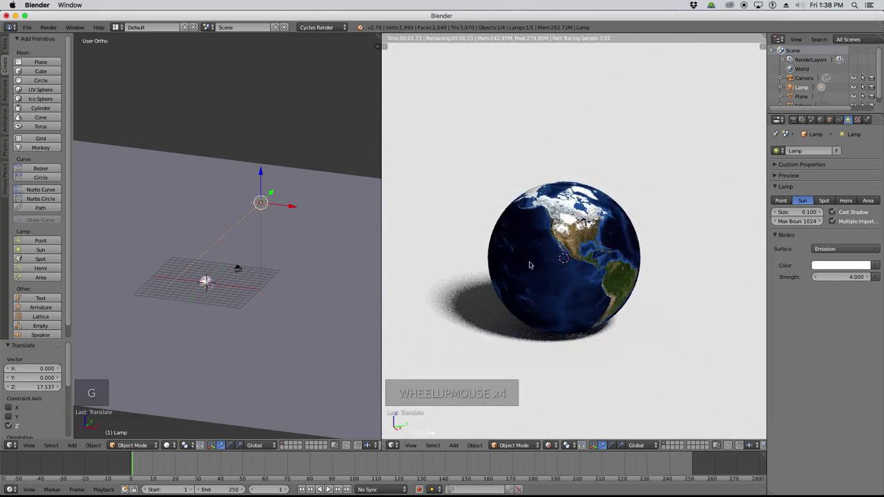
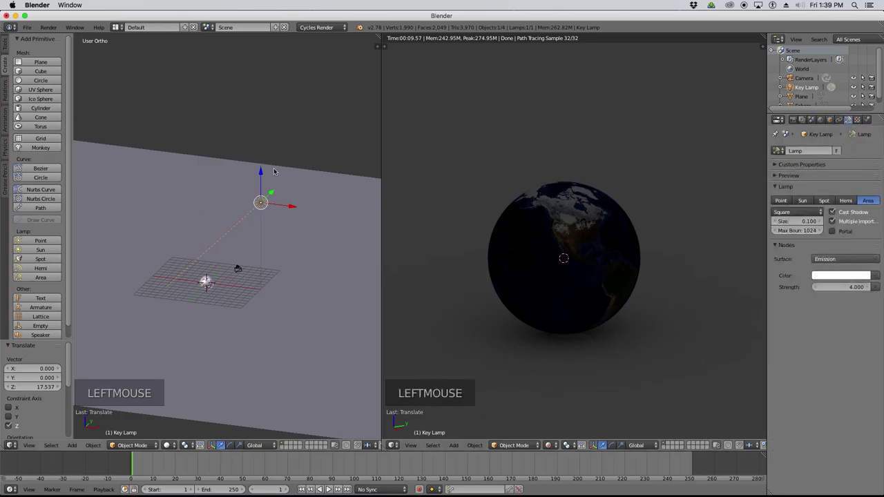
Aim the Key Lamp from top and side views as a square area light, size 5, strength 3500.
key(KP_7)
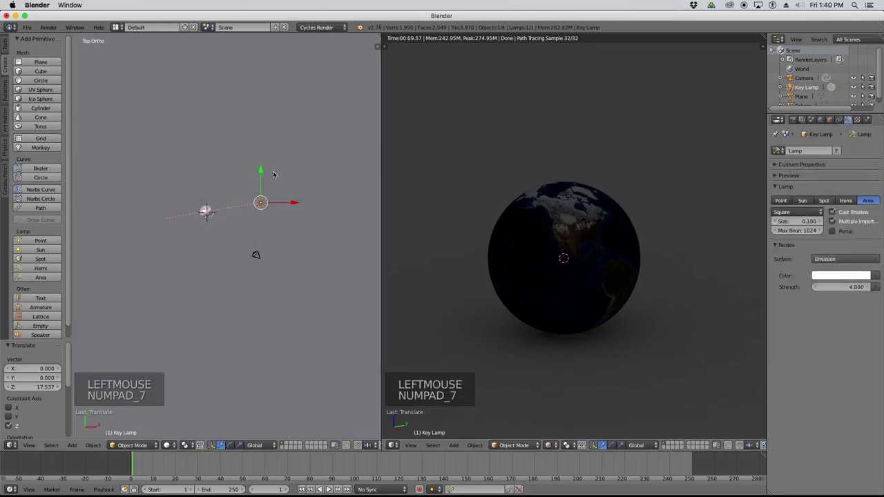
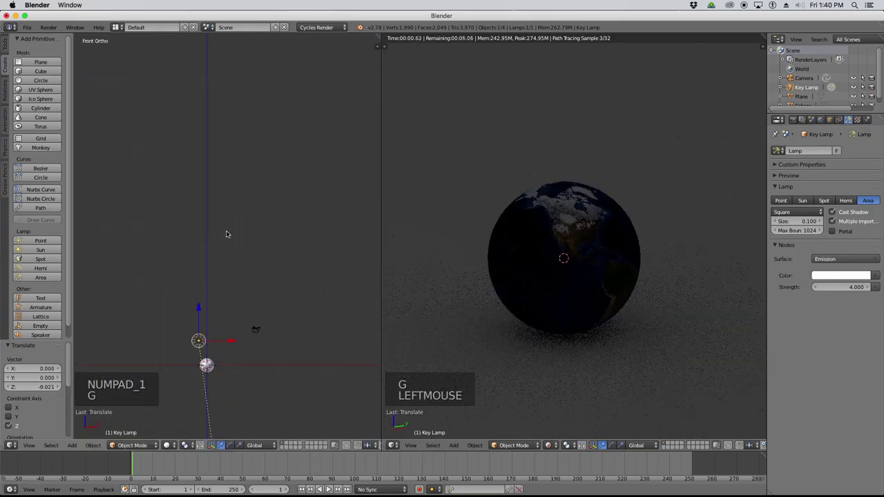
key(KP_3)
key(r)
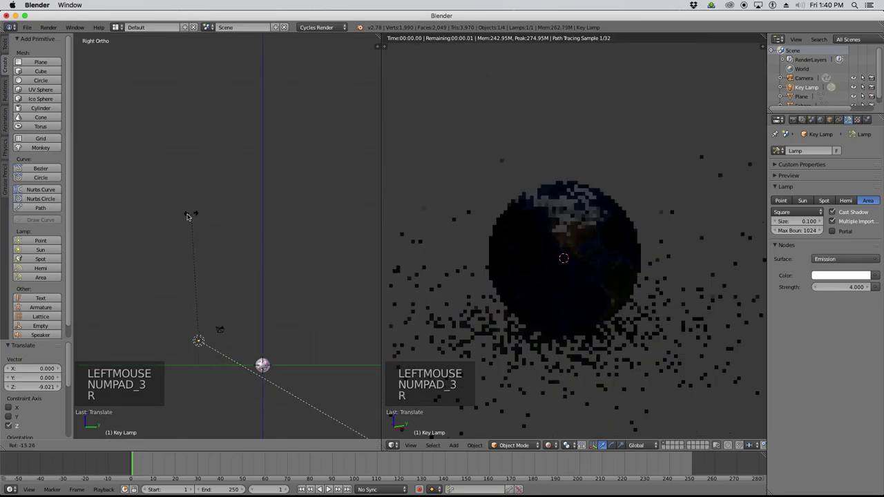
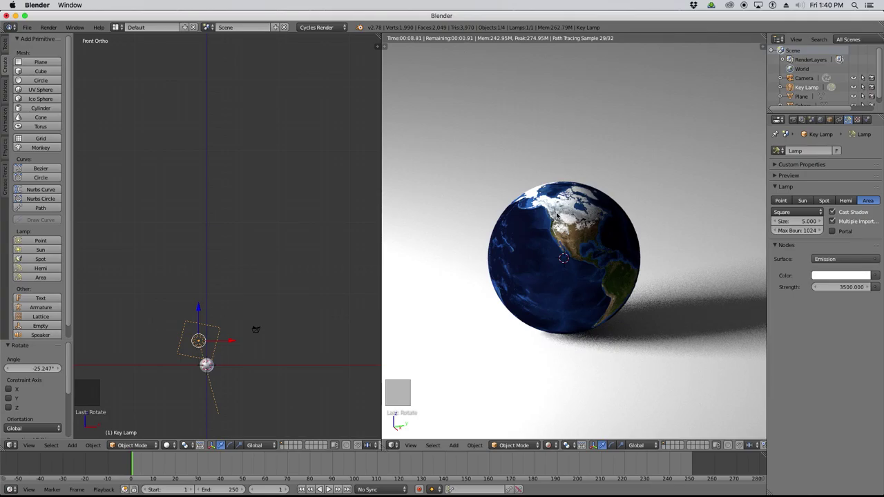
middle_click(264, 265)
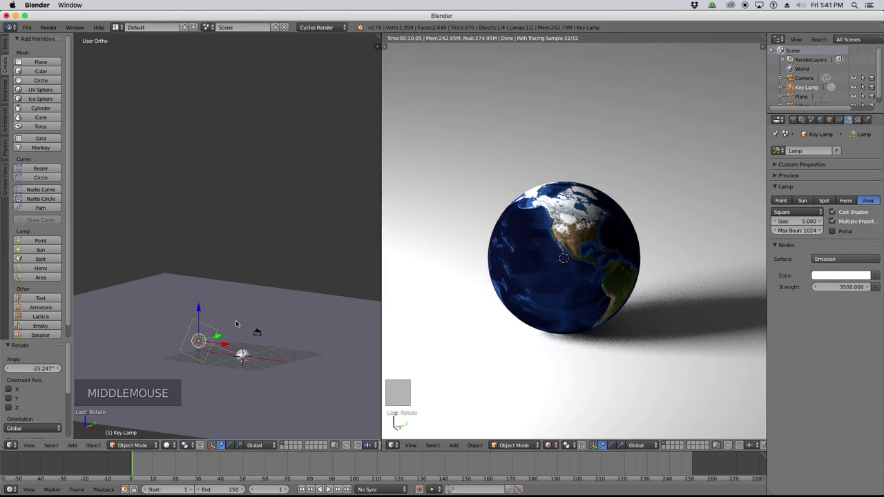
Duplicate the Key Lamp from top view and place the copy beside it as a 750-strength fill.
key(KP_7)
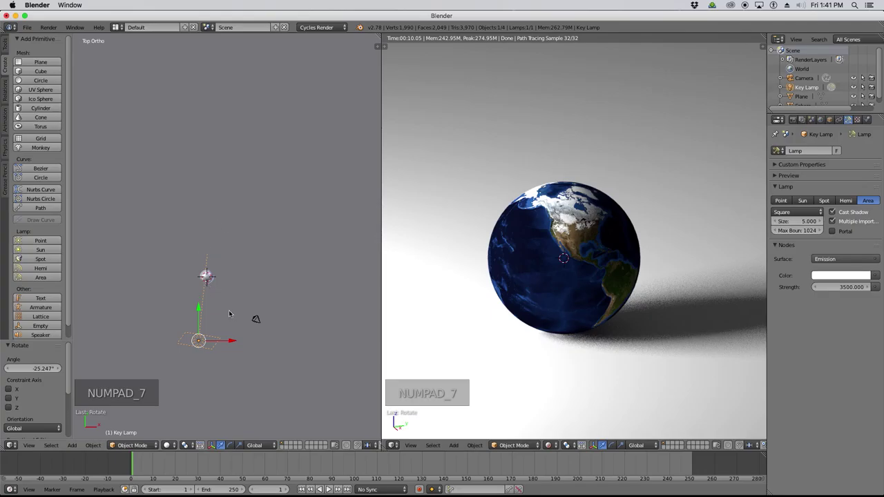
key(shift+d)
key(r)
click(327, 221)
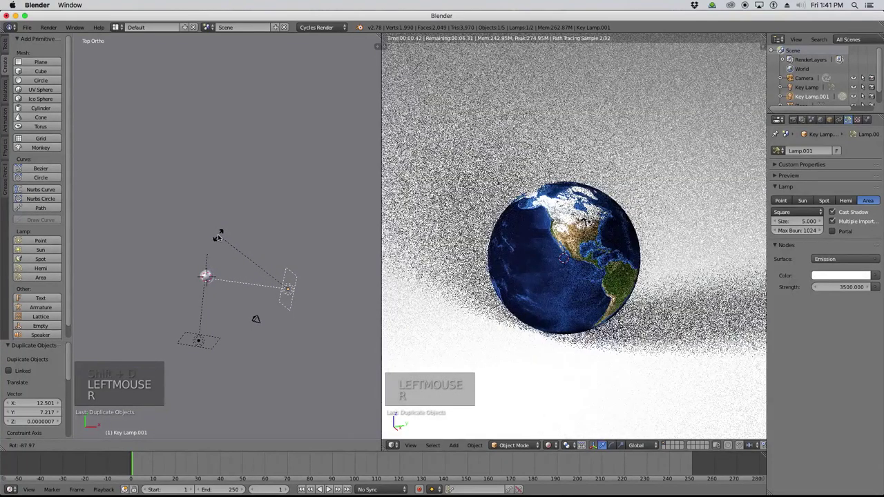
click(220, 235)
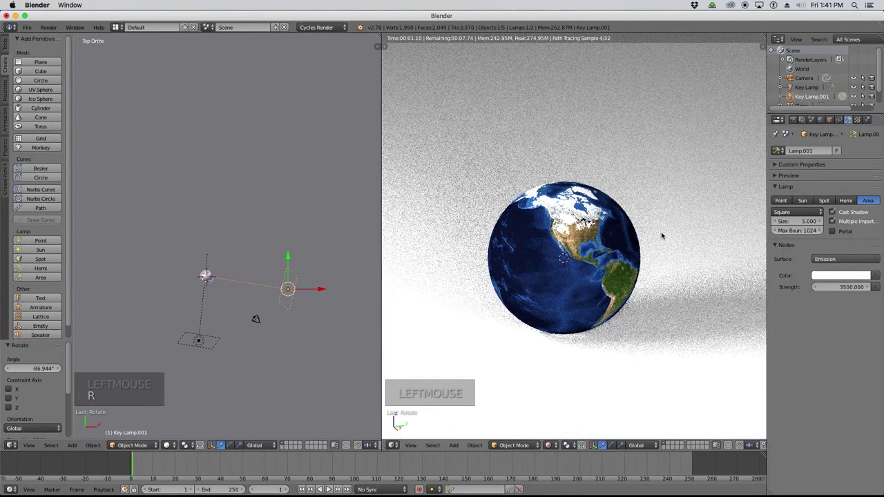
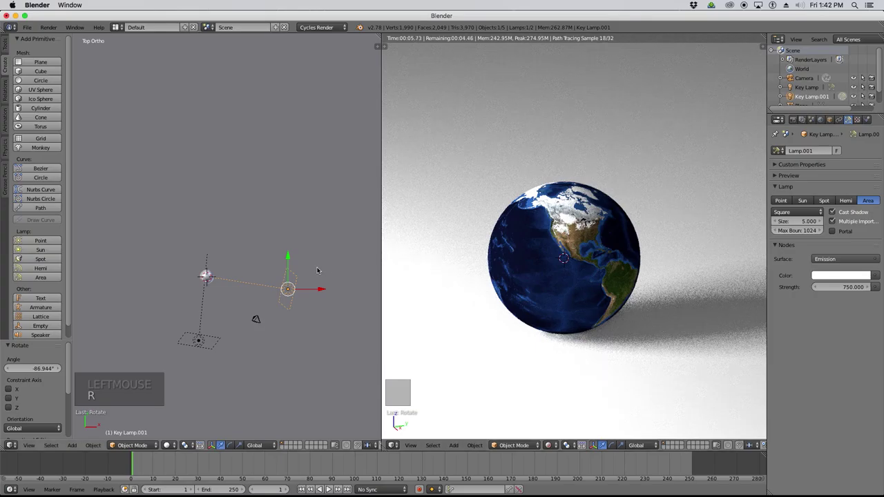
Rotate the copied lamp in front view to aim it at the globe.
key(KP_1)
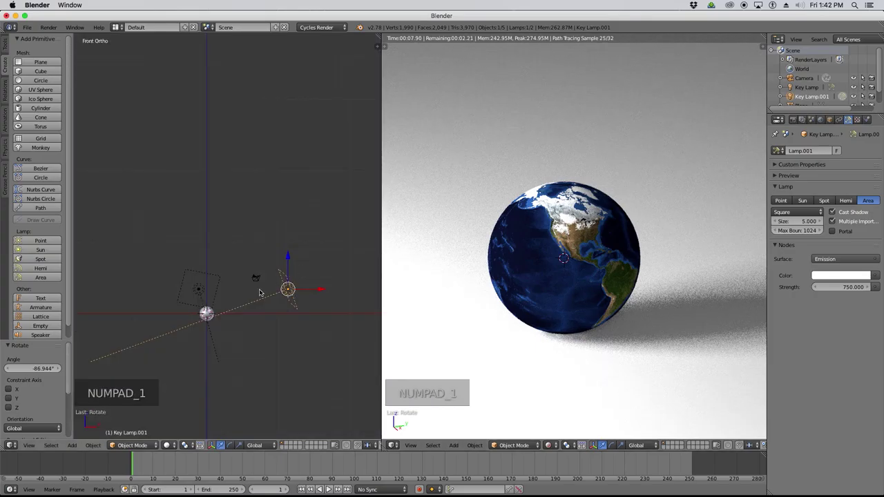
key(r)
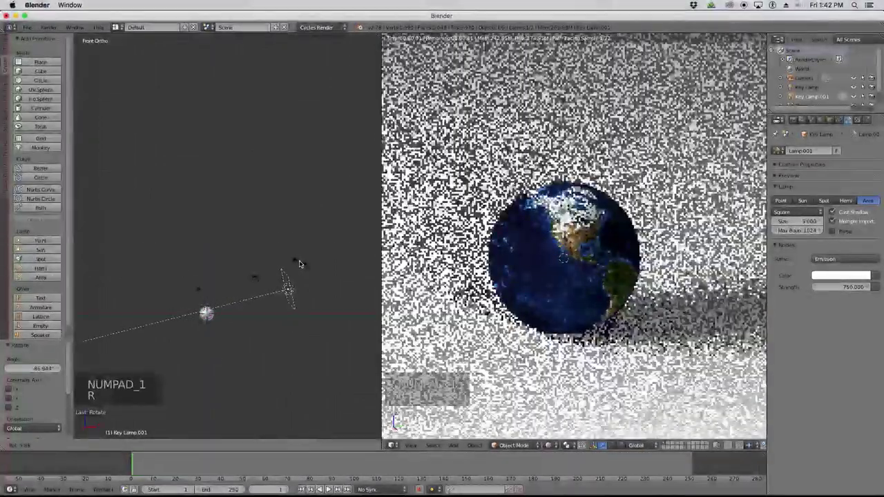
click(299, 262)
Rename Key Lamp.001 to 'Fill Lamp' in the Object properties name field.
scroll(down, 3)
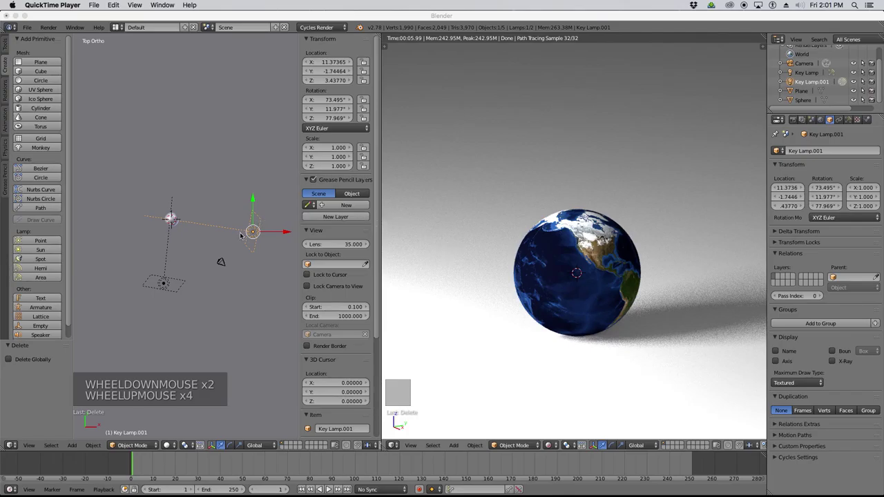
click(166, 289)
click(259, 232)
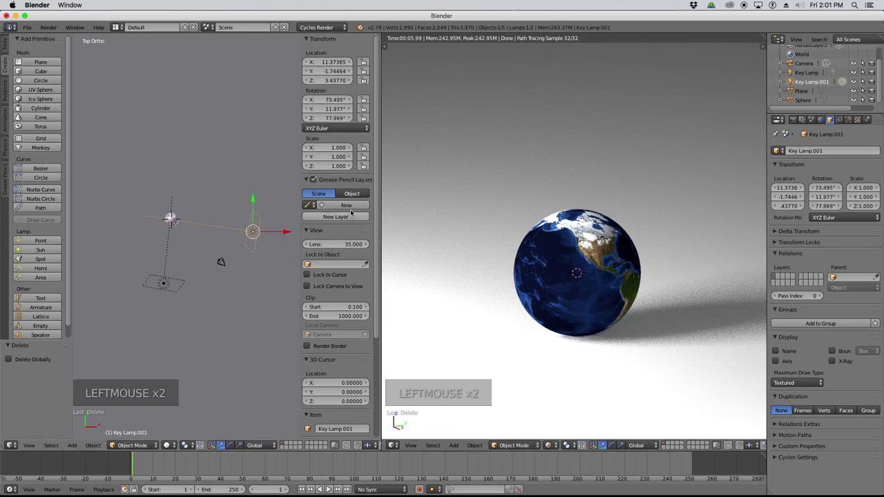
click(805, 145)
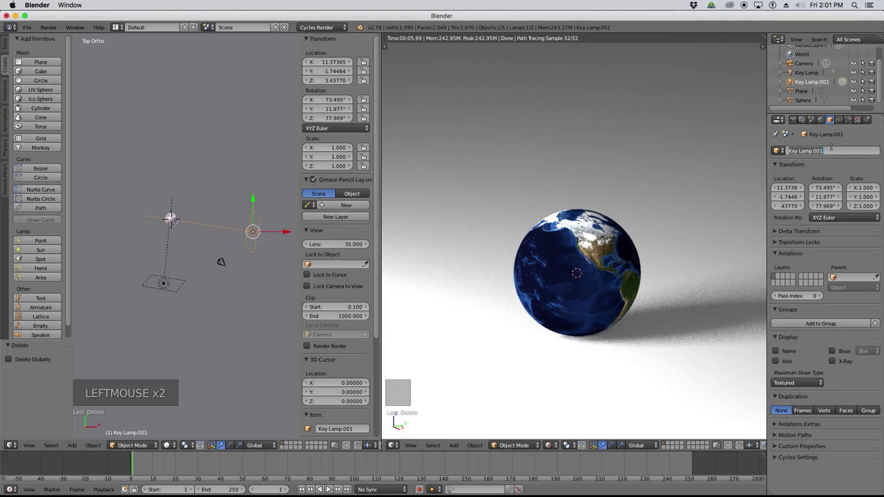
key(l)
key(l)
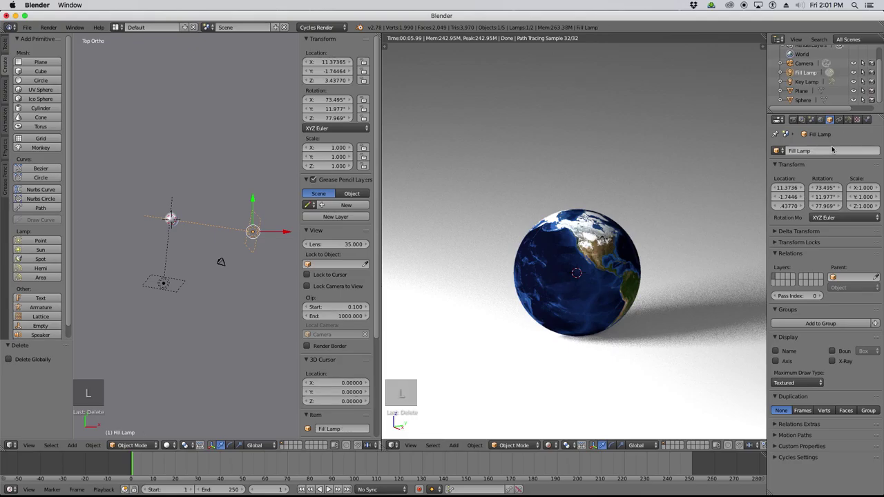
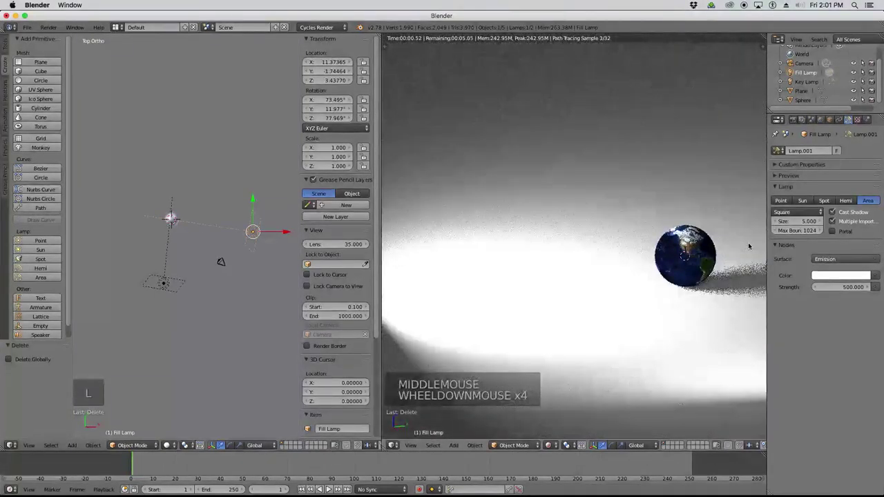
Review the Fill Lamp's area settings: size 5 with strength lowered to 500.
scroll(up, 3)
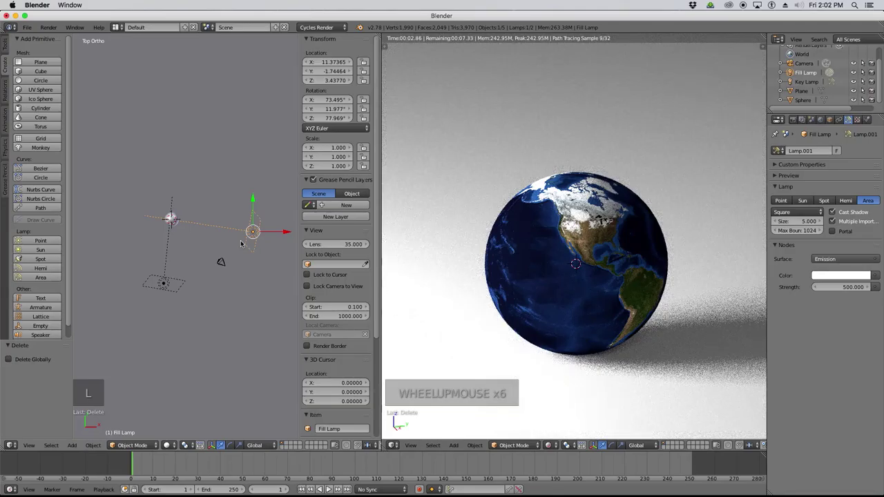
scroll(down, 3)
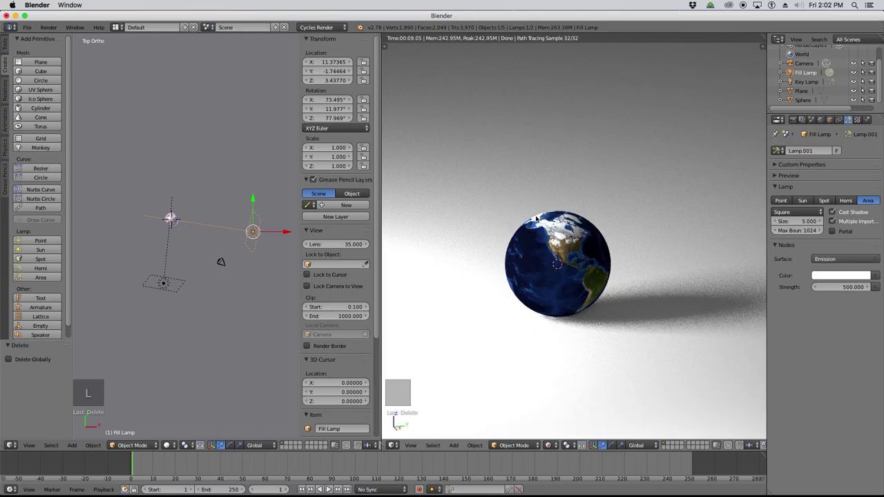
Look through the camera and move it closer so the Earth fills more of the shot.
key(KP_0)
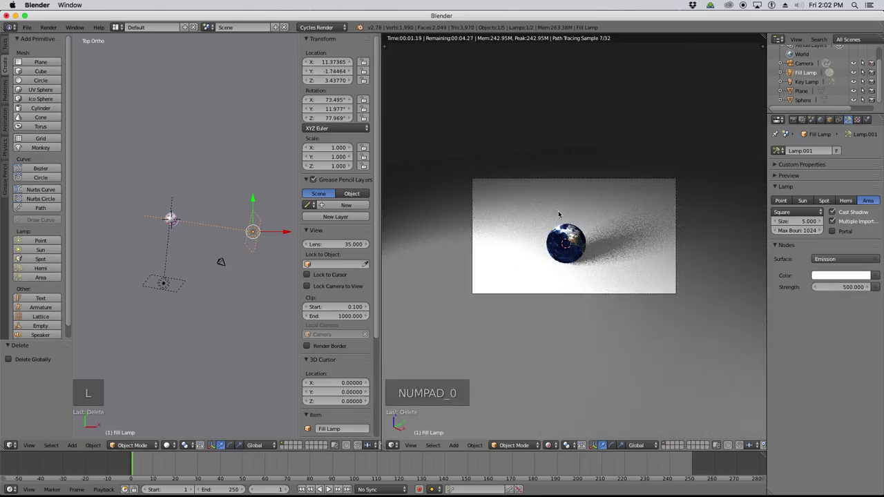
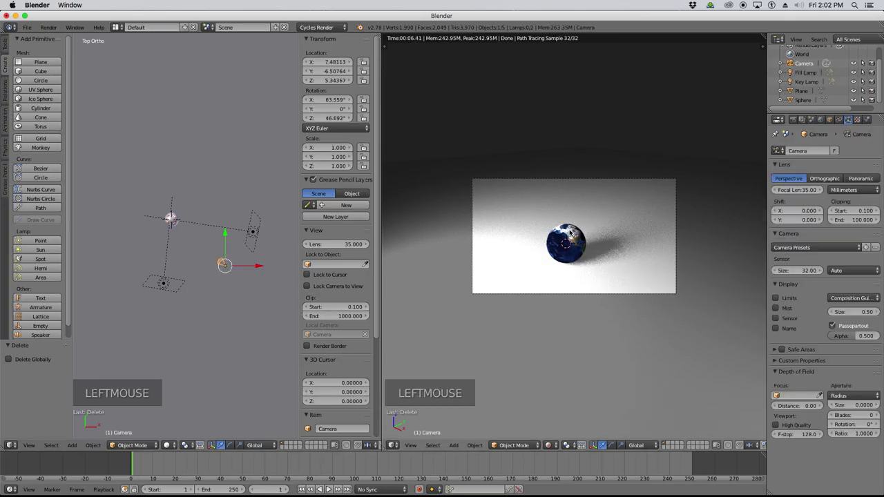
key(g)
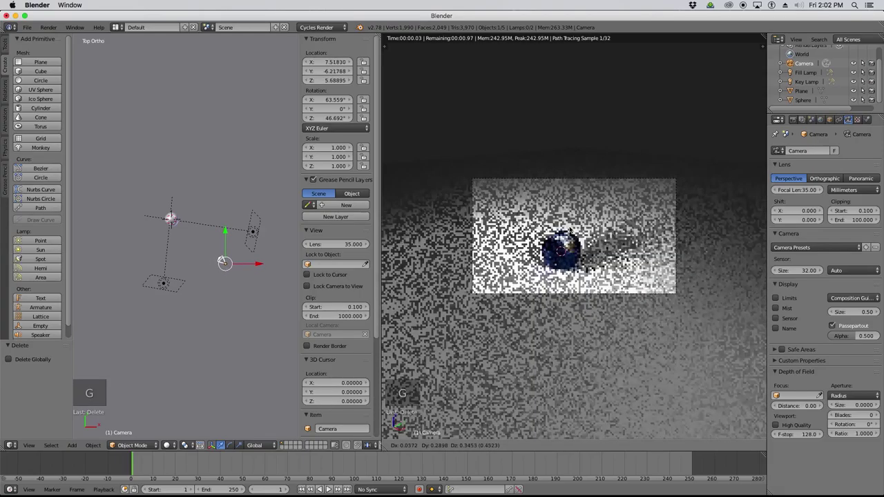
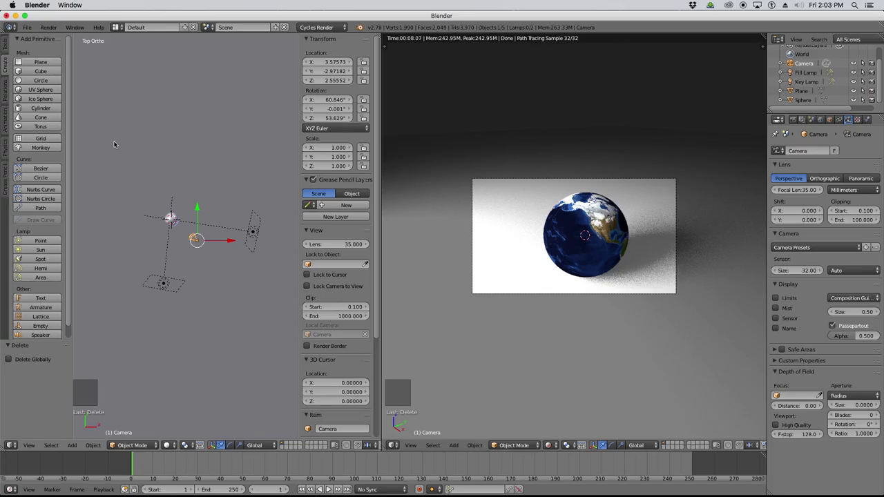
Raise the spot lamp about 3.48 units straight above the globe in front view.
click(40, 259)
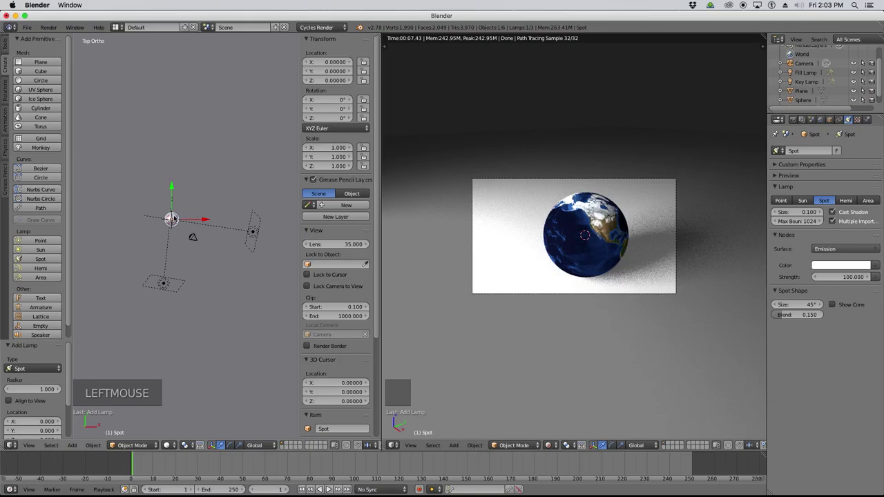
key(KP_1)
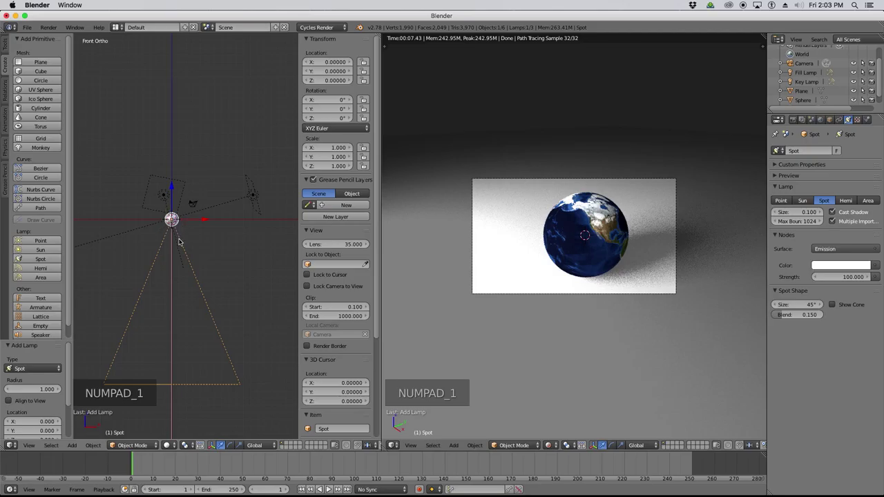
key(g)
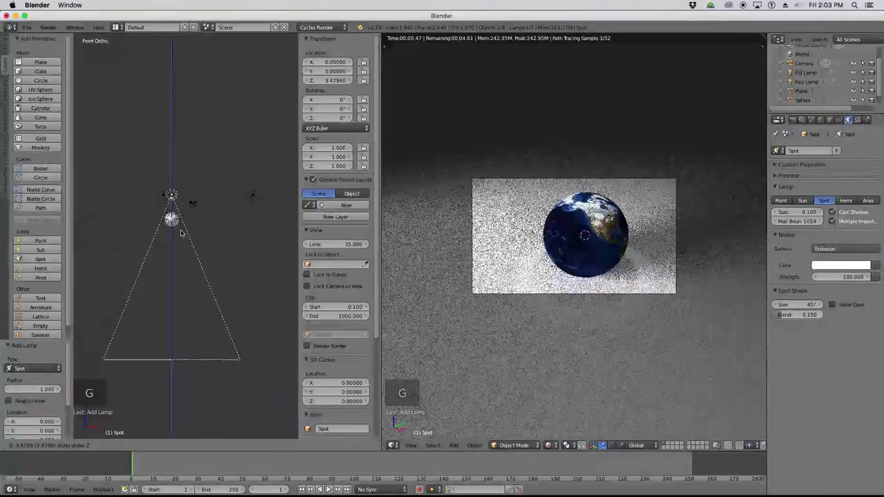
click(181, 232)
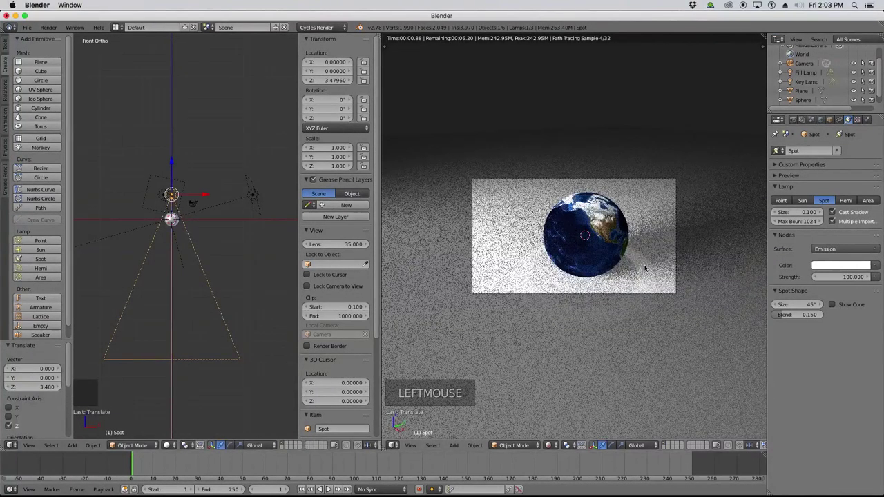
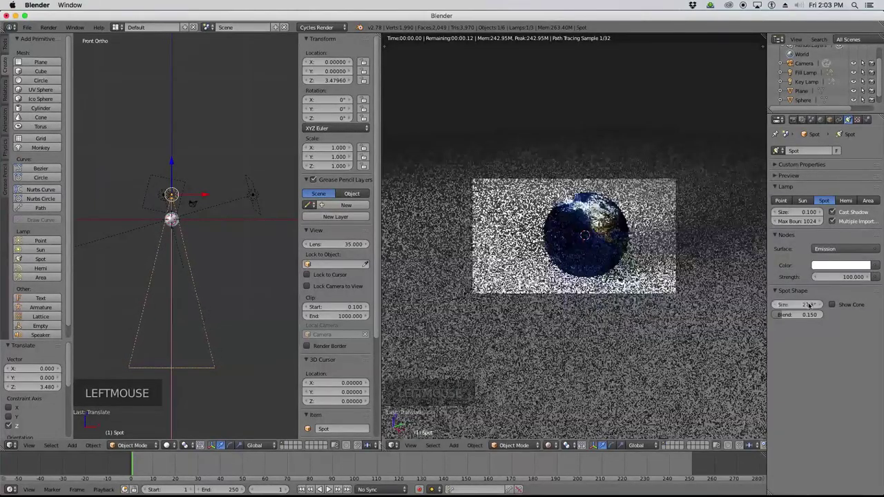
Set the spot lamp to a 27.8° beam at strength 2000 and check it through the camera.
key(KP_0)
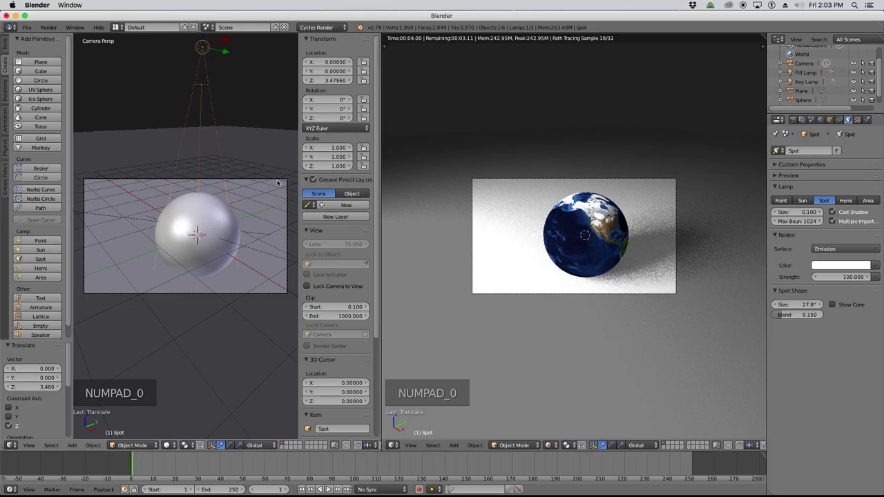
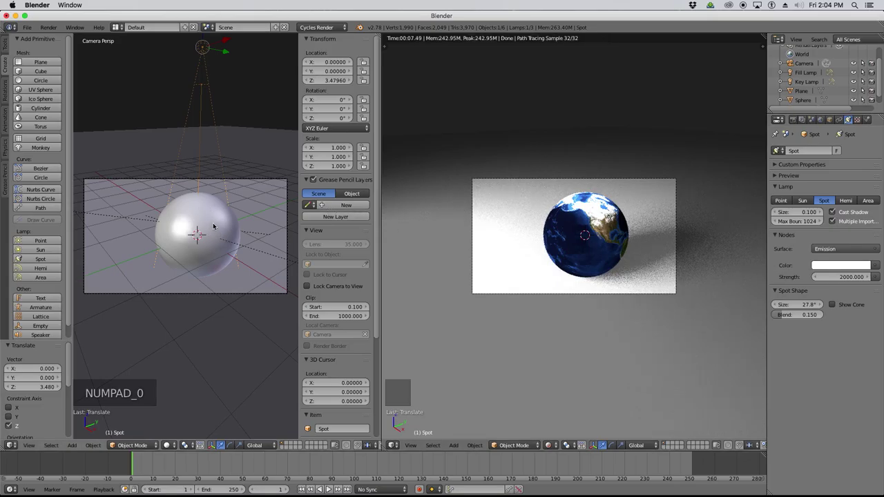
scroll(down, 3)
scroll(up, 3)
key(KP_1)
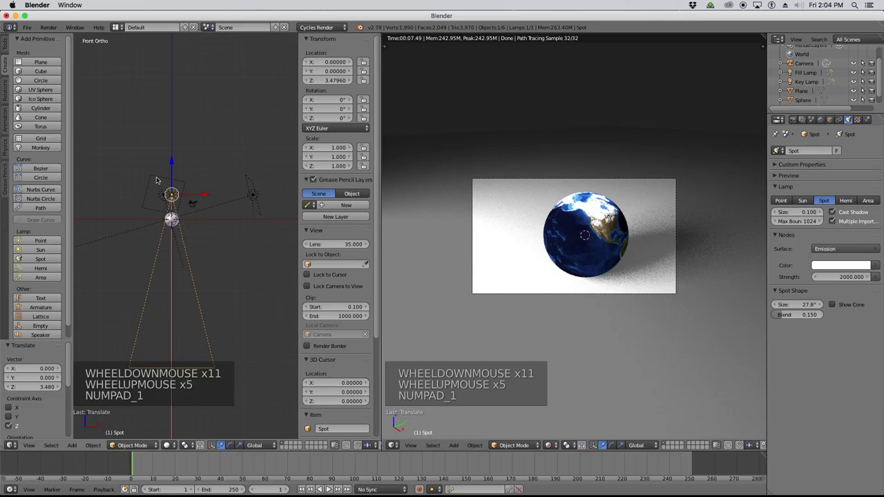
Select the Fill and Key lamps and hide them so only the spot lamp lights the Earth.
click(156, 179)
click(254, 181)
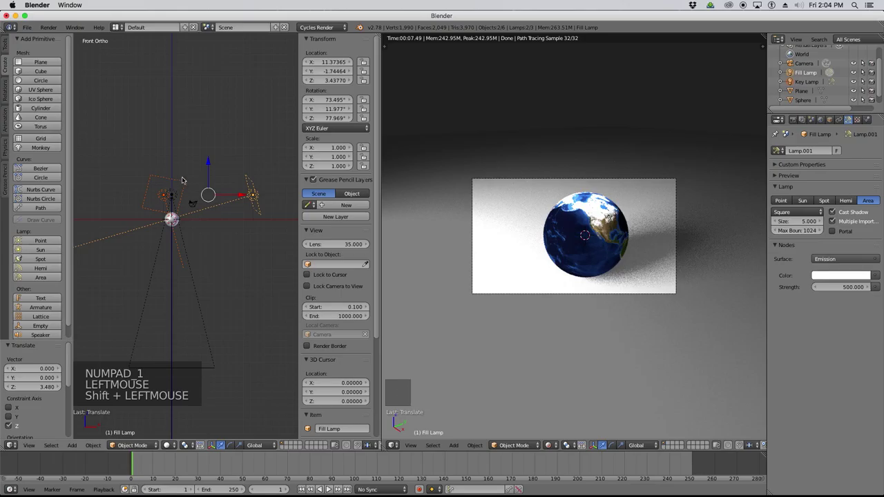
key(m)
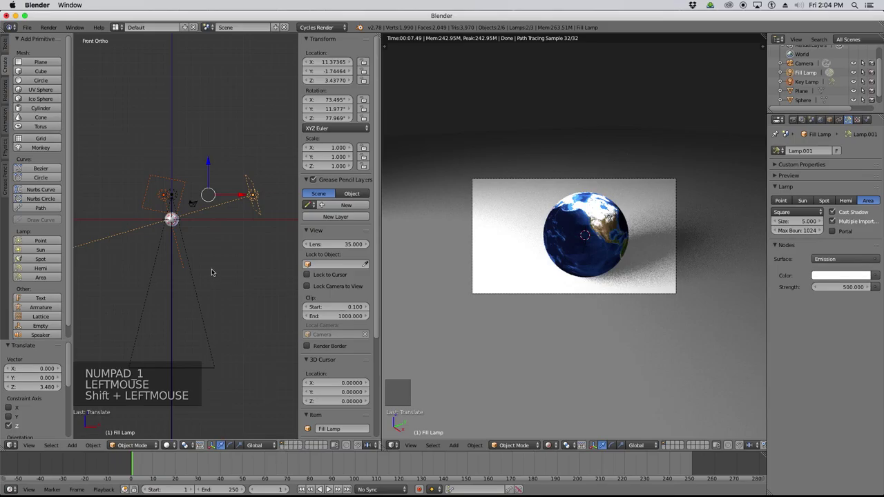
key(m)
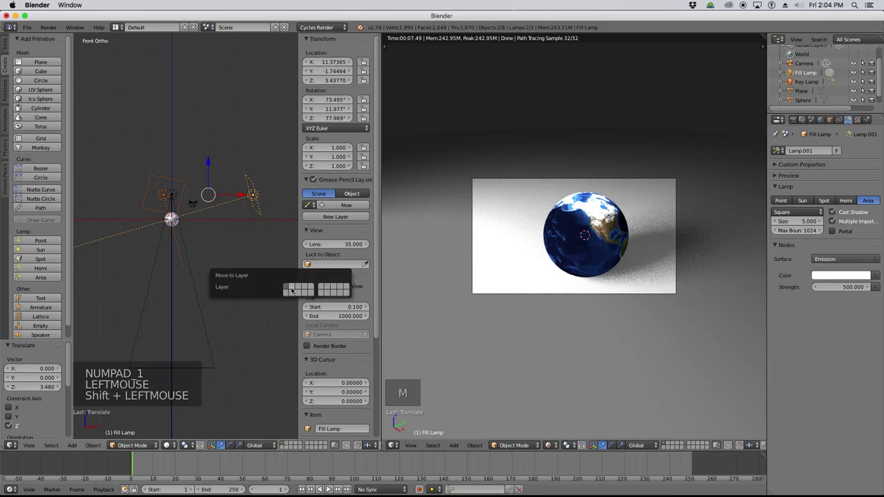
key(m)
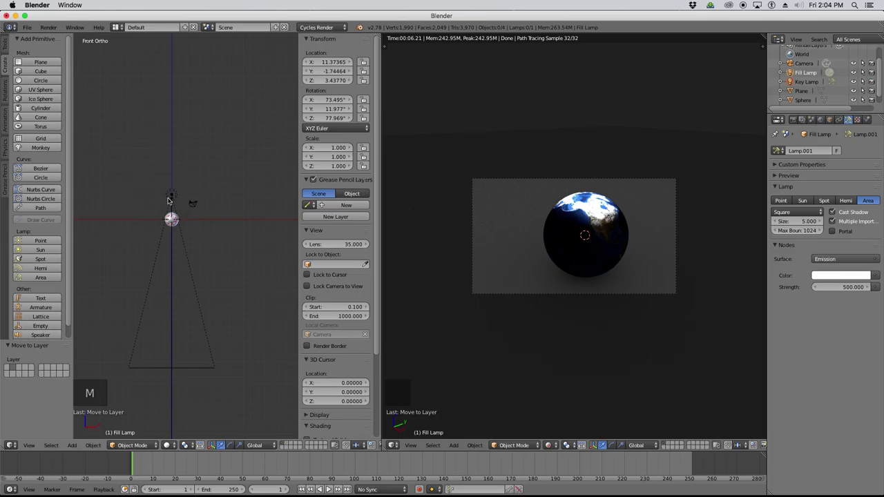
Switch to the top orthographic view and select the spot lamp to rename it Back Lamp.
scroll(up, 3)
scroll(up, 3)
key(KP_7)
scroll(down, 3)
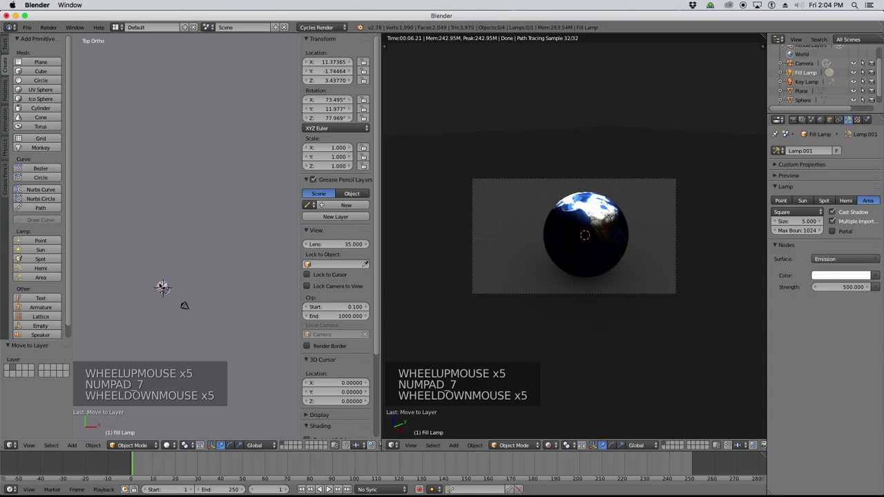
scroll(up, 3)
key(g)
key(Escape)
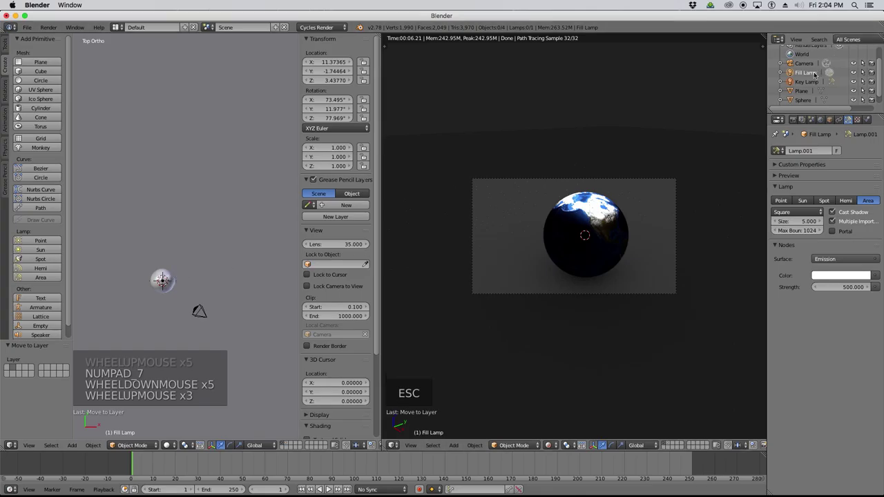
scroll(down, 3)
click(799, 99)
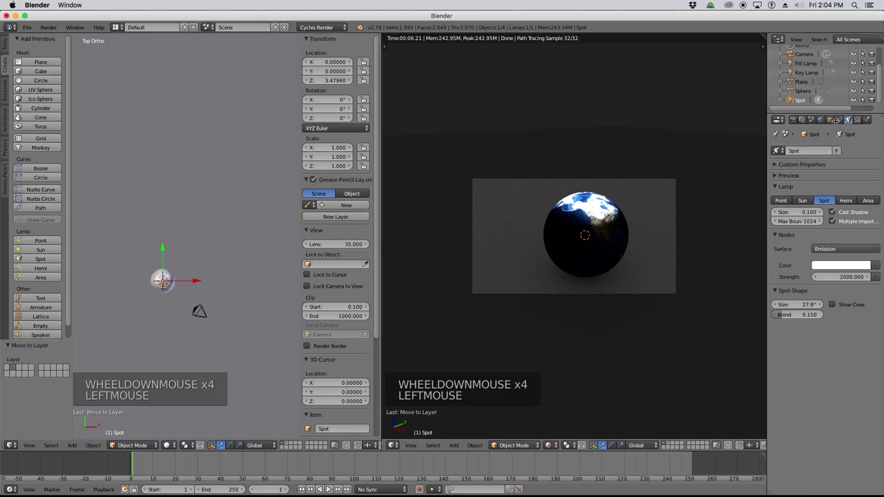
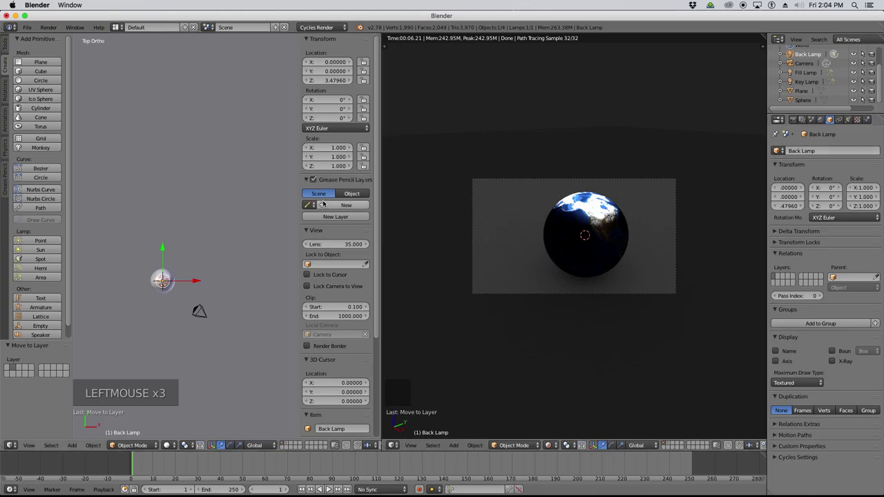
Grab the back lamp and lower it vertically, then start shifting it sideways.
key(g)
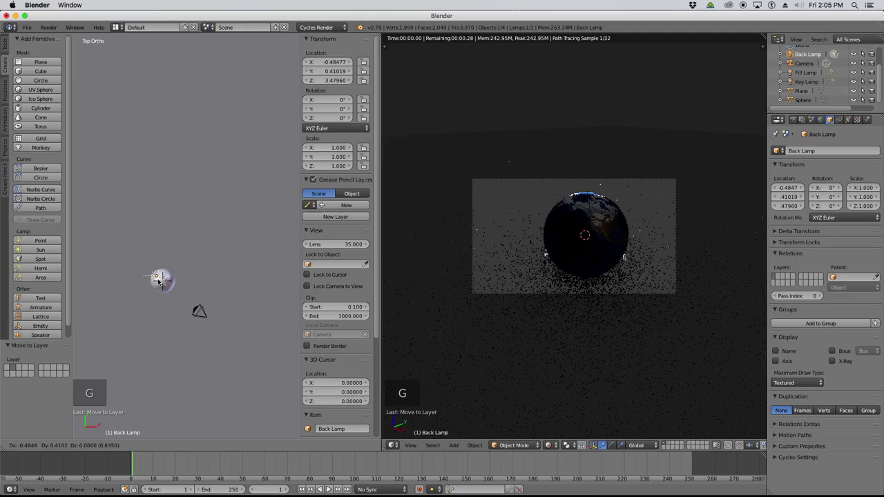
click(160, 278)
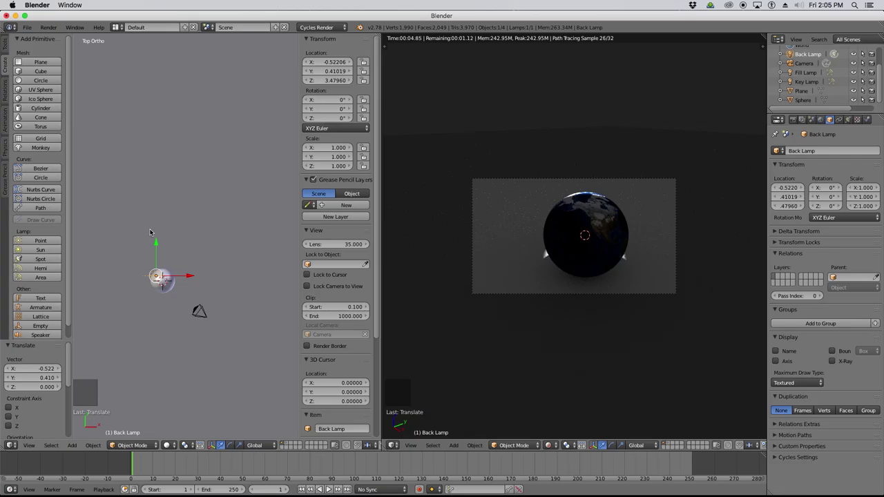
key(g)
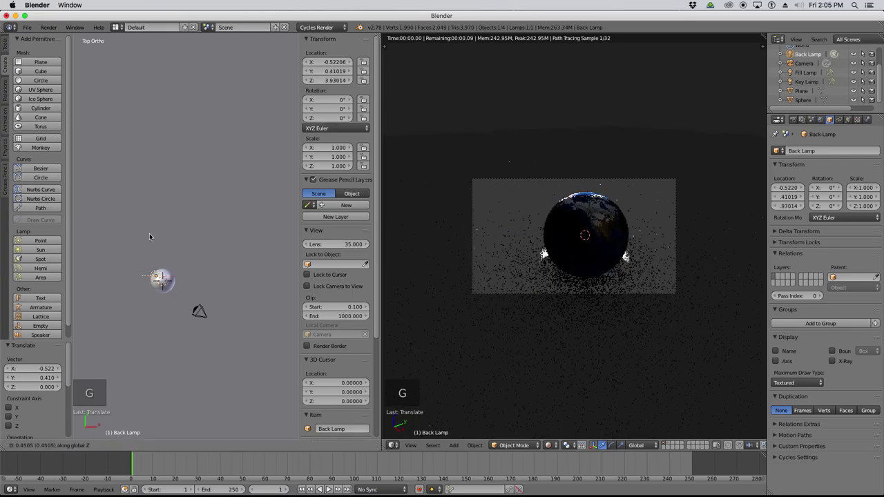
key(g)
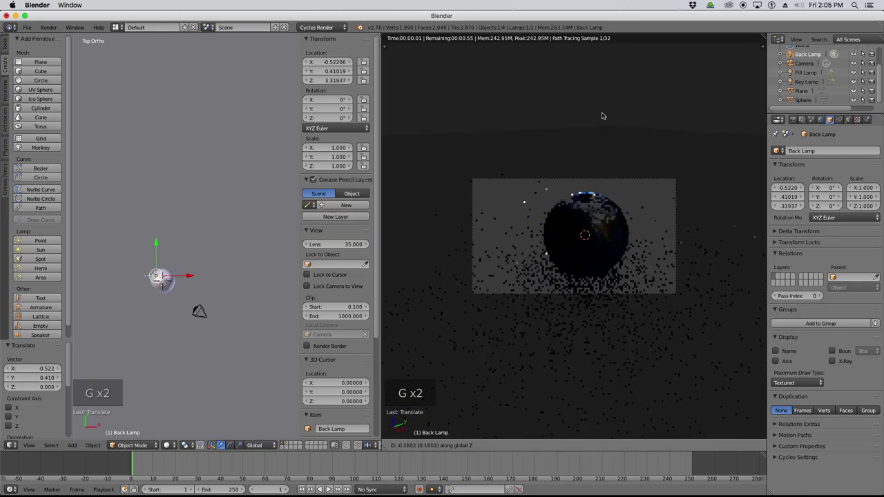
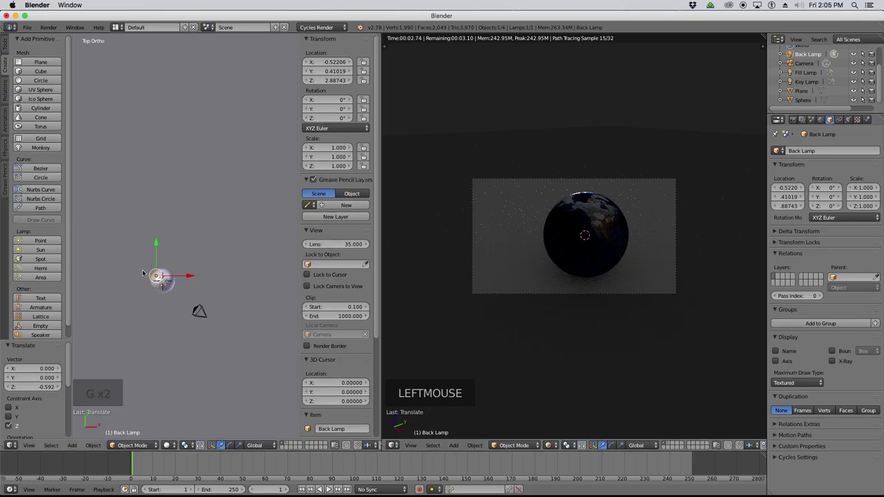
key(g)
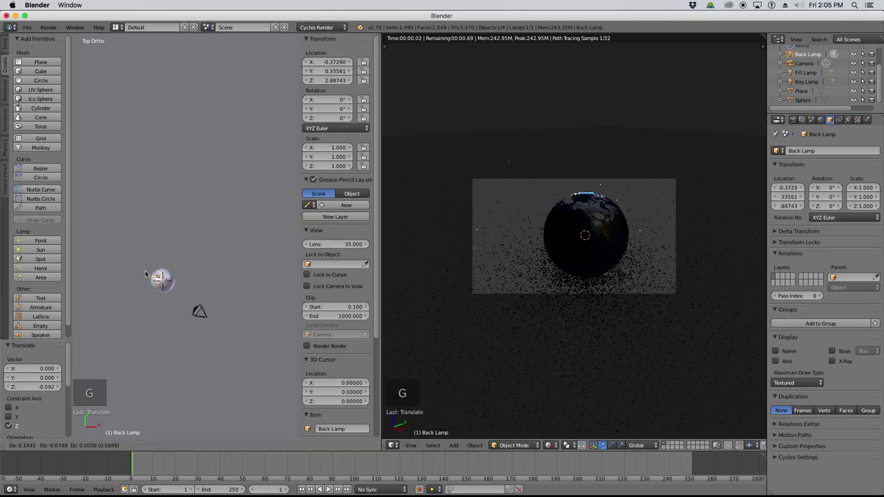
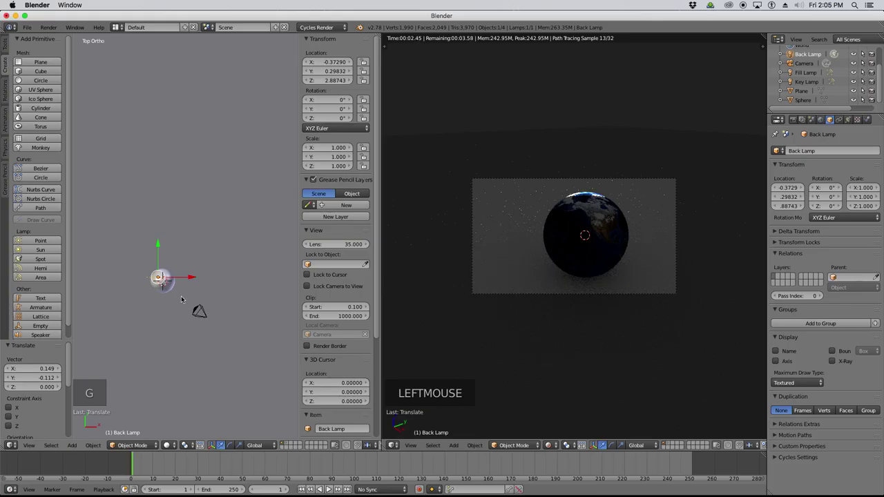
Move the back lamp further across above the Earth sphere and confirm its final placement.
scroll(up, 3)
key(g)
click(158, 275)
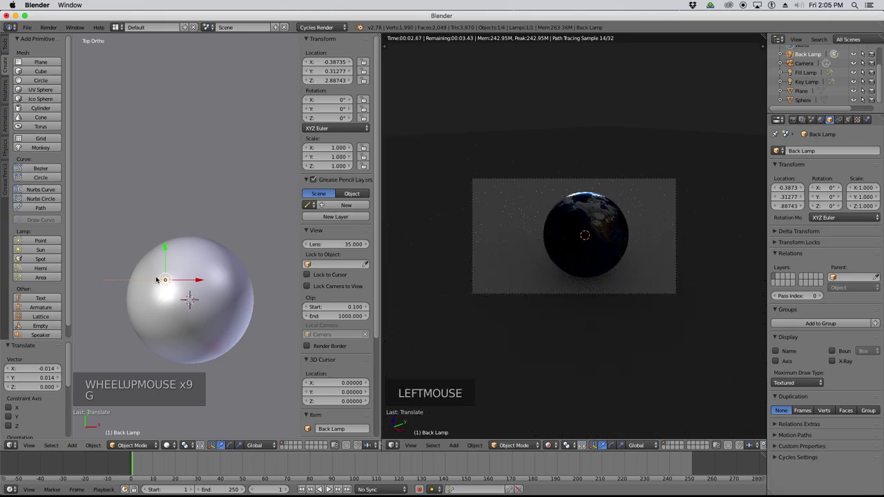
key(g)
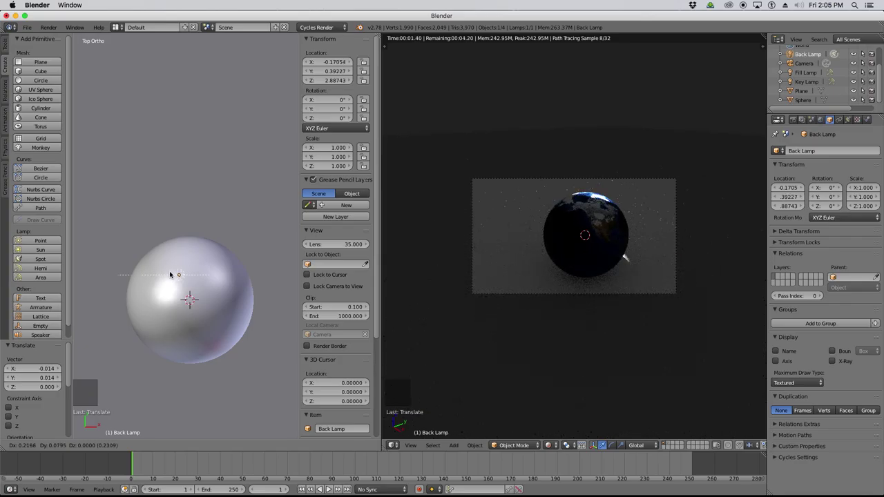
click(171, 272)
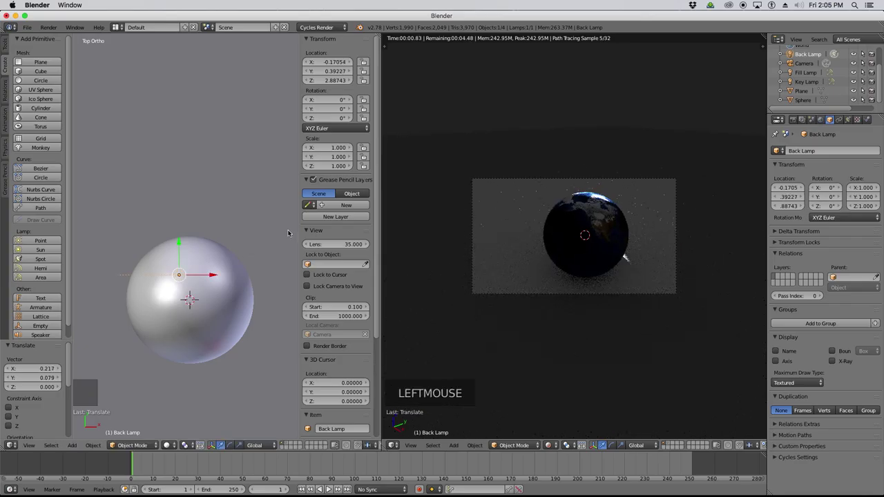
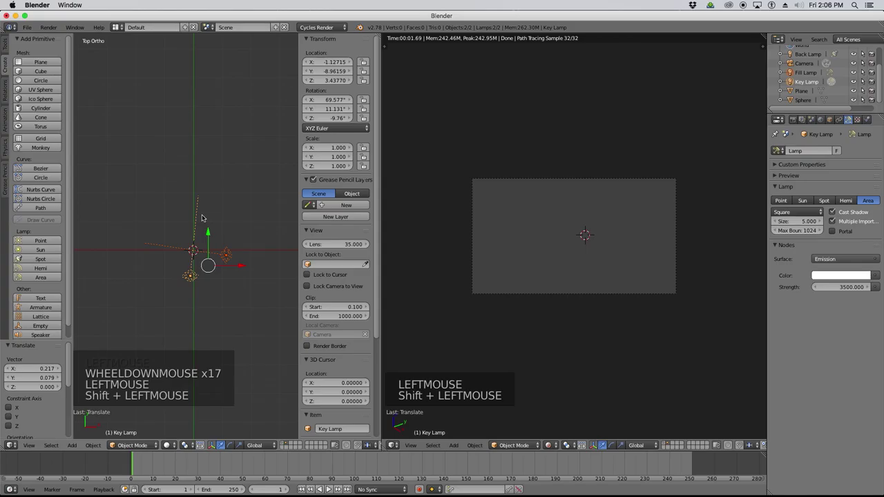
Move the key lamp onto the Earth scene's layer so it lights the sphere in the render.
scroll(down, 3)
key(m)
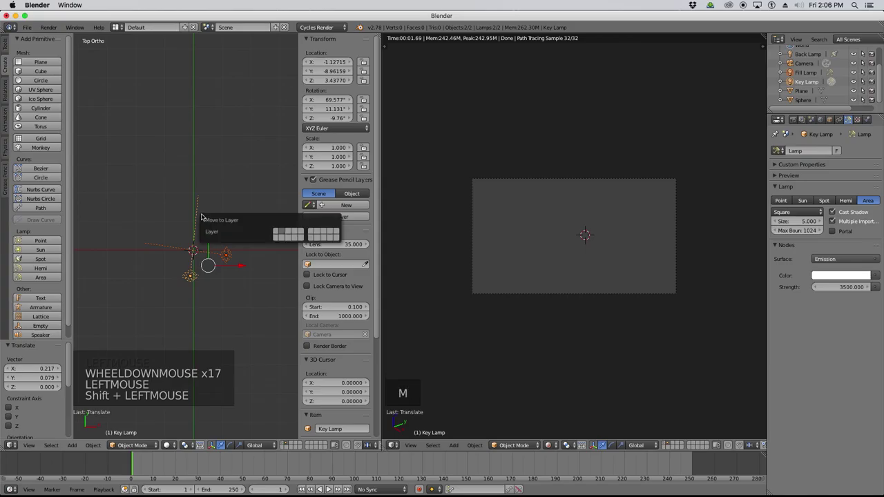
key(m)
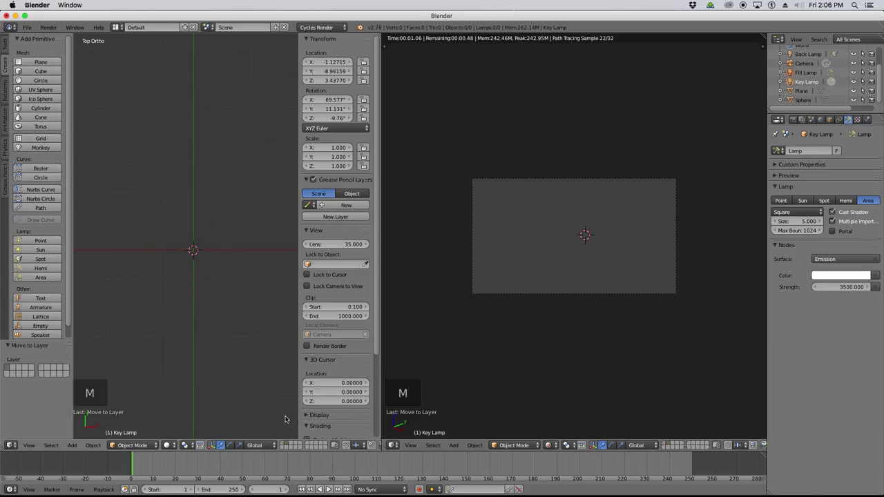
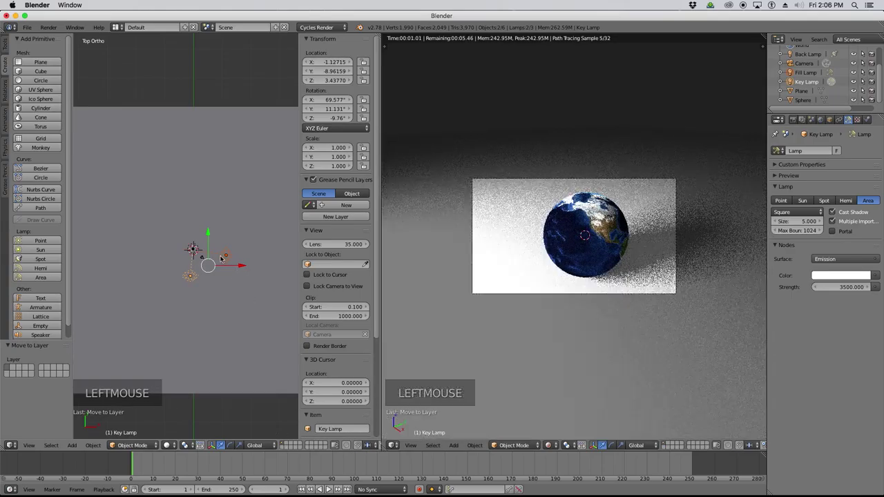
scroll(up, 3)
scroll(down, 3)
scroll(up, 3)
scroll(down, 3)
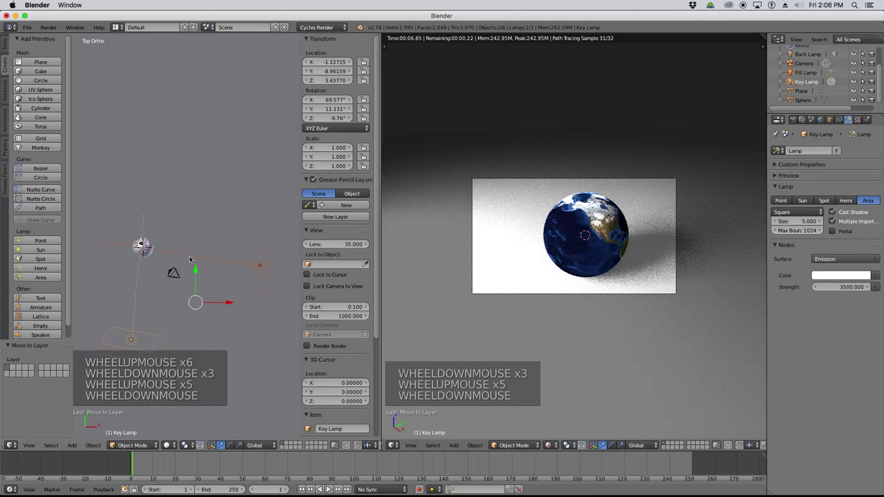
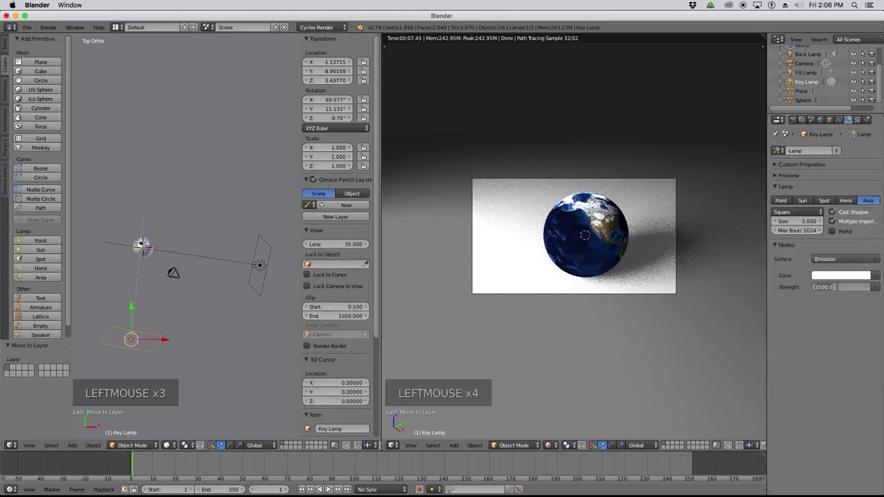
Confirm the key lamp strength change from 3500 to 4500 for a brighter render.
key(KP_0)
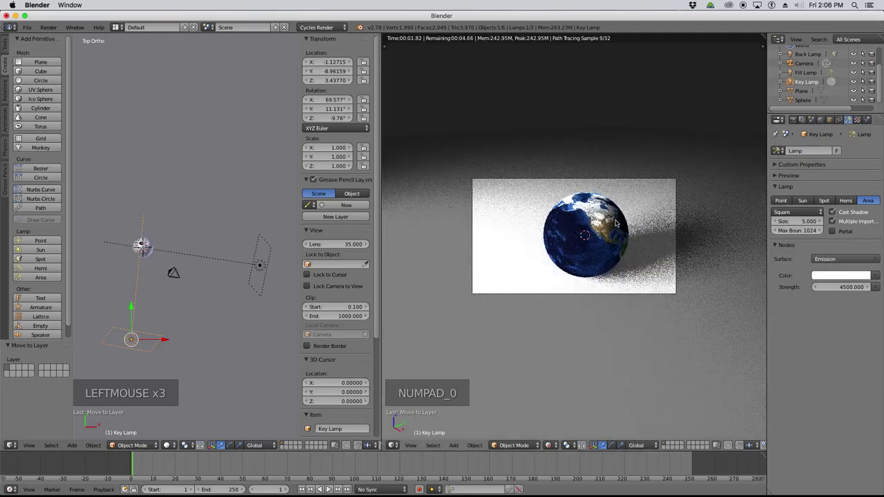
scroll(up, 3)
scroll(up, 3)
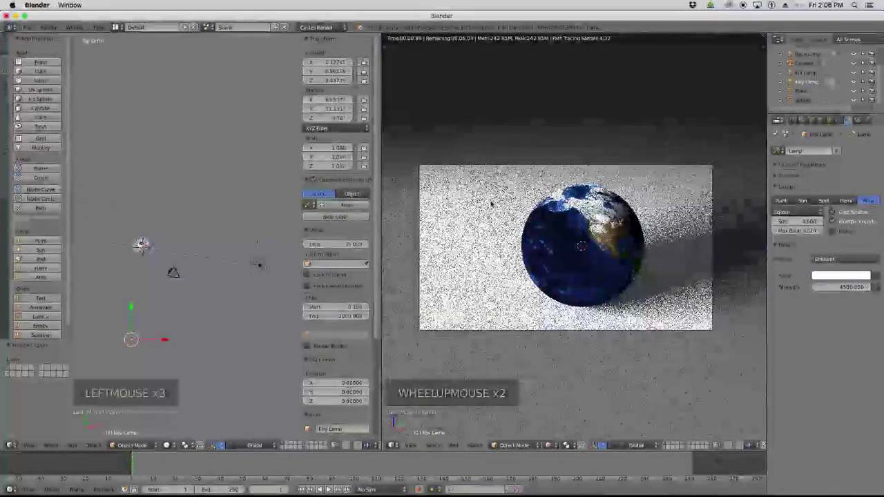
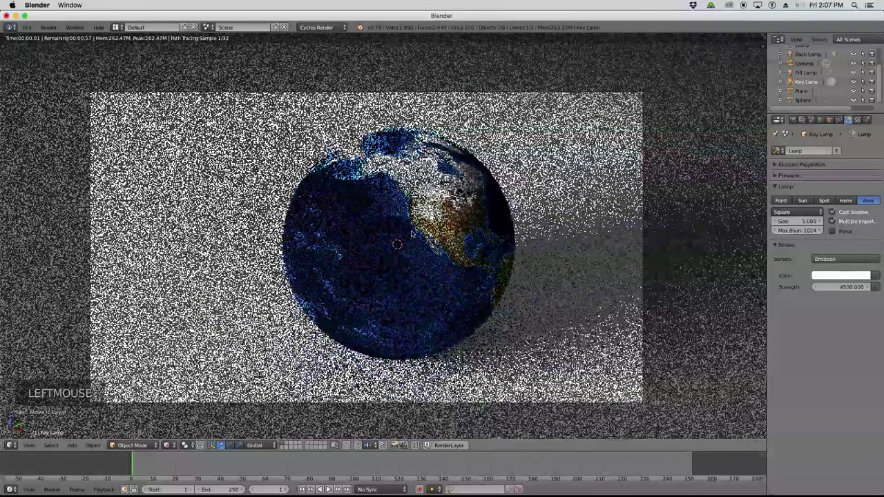
Scroll the Render properties to reach the output format settings.
scroll(down, 3)
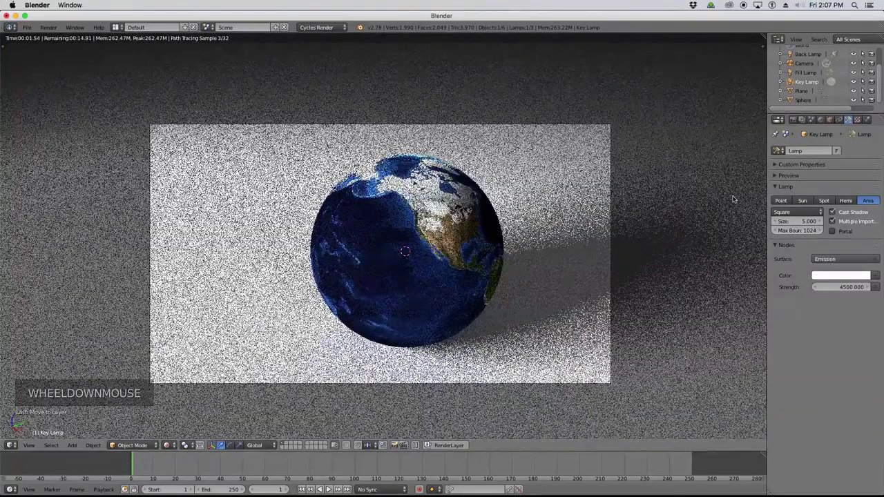
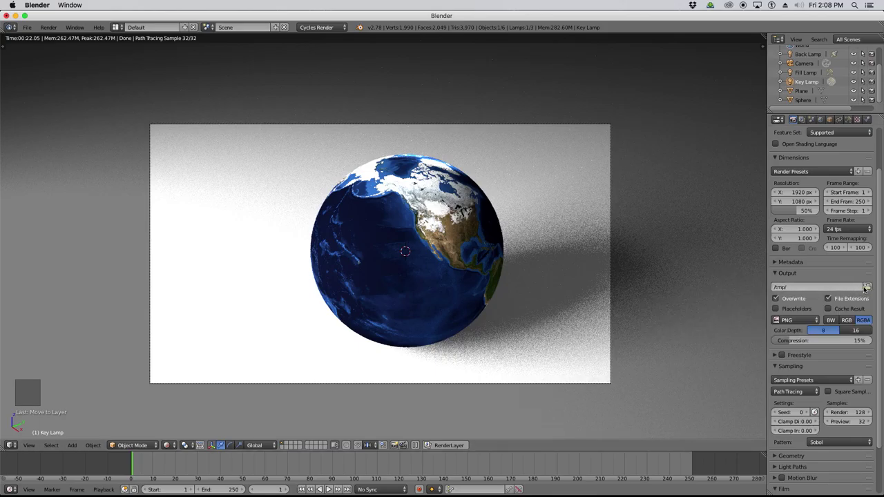
click(807, 318)
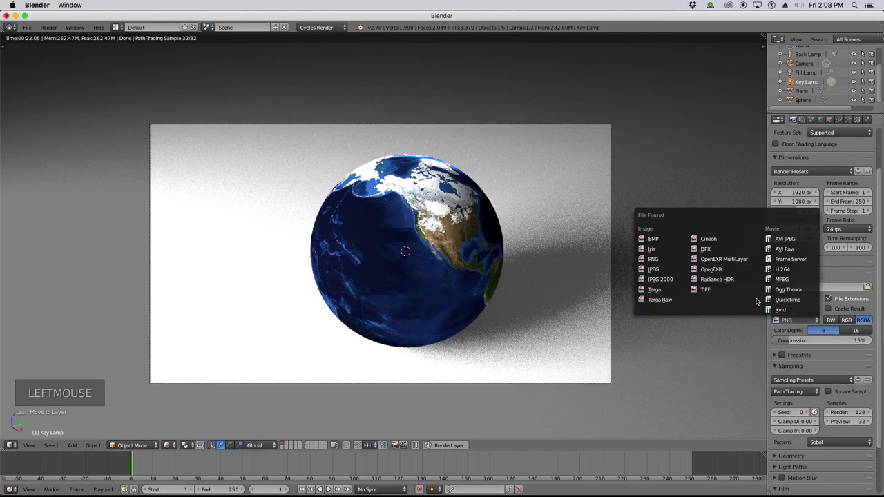